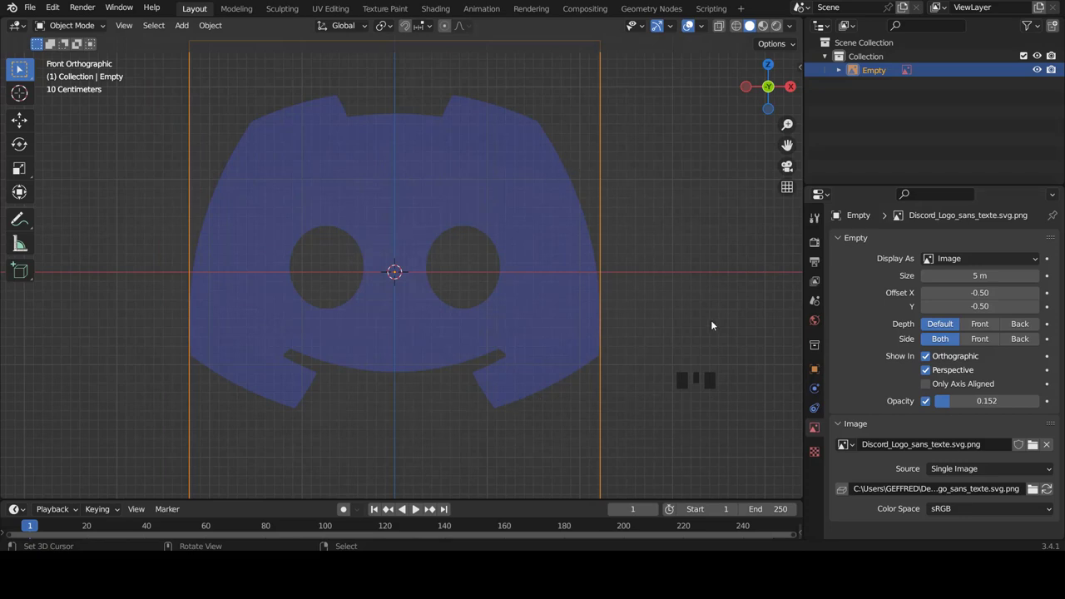
# - Add a 16-vertex circle mesh at the logo centre in the active Collection and enter vertex editing
pyautogui.scroll(3)
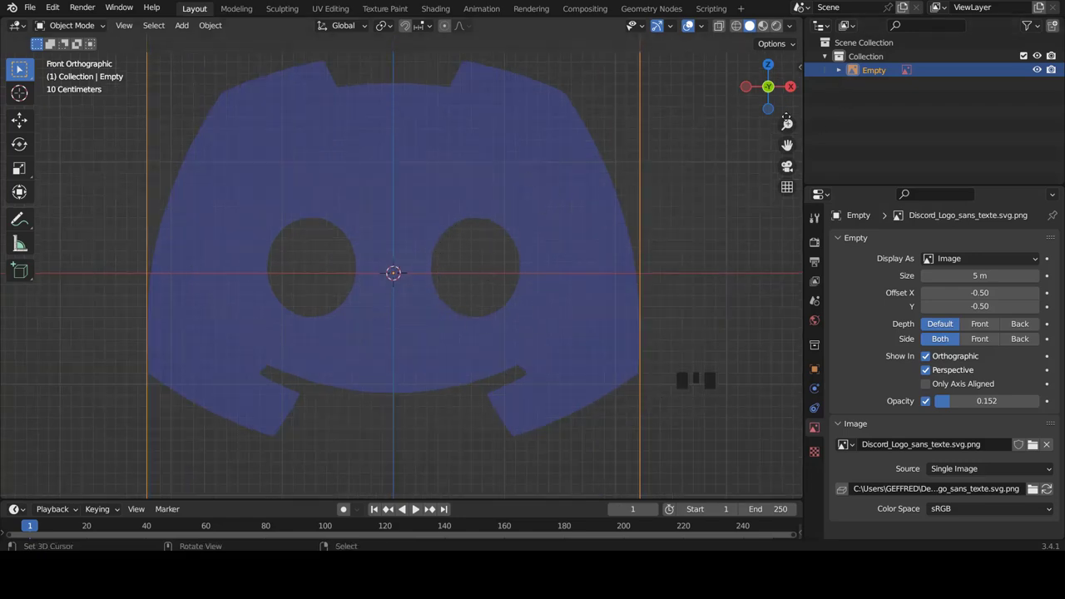
pyautogui.click(870, 54)
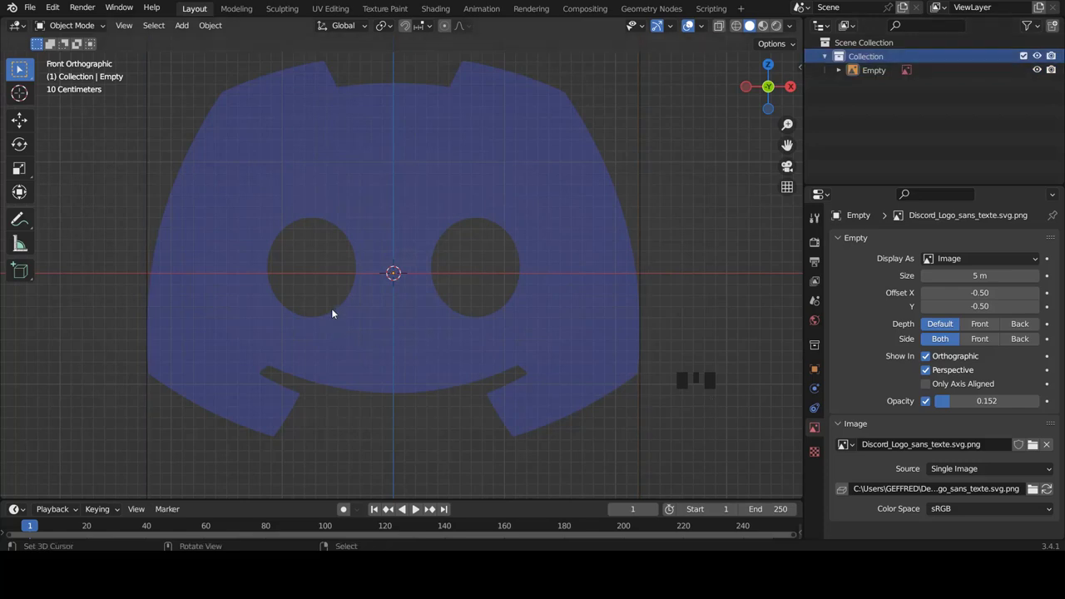
pyautogui.press('shift+a')
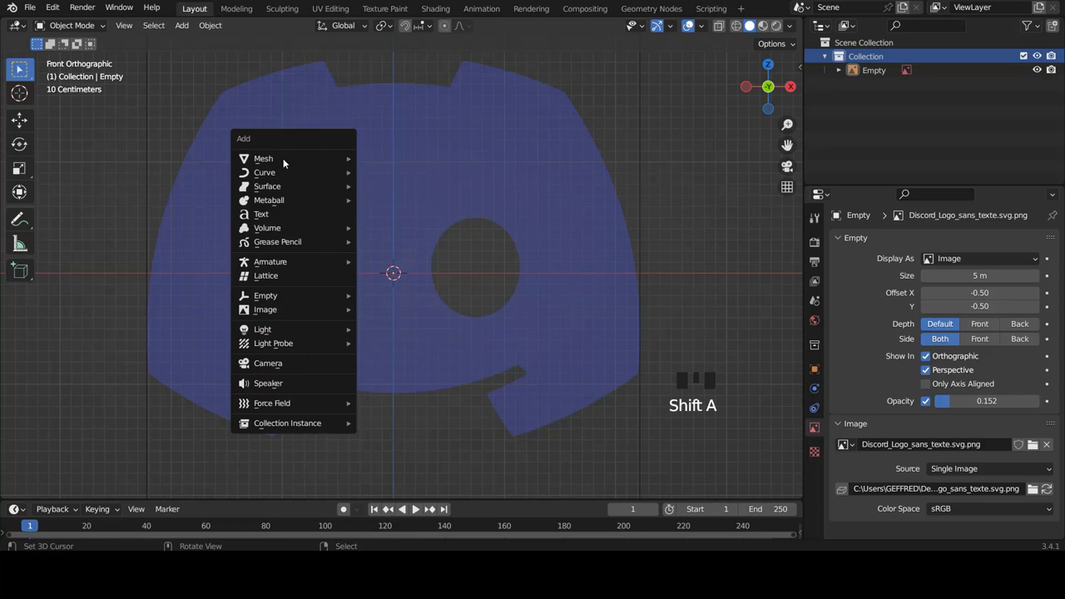
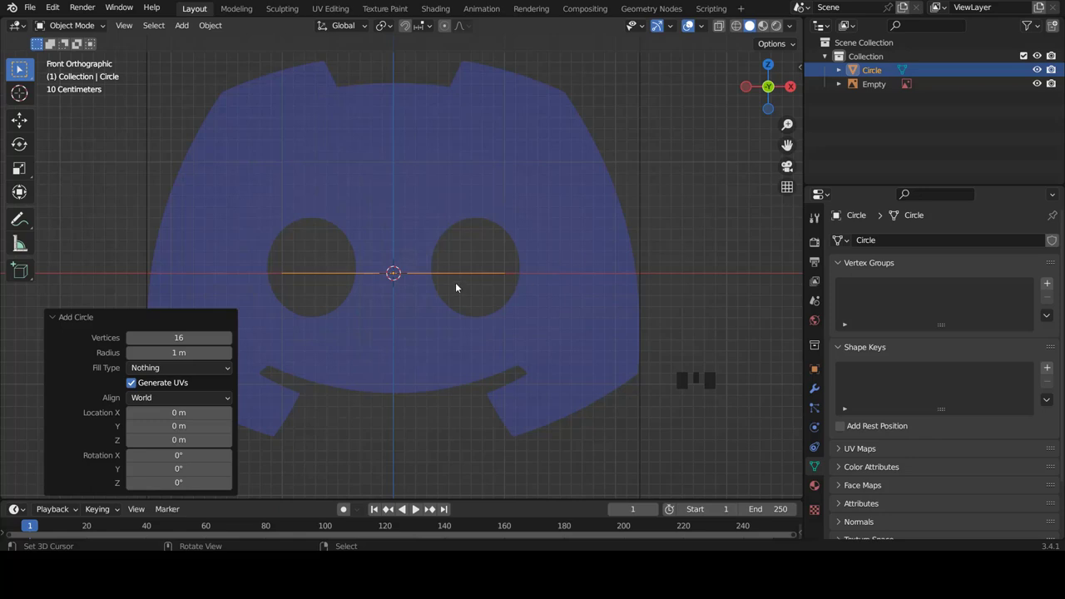
pyautogui.press('Tab')
# - Begin rotating the circle about the X axis so it stands upright facing the front
pyautogui.moveTo(524, 321); pyautogui.dragTo(348, 332)
pyautogui.press('KP_1')
pyautogui.scroll(3)
pyautogui.scroll(3)
pyautogui.press('r')
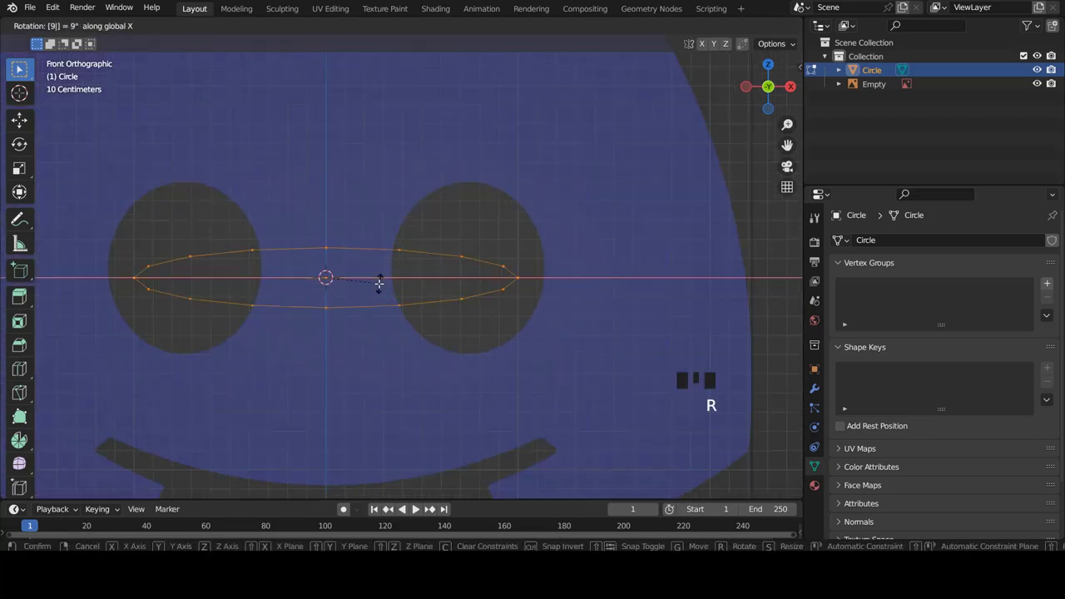
# - Finish the 90° X rotation and move the upright circle onto the right eye hole
pyautogui.scroll(-3)
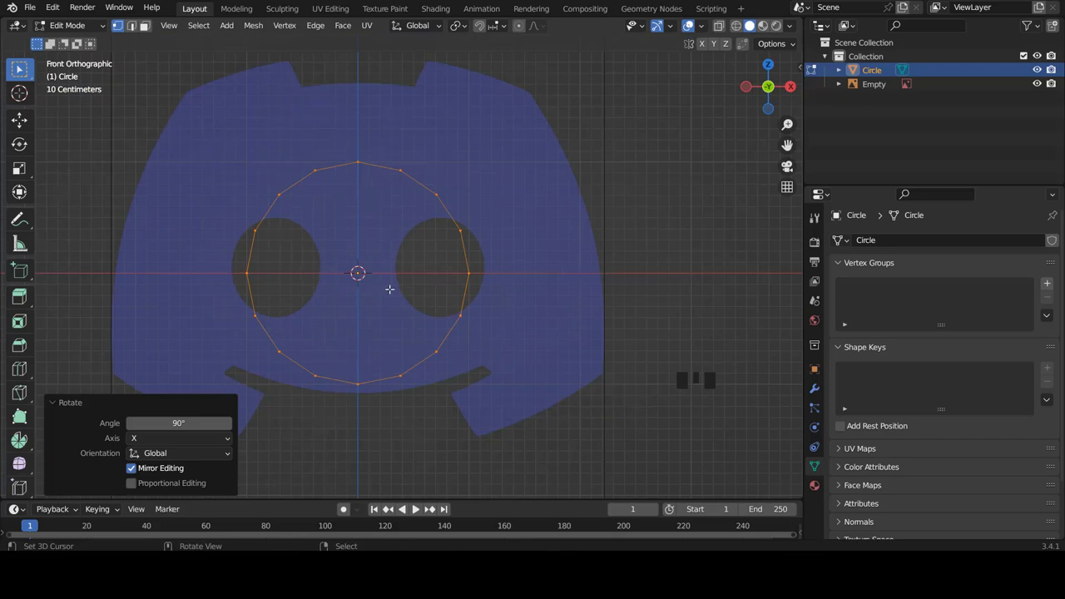
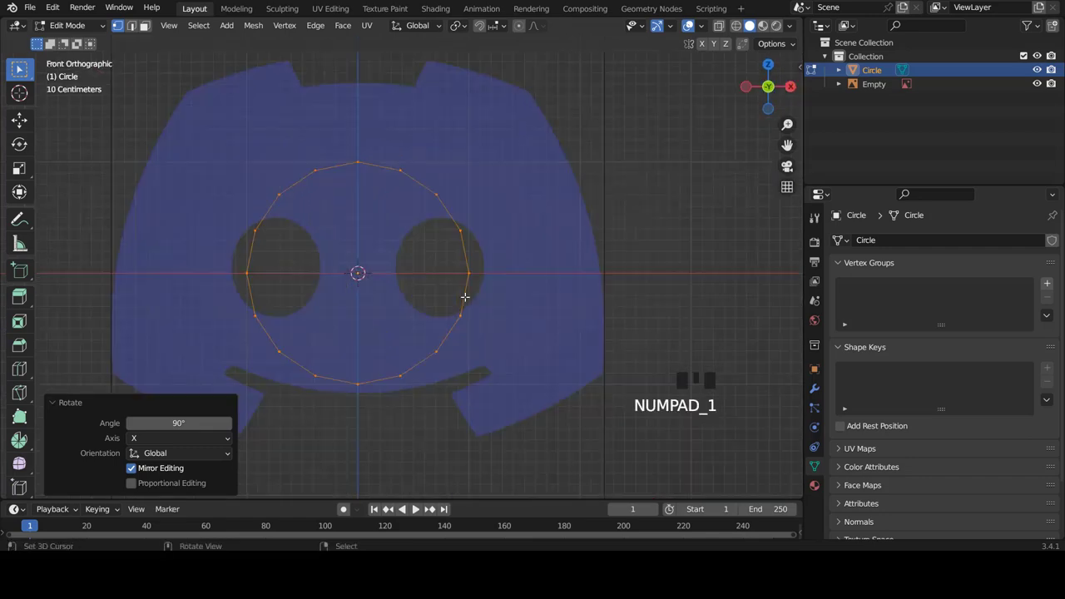
pyautogui.scroll(3)
pyautogui.press('g')
pyautogui.press('s')
pyautogui.scroll(3)
pyautogui.press('g')
# - Scale the circle uniformly and along Z so it matches the eye hole's shape
pyautogui.scroll(3)
pyautogui.press('s')
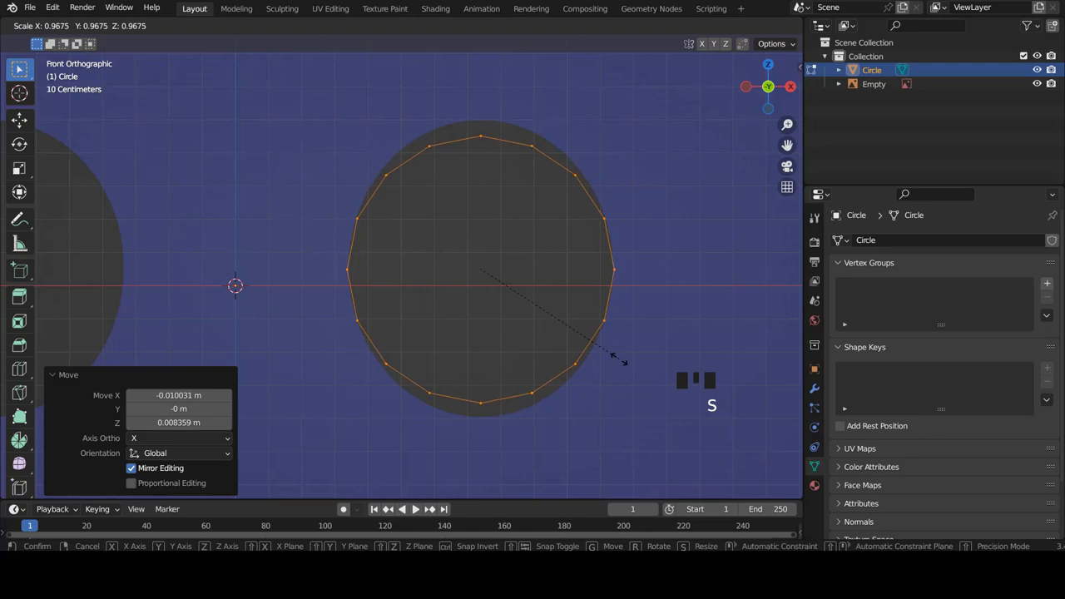
pyautogui.scroll(-3)
pyautogui.scroll(3)
pyautogui.press('s')
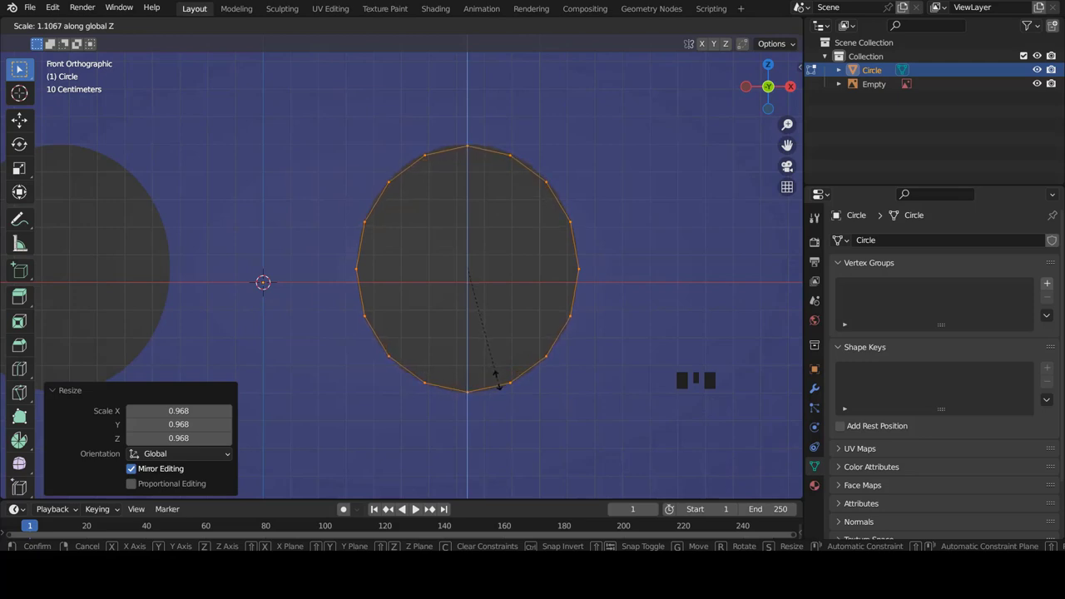
# - Extrude the circle's edge outward into a first ring of faces
pyautogui.scroll(-3)
pyautogui.scroll(-3)
pyautogui.scroll(3)
pyautogui.scroll(-3)
pyautogui.press('e')
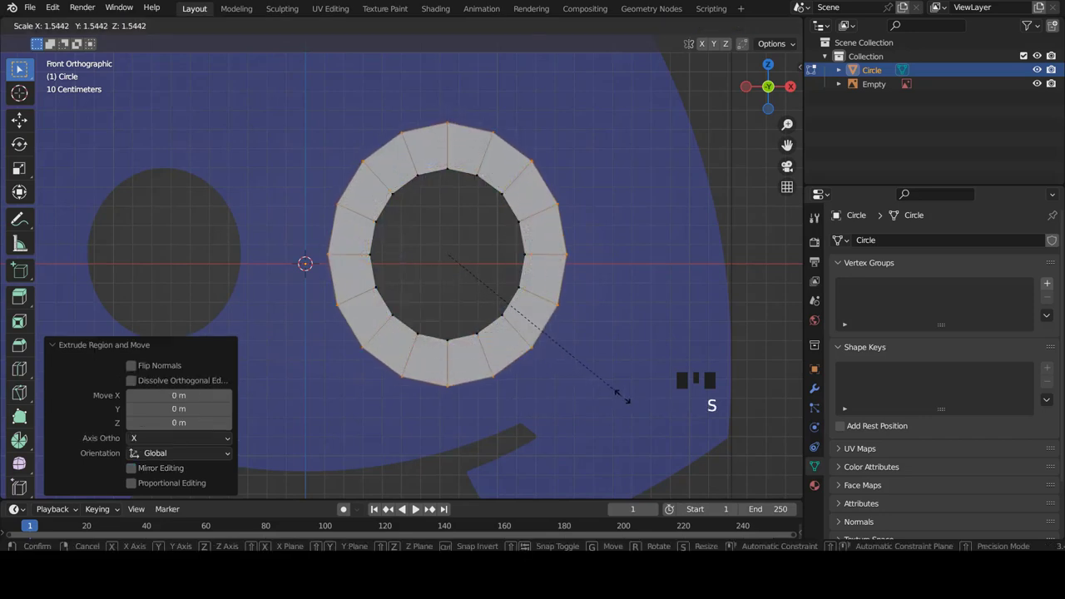
# - Undo the first extrusion and re-extrude a flat ring scaled about 1.5 times around the eye hole
pyautogui.scroll(-3)
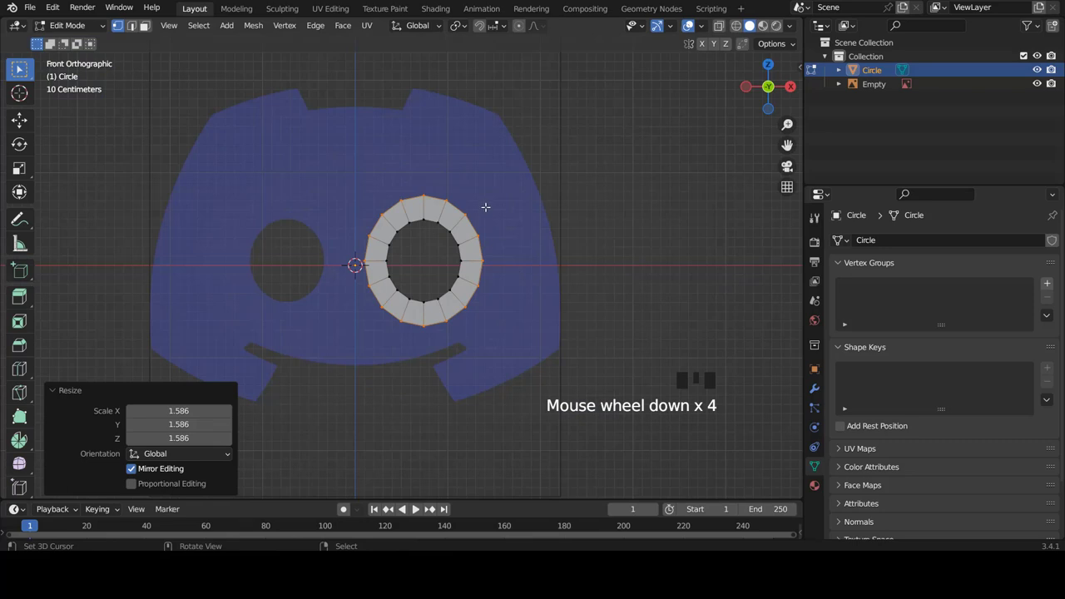
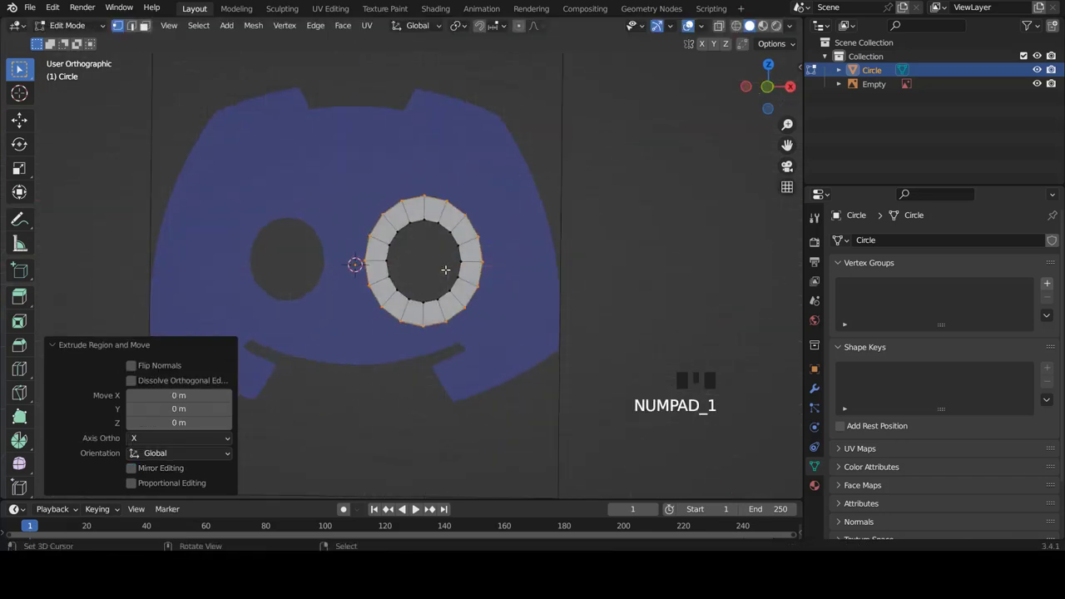
pyautogui.scroll(3)
pyautogui.press('s')
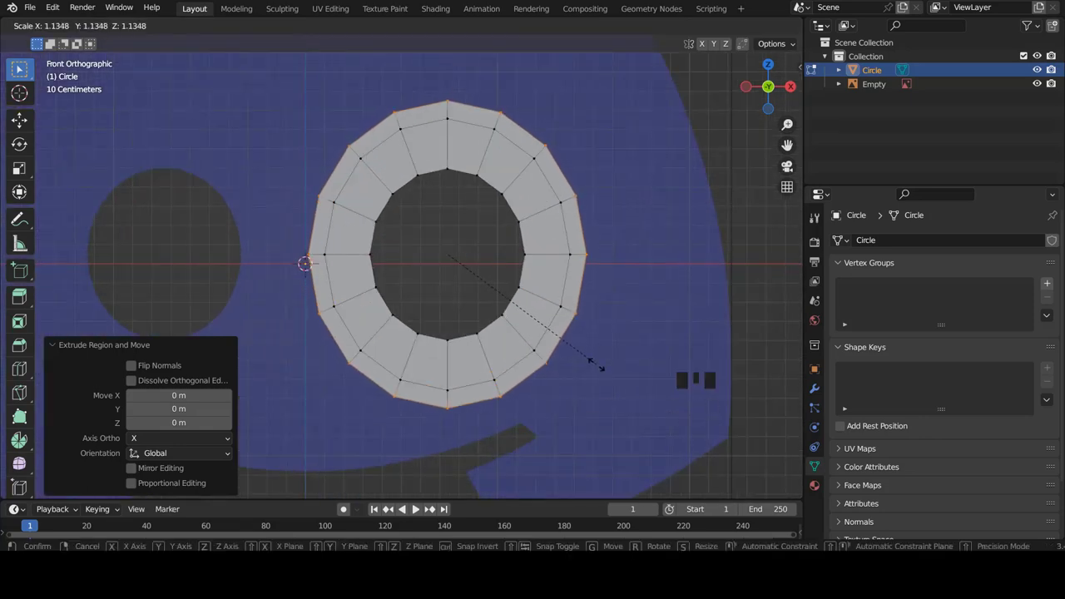
pyautogui.press('ctrl+z')
pyautogui.press('ctrl+z')
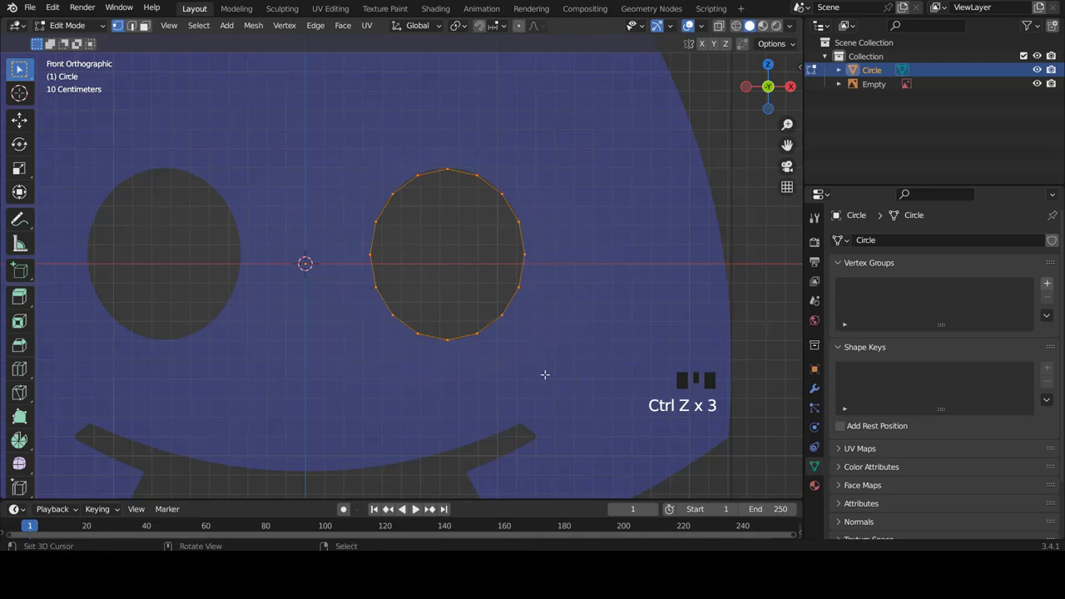
pyautogui.press('s')
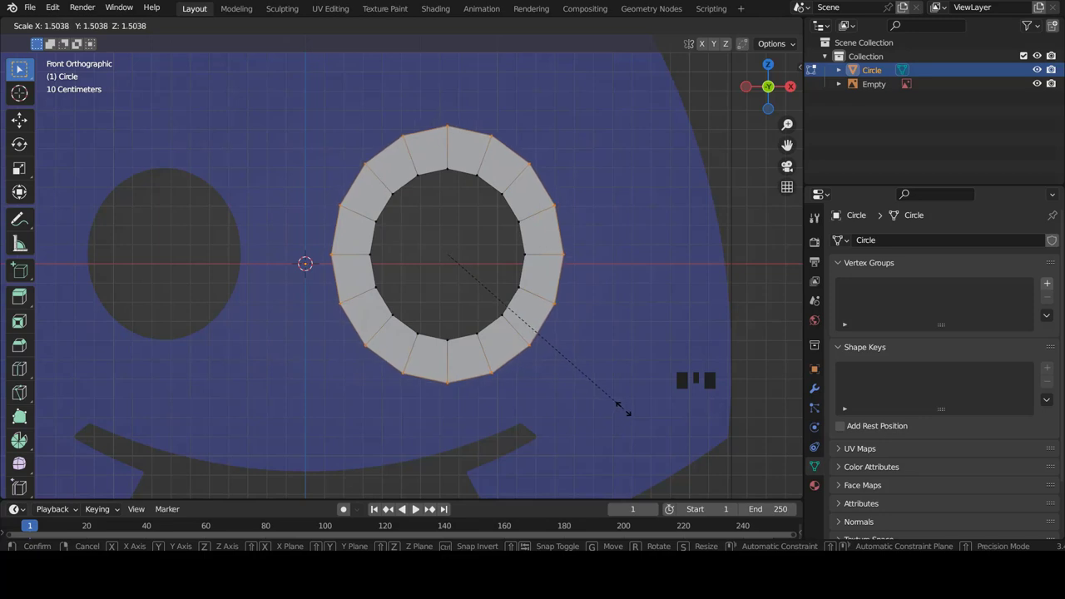
pyautogui.scroll(3)
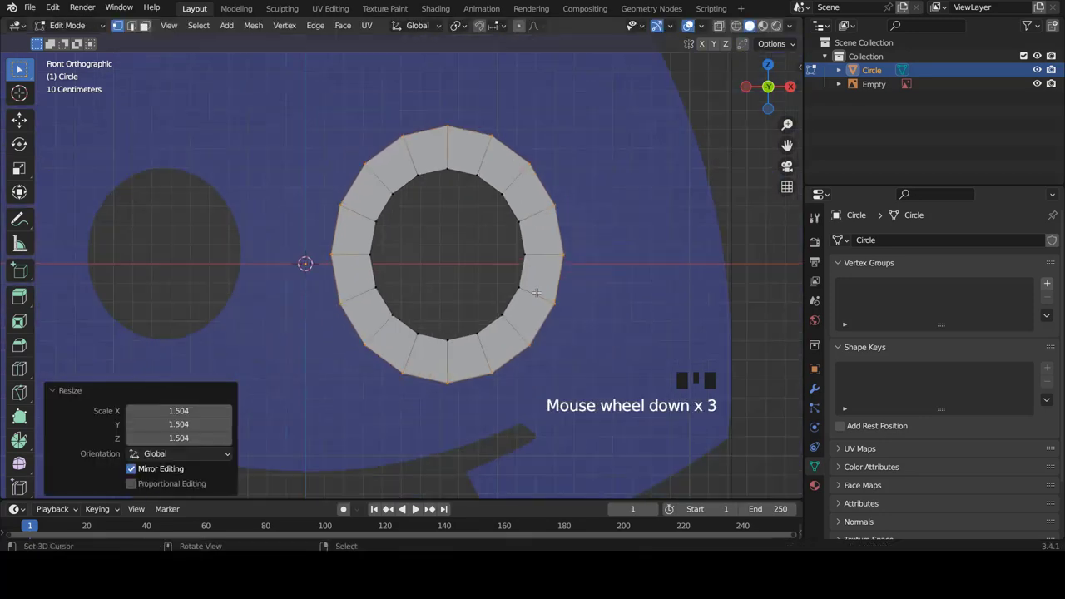
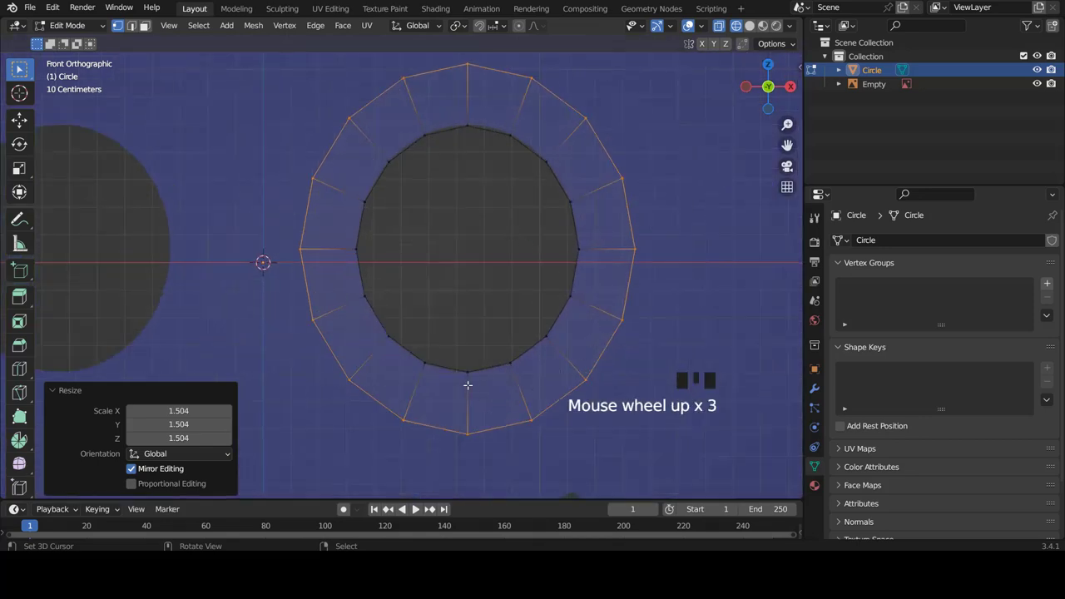
# - Extrude the ring's outer edge again into a thinner band scaled about 1.174
pyautogui.scroll(-3)
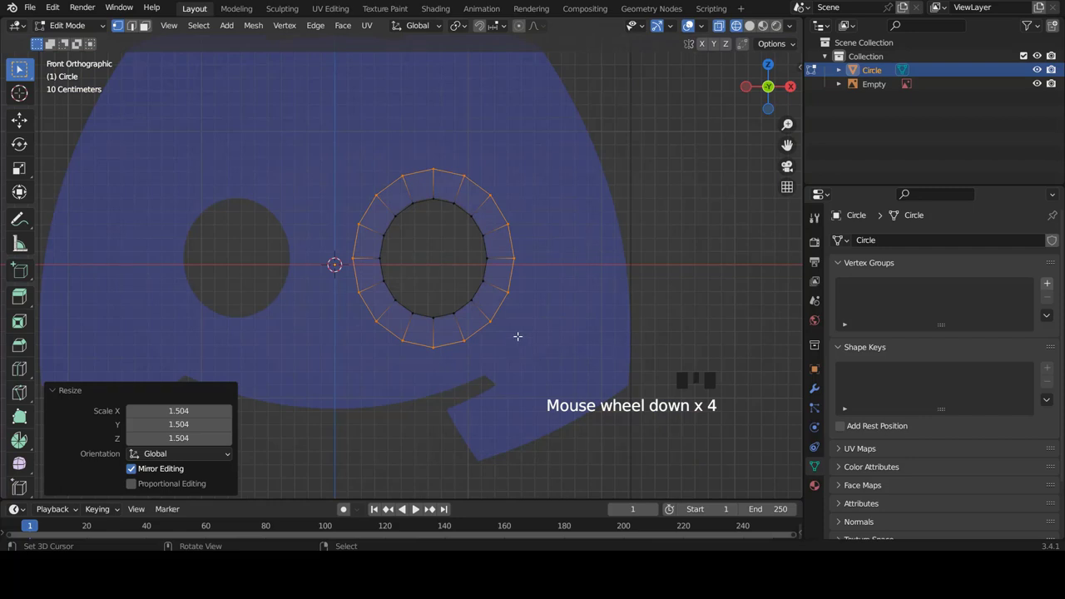
pyautogui.scroll(3)
pyautogui.scroll(-3)
pyautogui.press('e')
pyautogui.press('s')
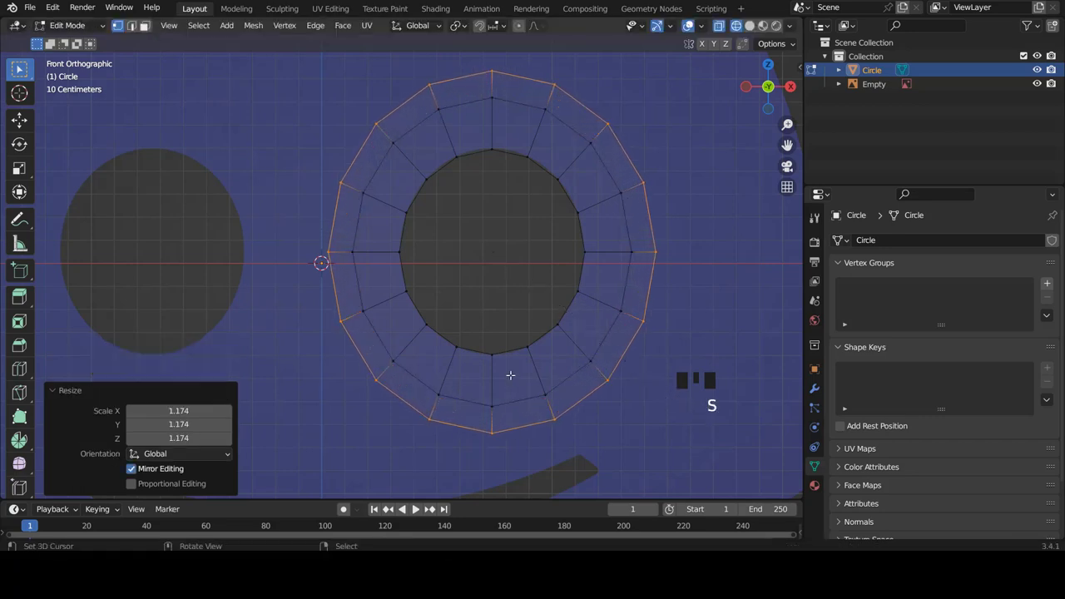
pyautogui.scroll(-3)
pyautogui.scroll(-3)
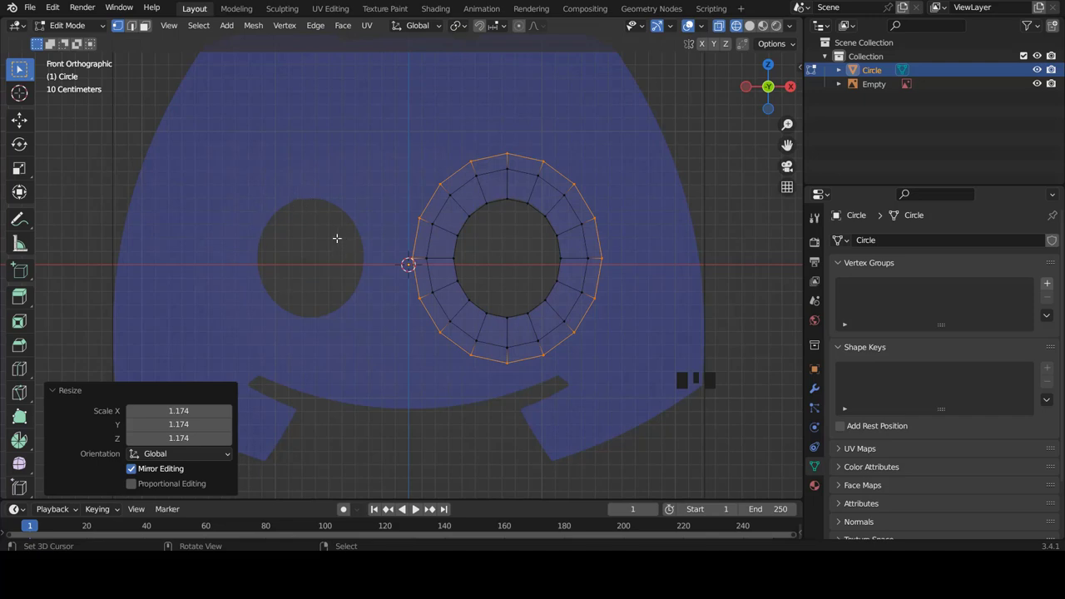
# - In Object Mode, add a Mirror modifier on the X axis so the ring appears around the left eye too
pyautogui.press('Tab')
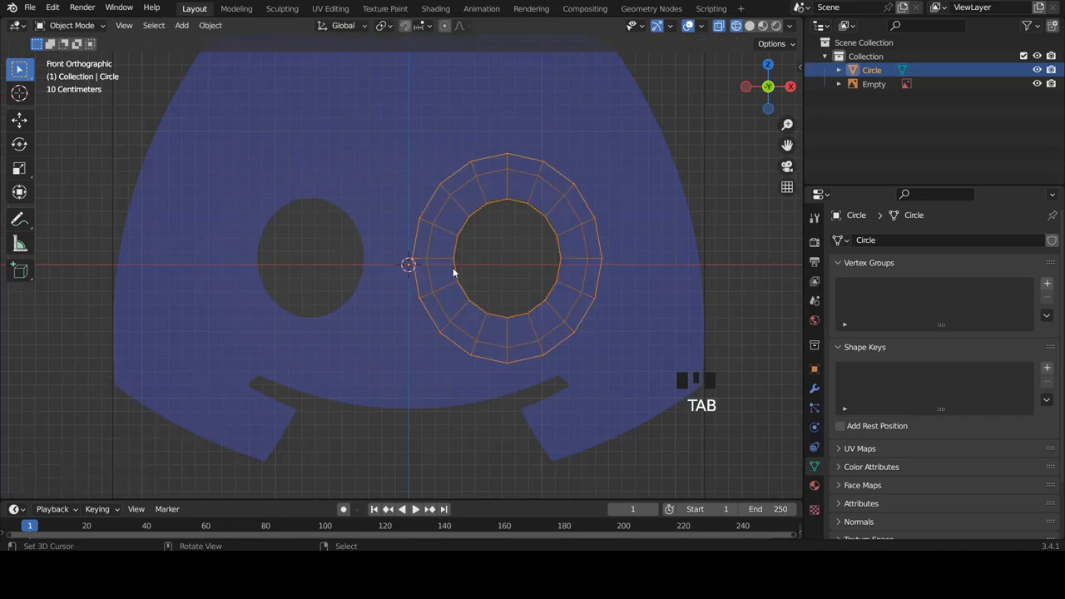
pyautogui.scroll(3)
pyautogui.scroll(3)
pyautogui.click(816, 393)
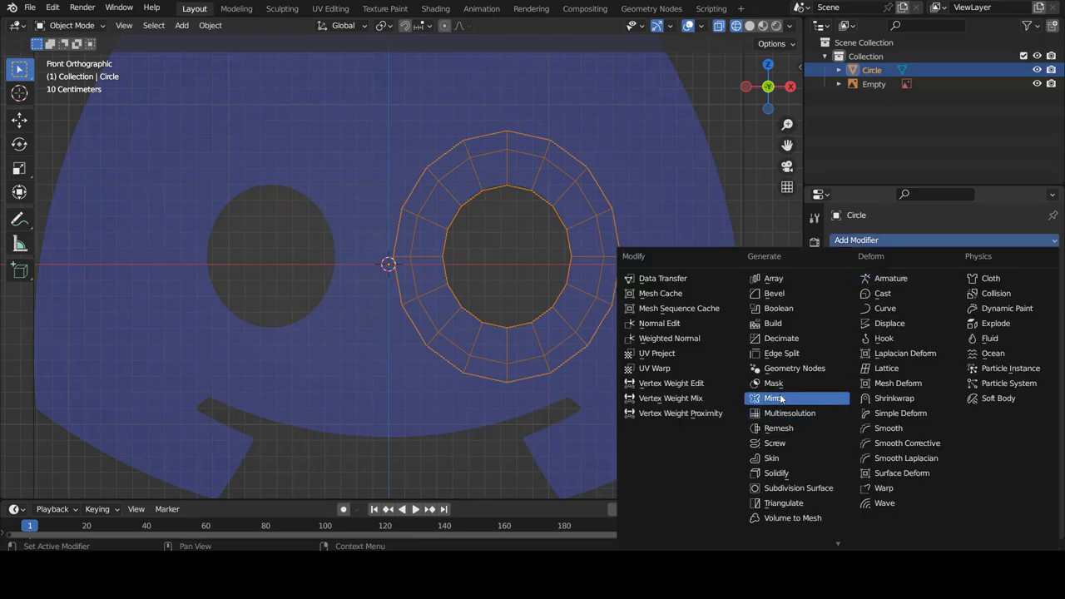
pyautogui.click(786, 400)
pyautogui.scroll(-3)
pyautogui.scroll(3)
pyautogui.scroll(3)
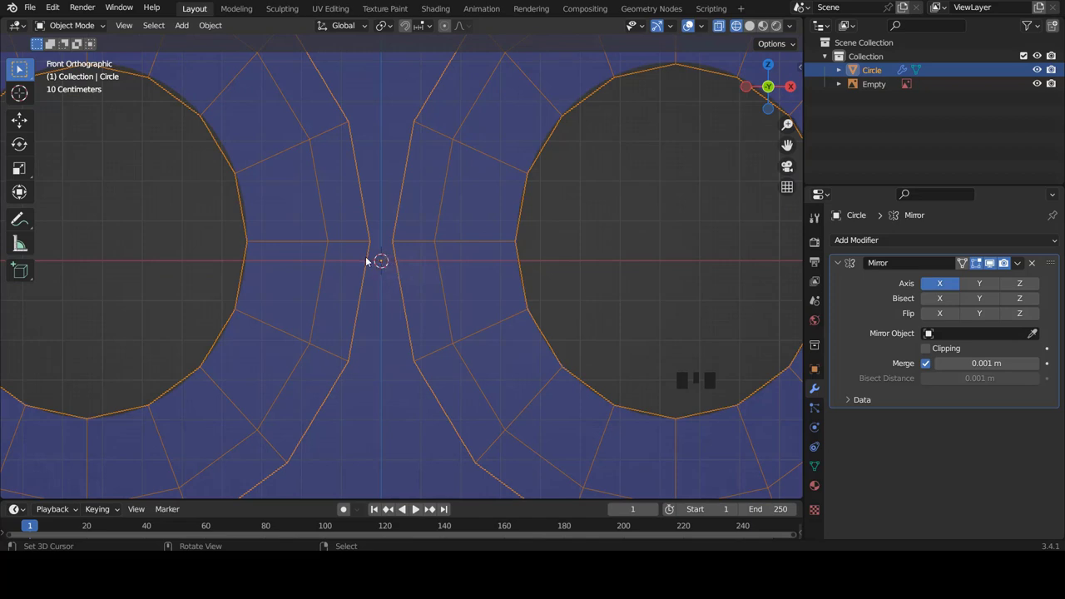
pyautogui.scroll(-3)
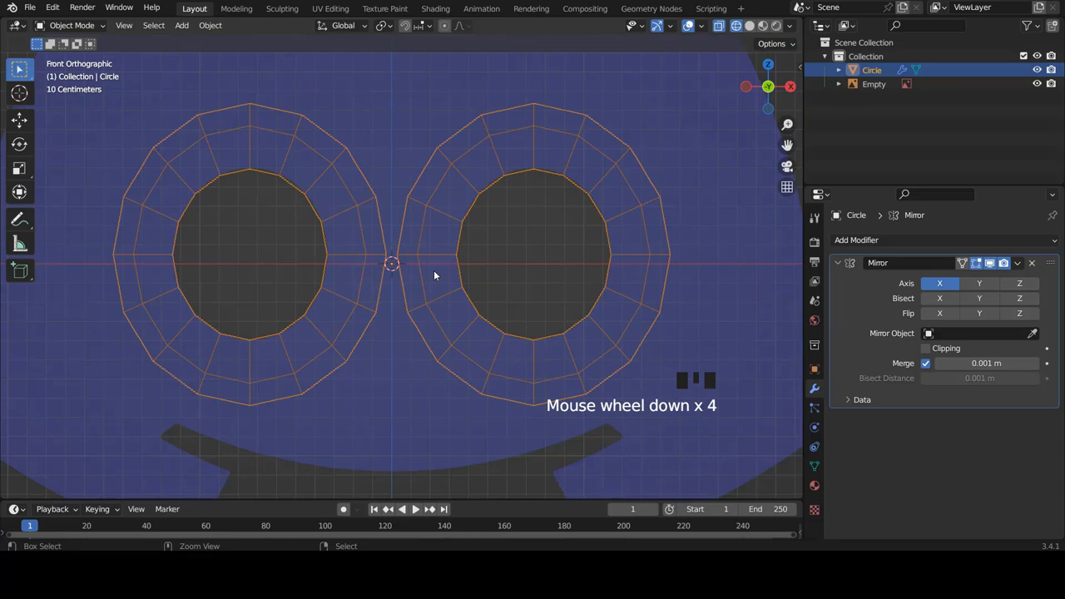
# - Enable Clipping on the Mirror modifier and check the centre seam between the two rings
pyautogui.press('ctrl+a')
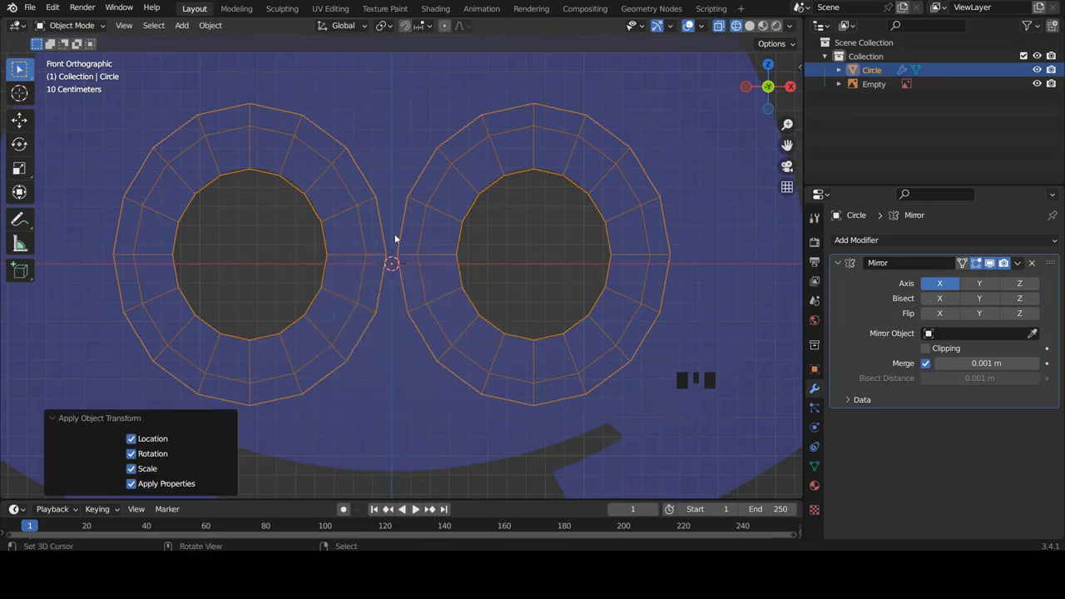
pyautogui.scroll(-3)
pyautogui.scroll(3)
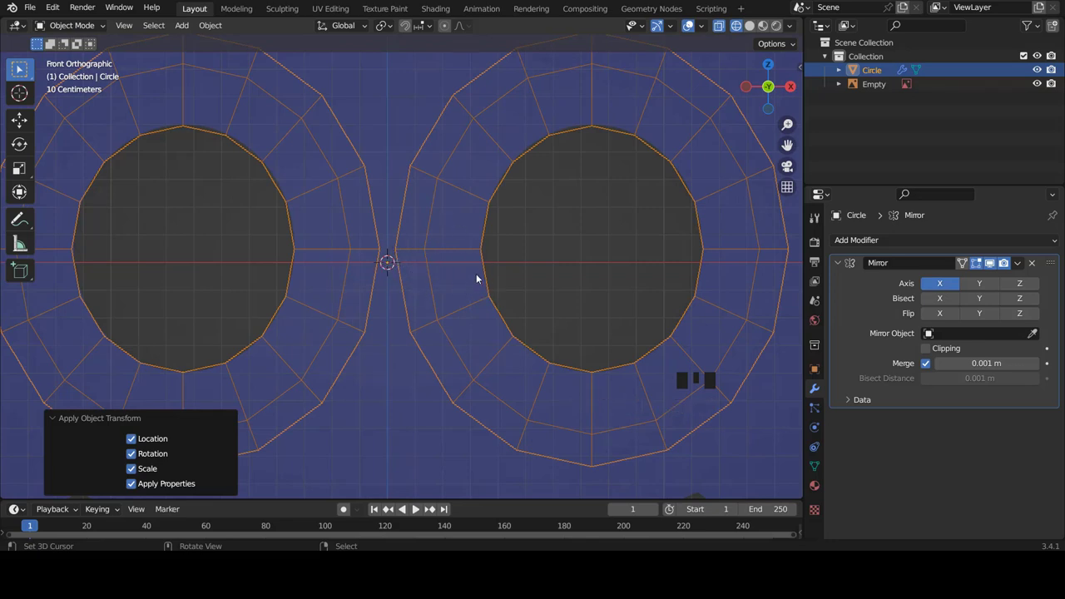
pyautogui.scroll(-3)
pyautogui.scroll(3)
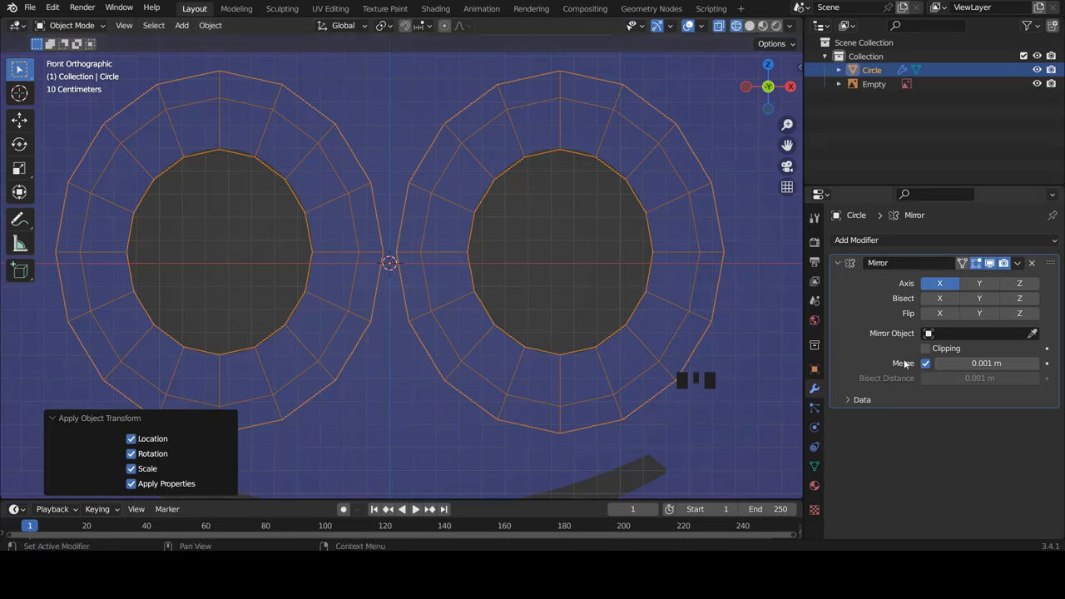
pyautogui.click(929, 350)
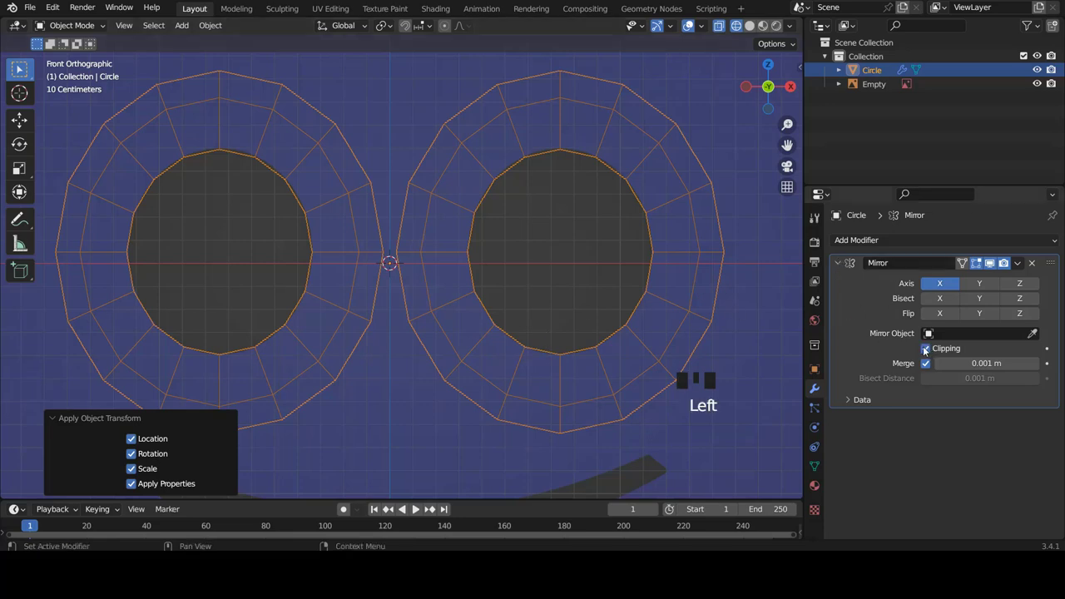
pyautogui.scroll(3)
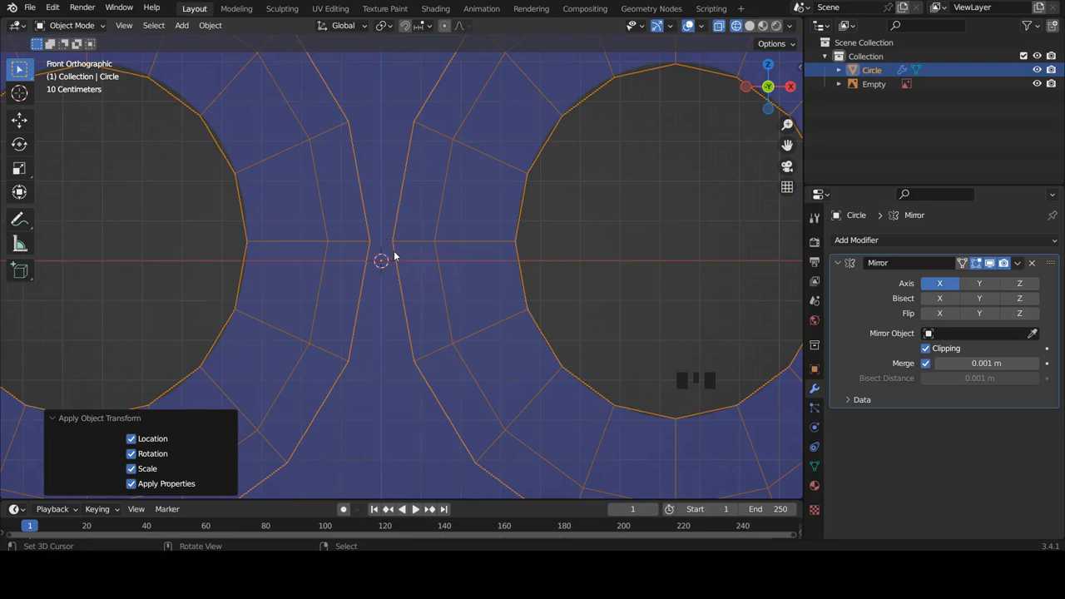
pyautogui.scroll(-3)
pyautogui.scroll(3)
# - In Edit Mode, shrink the eye ring's middle edge loop to about 0.91
pyautogui.press('Tab')
pyautogui.scroll(3)
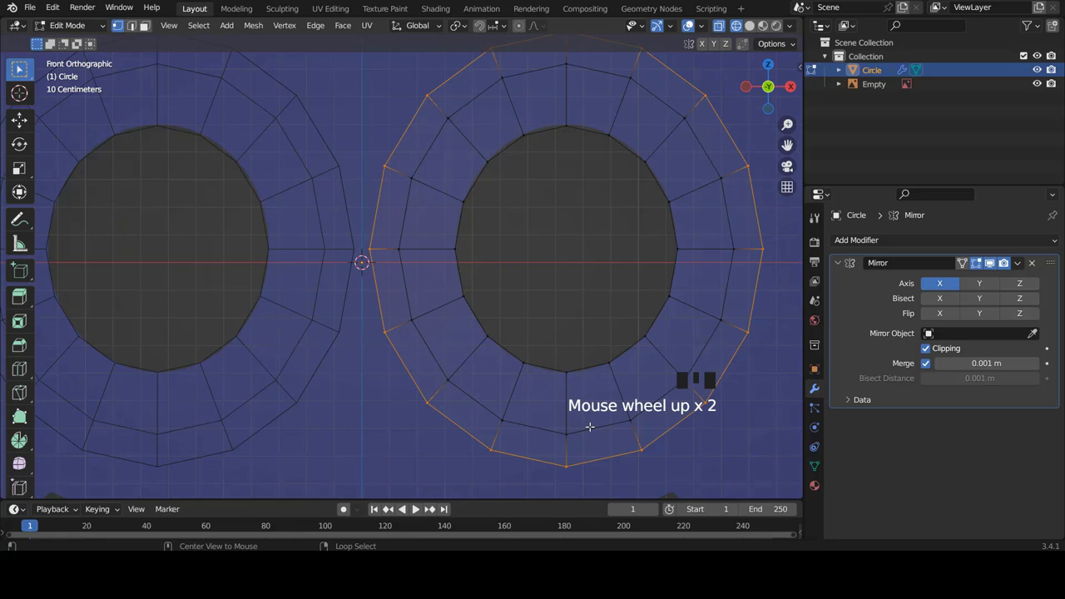
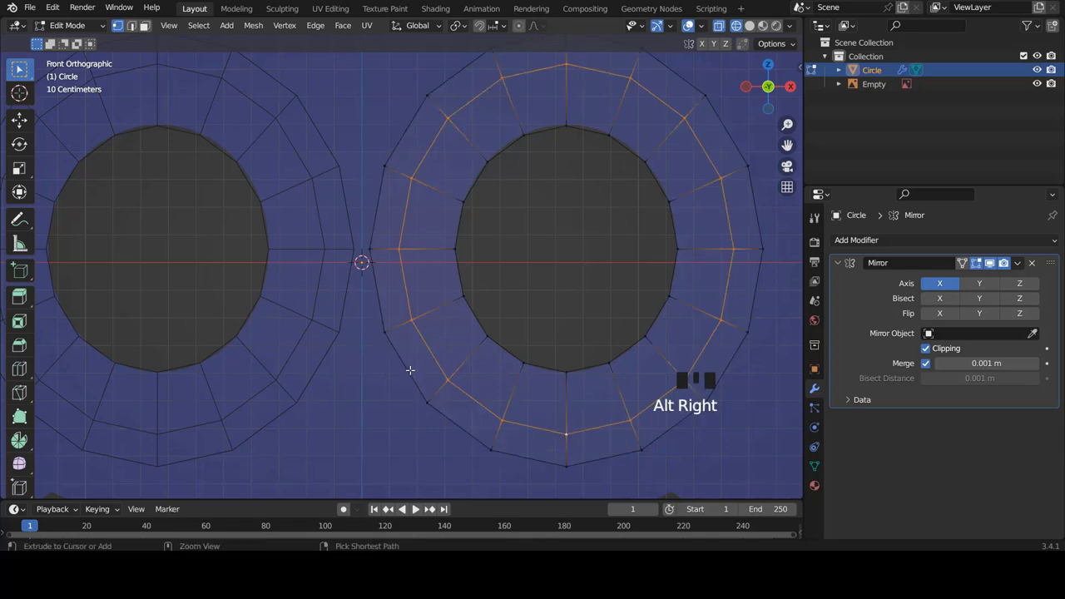
pyautogui.scroll(3)
pyautogui.press('s')
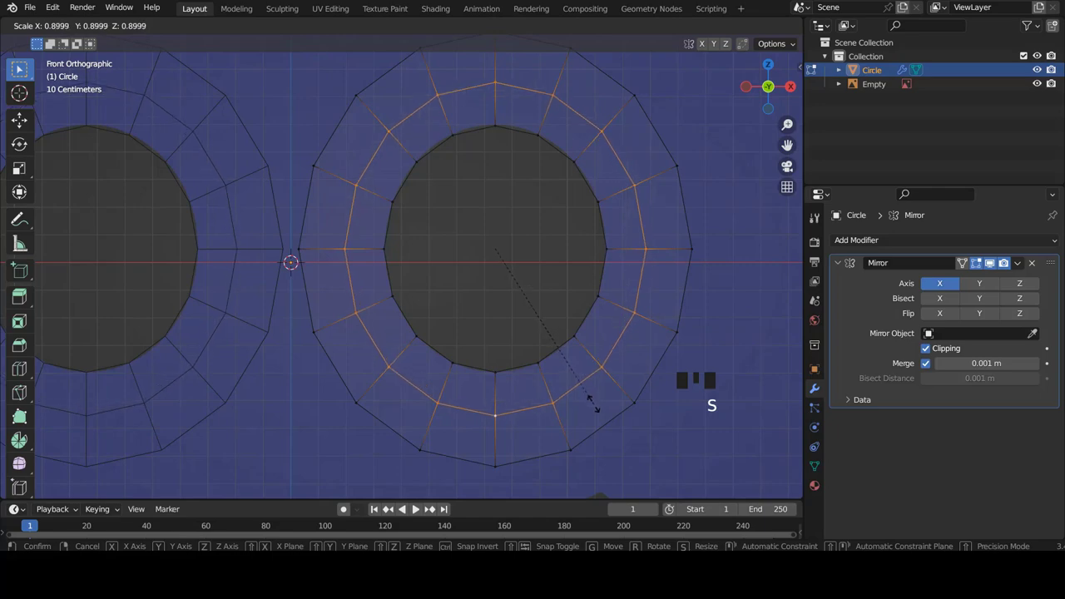
pyautogui.scroll(-3)
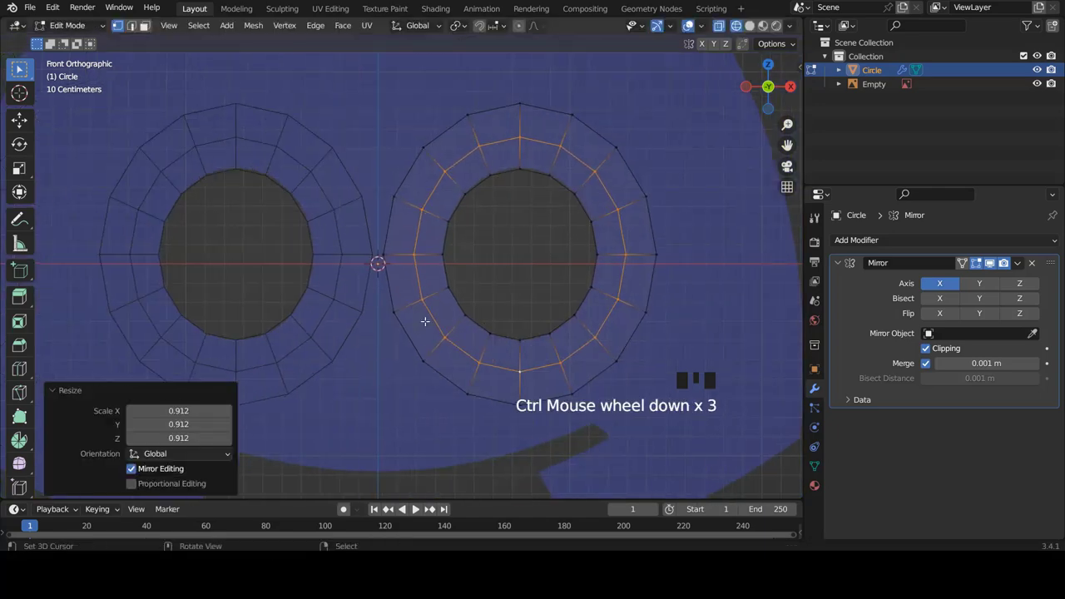
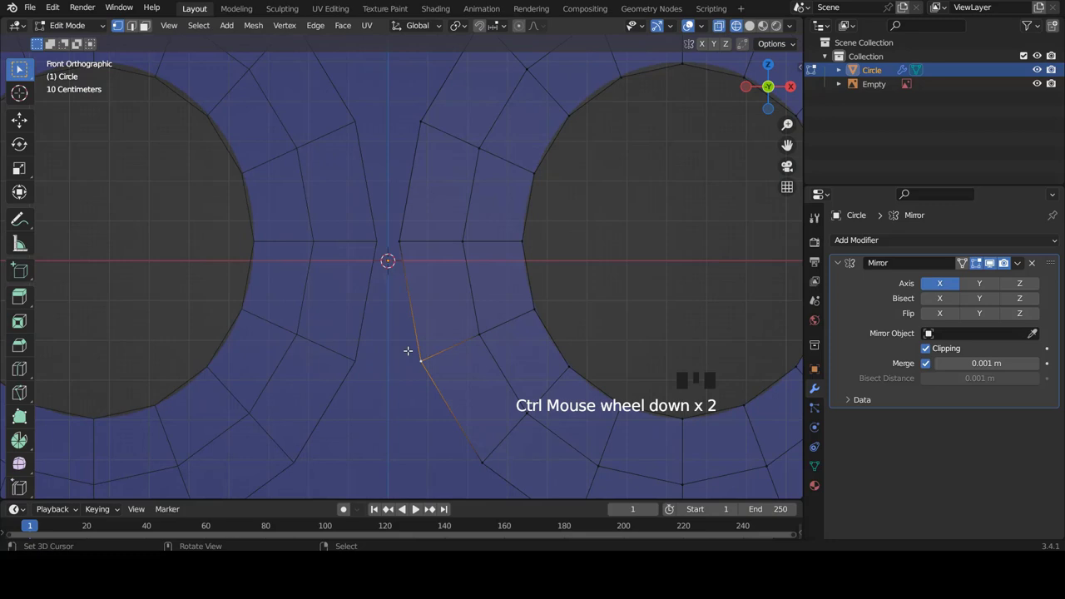
pyautogui.scroll(-3)
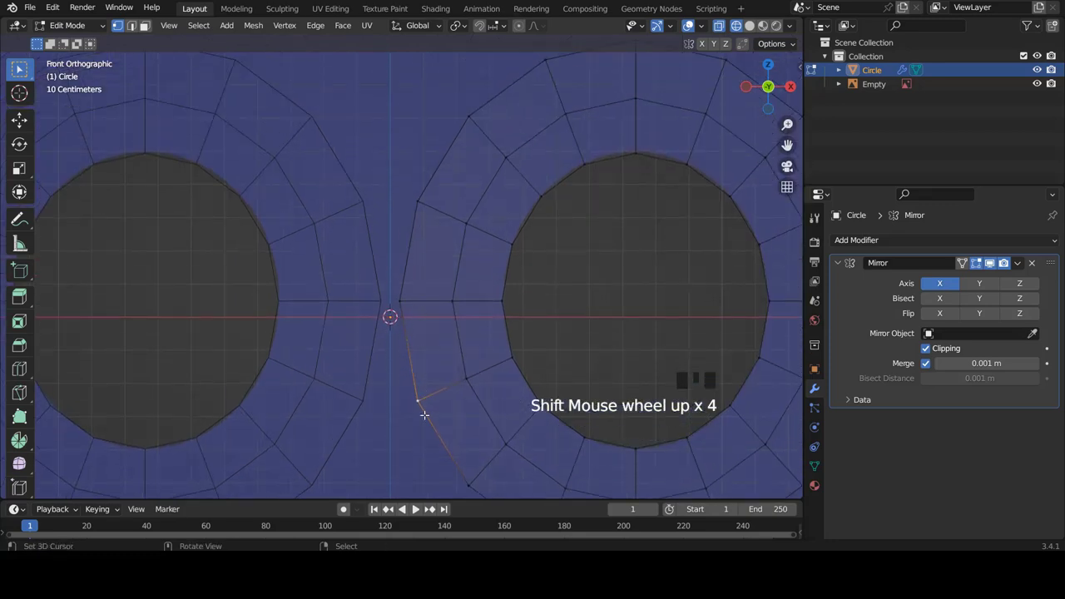
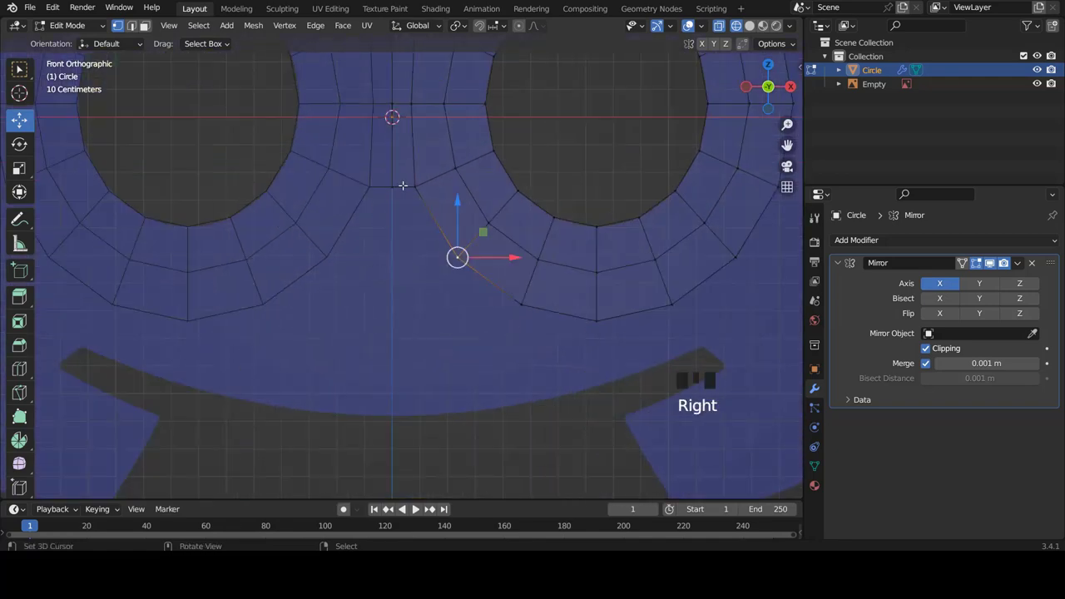
# - Extrude new geometry downward from the vertices below the eyes
pyautogui.moveTo(411, 185); pyautogui.dragTo(417, 217)
pyautogui.press('e')
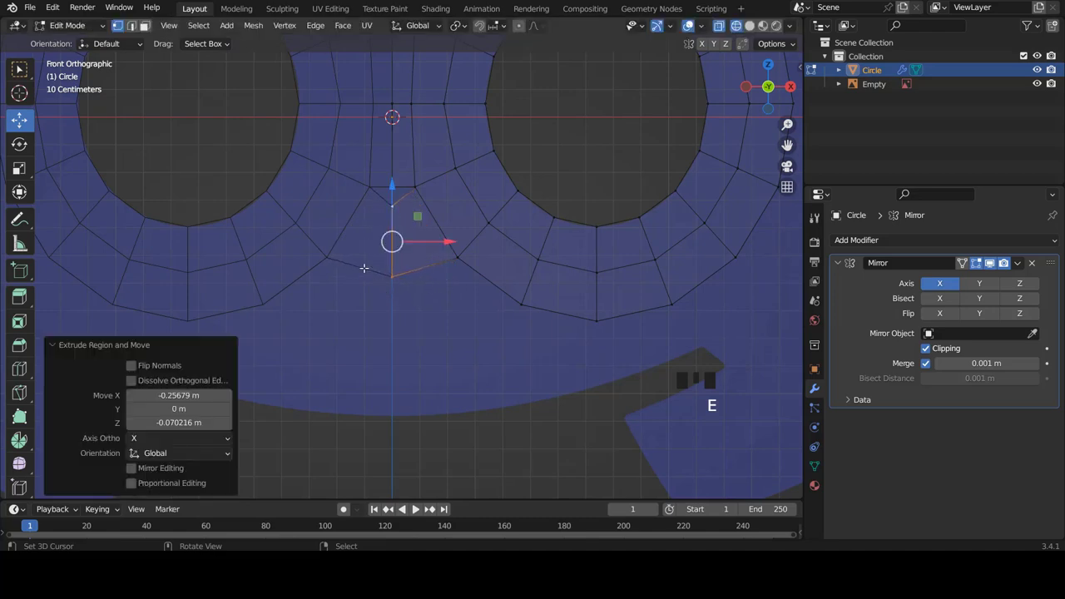
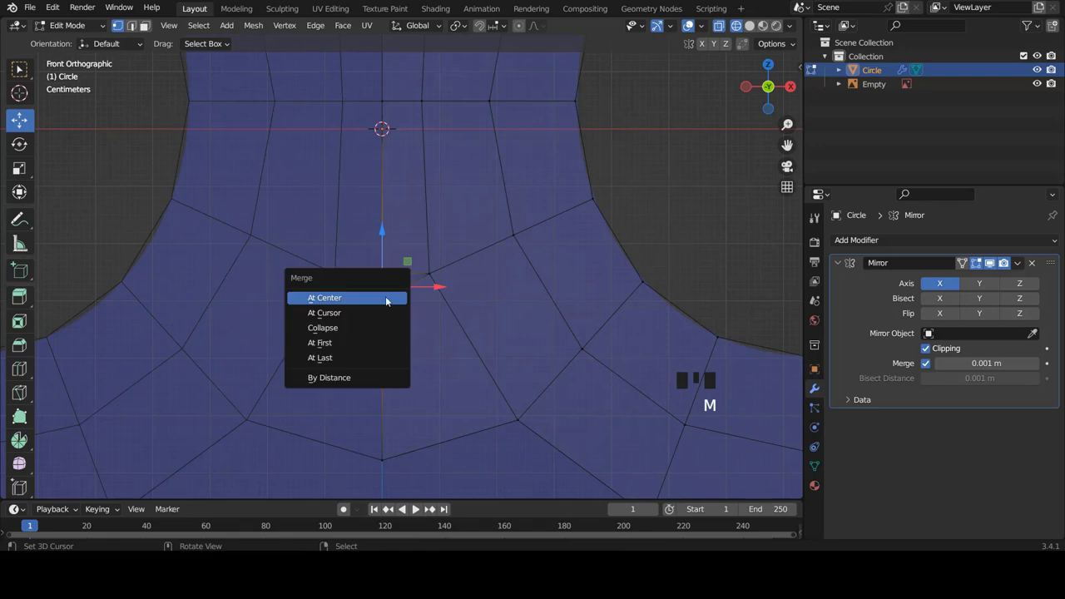
pyautogui.scroll(-3)
pyautogui.scroll(-3)
pyautogui.scroll(3)
# - Select and extrude further vertices to shape a V-shaped quad bridge meeting at the mirror line
pyautogui.rightClick(568, 319)
pyautogui.rightClick(481, 257)
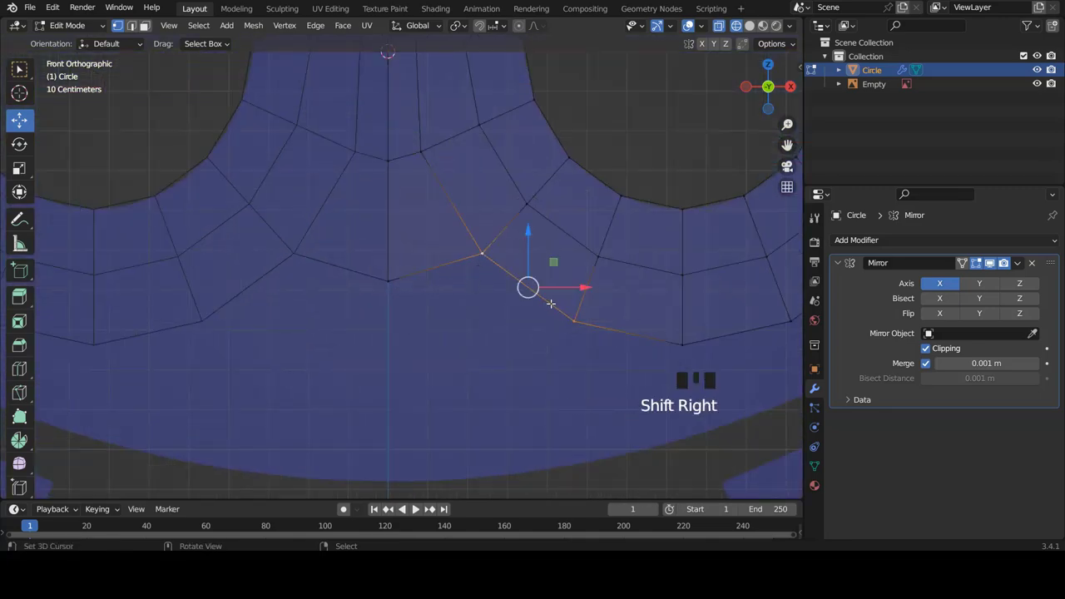
pyautogui.press('e')
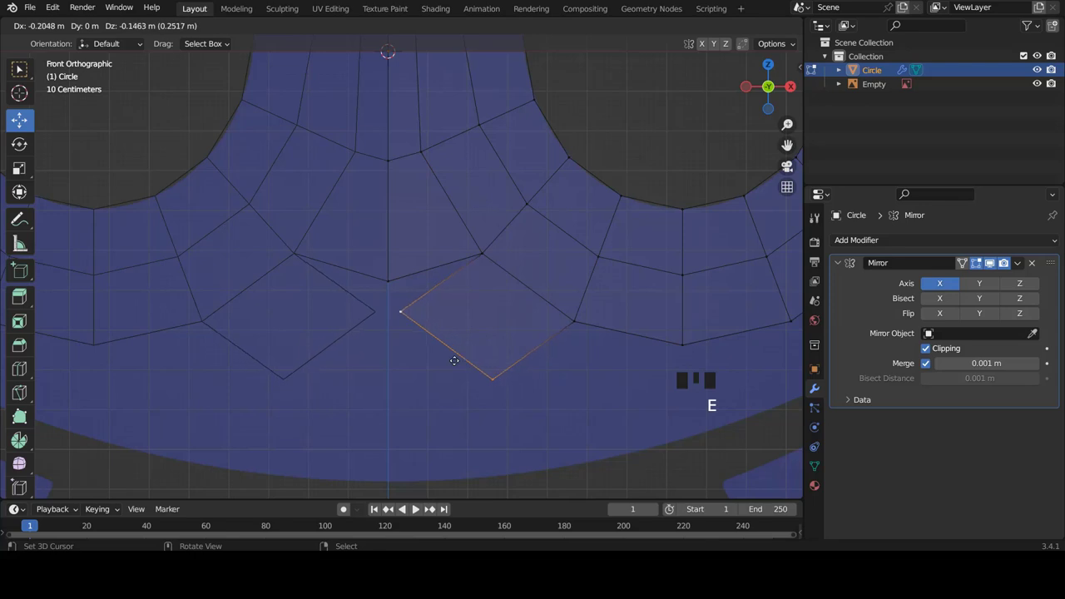
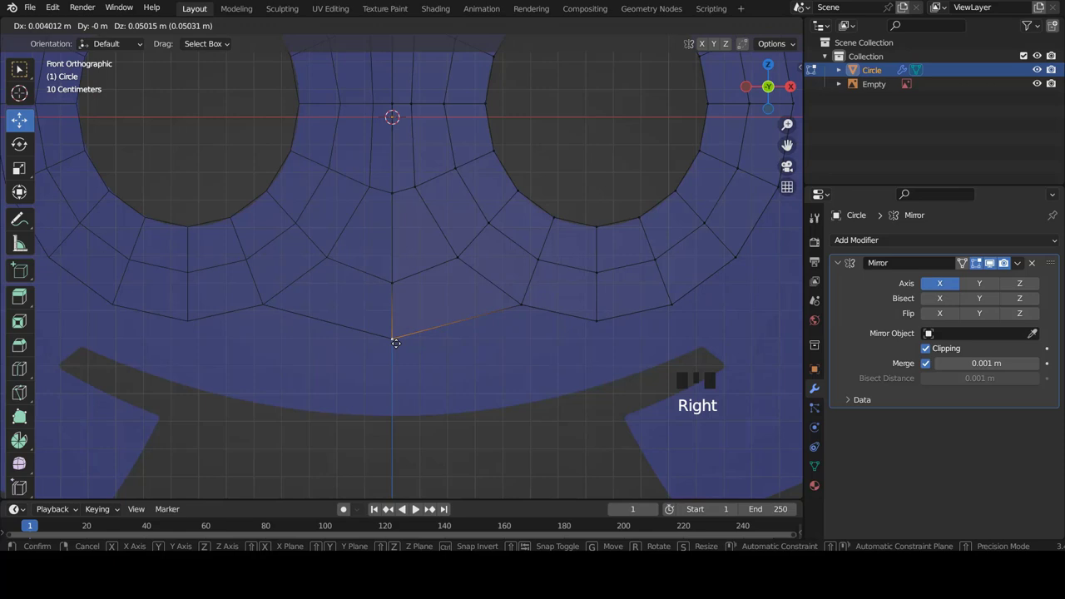
pyautogui.rightClick(421, 189)
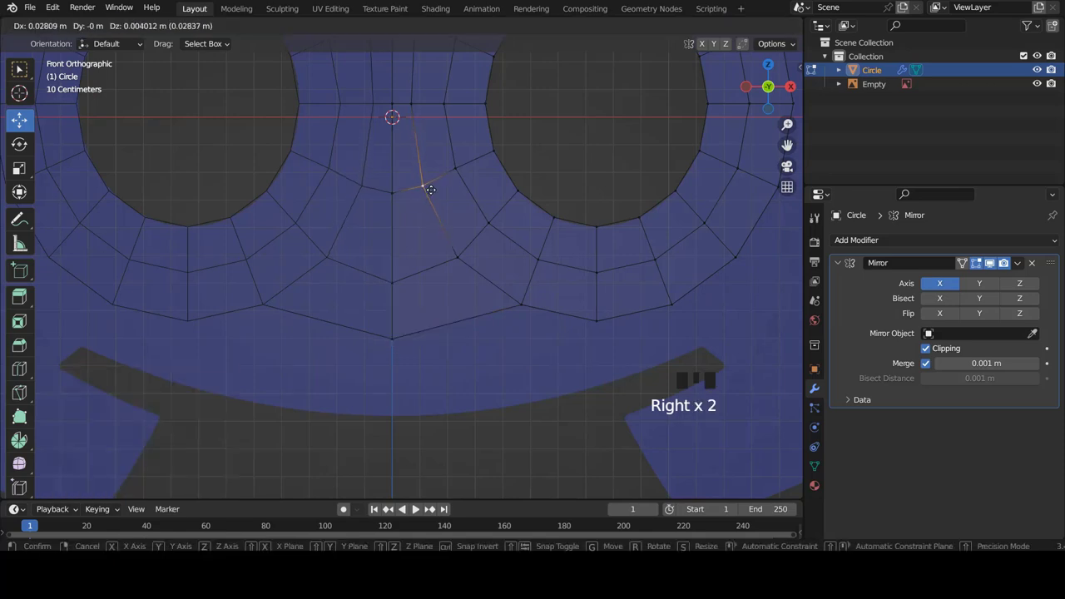
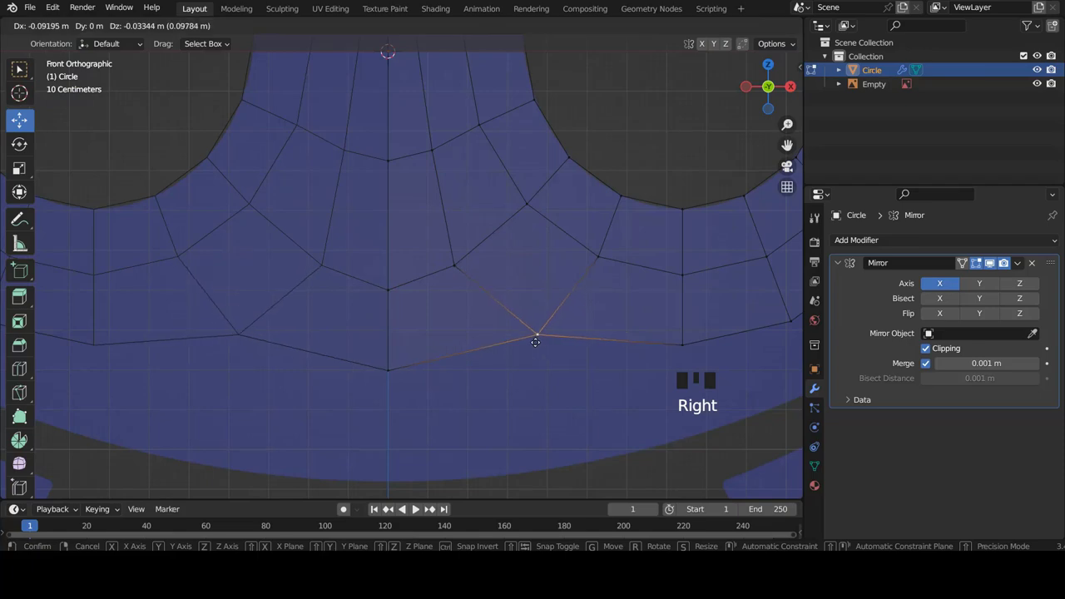
pyautogui.scroll(-3)
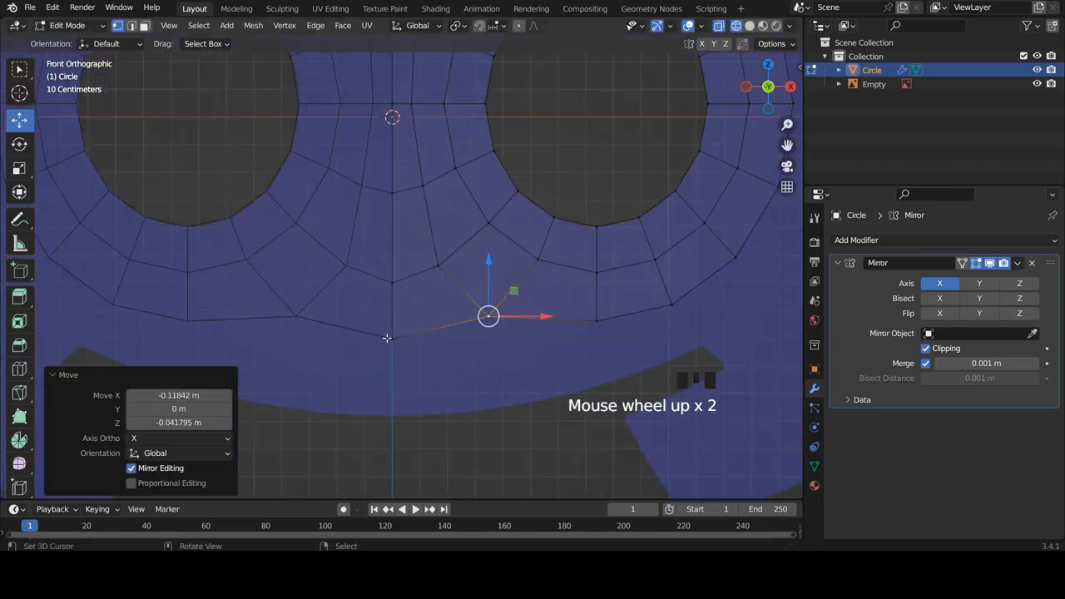
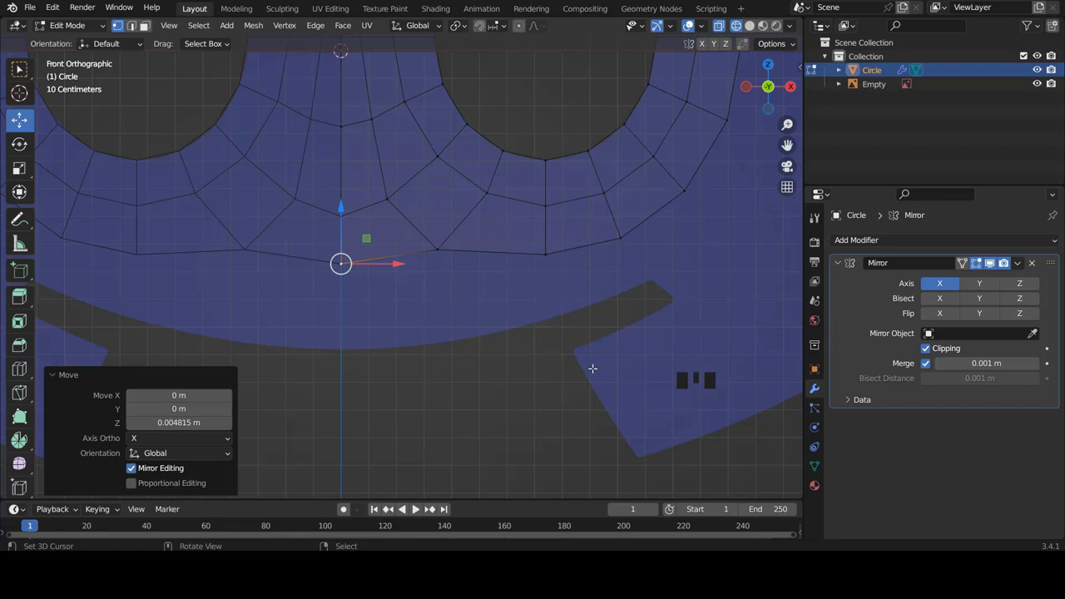
# - Select the five bottom-edge vertices and extrude them downward into two new rows of quads
pyautogui.rightClick(684, 189)
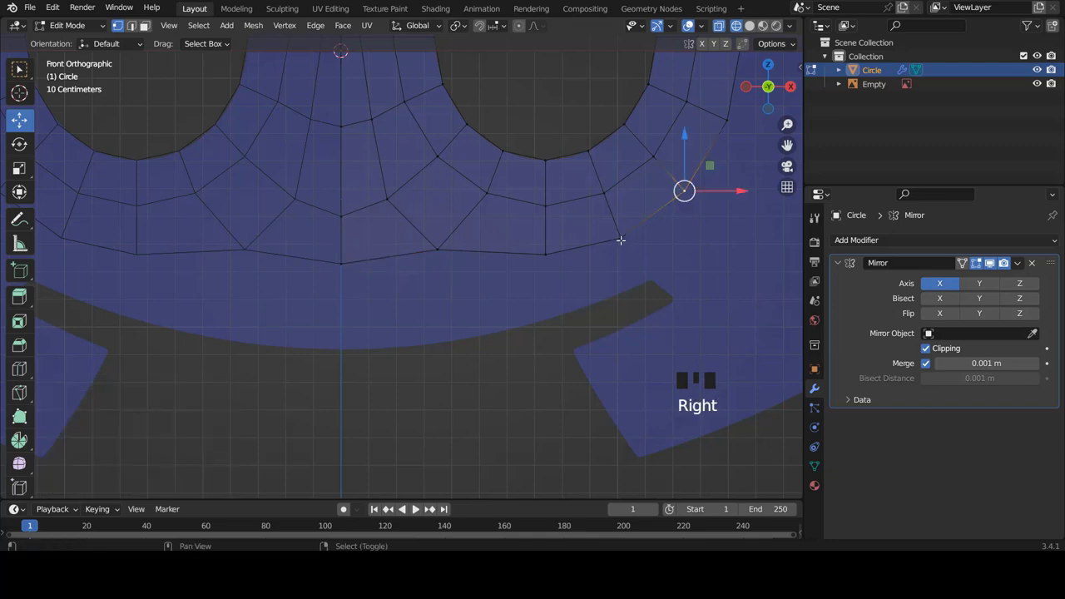
pyautogui.rightClick(623, 231)
pyautogui.rightClick(540, 252)
pyautogui.rightClick(436, 244)
pyautogui.rightClick(332, 261)
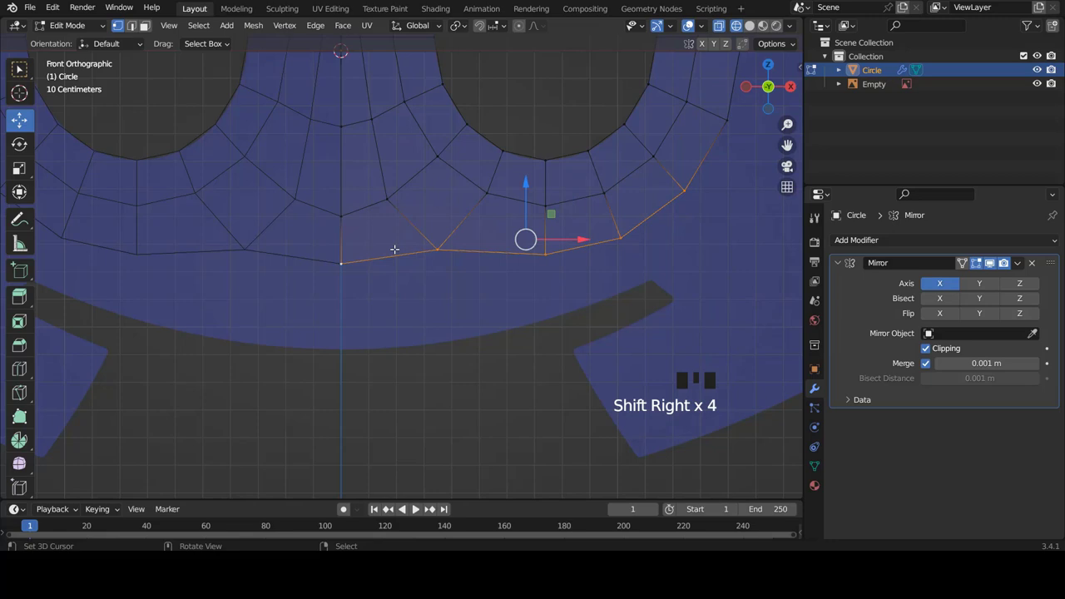
pyautogui.press('e')
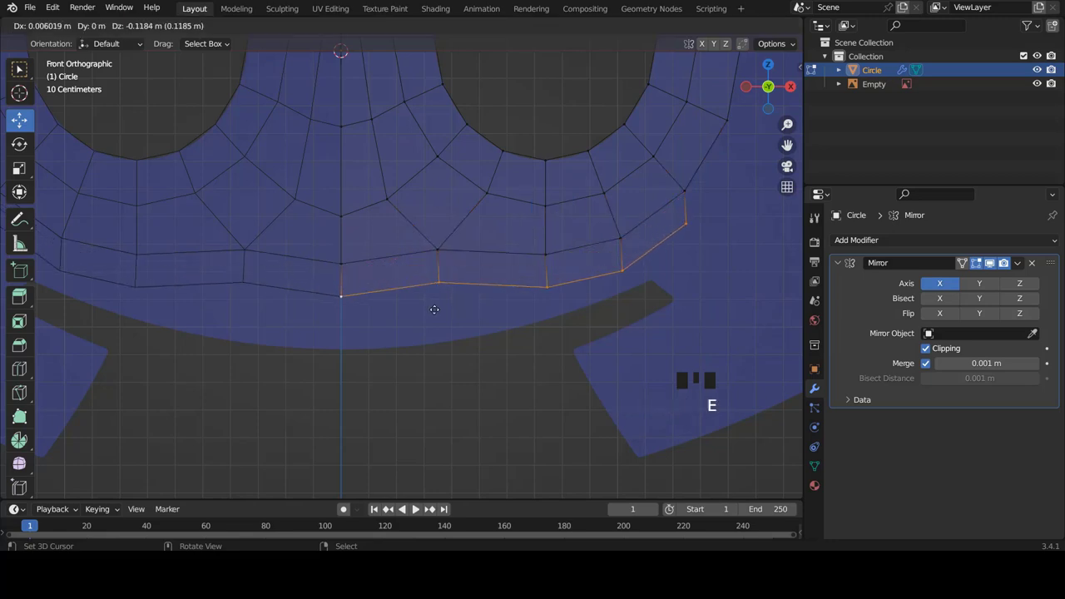
pyautogui.press('e')
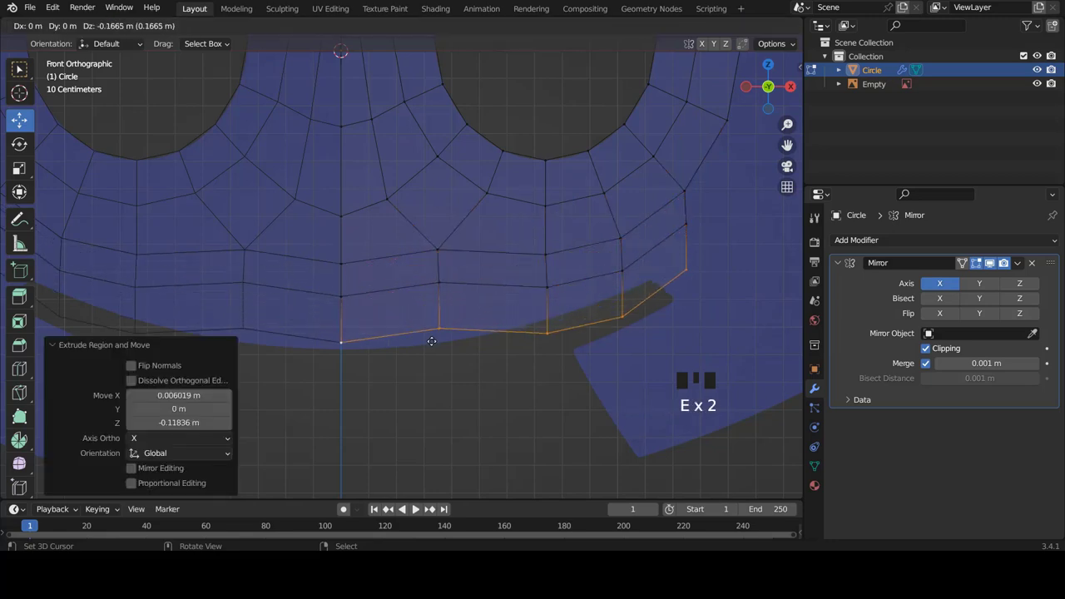
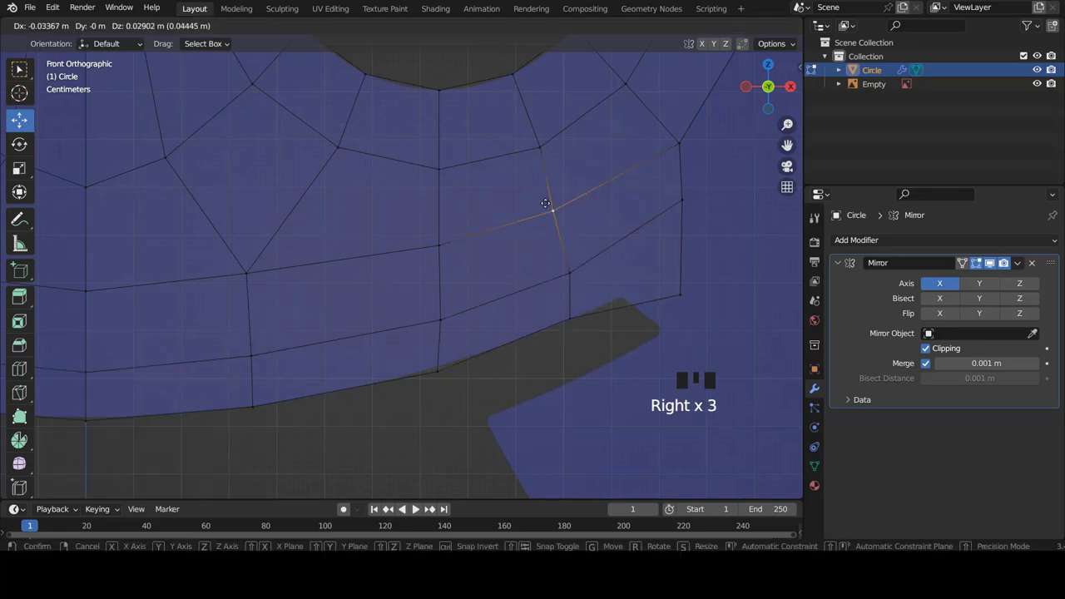
# - Cancel the stray vertex move and inspect the lower rows against the reference image
pyautogui.scroll(-3)
pyautogui.scroll(3)
pyautogui.rightClick(556, 287)
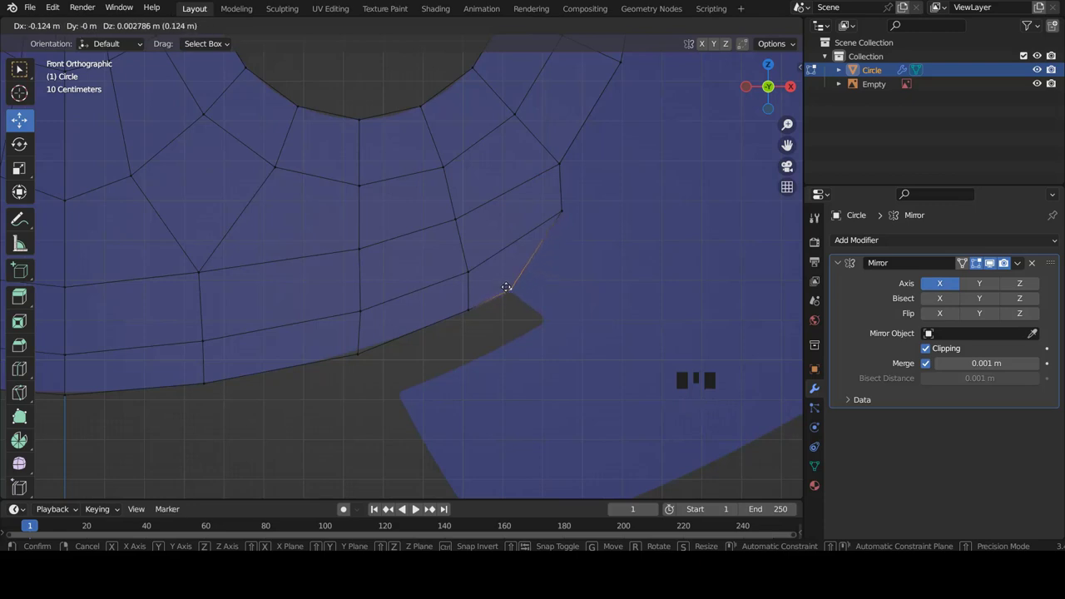
pyautogui.scroll(3)
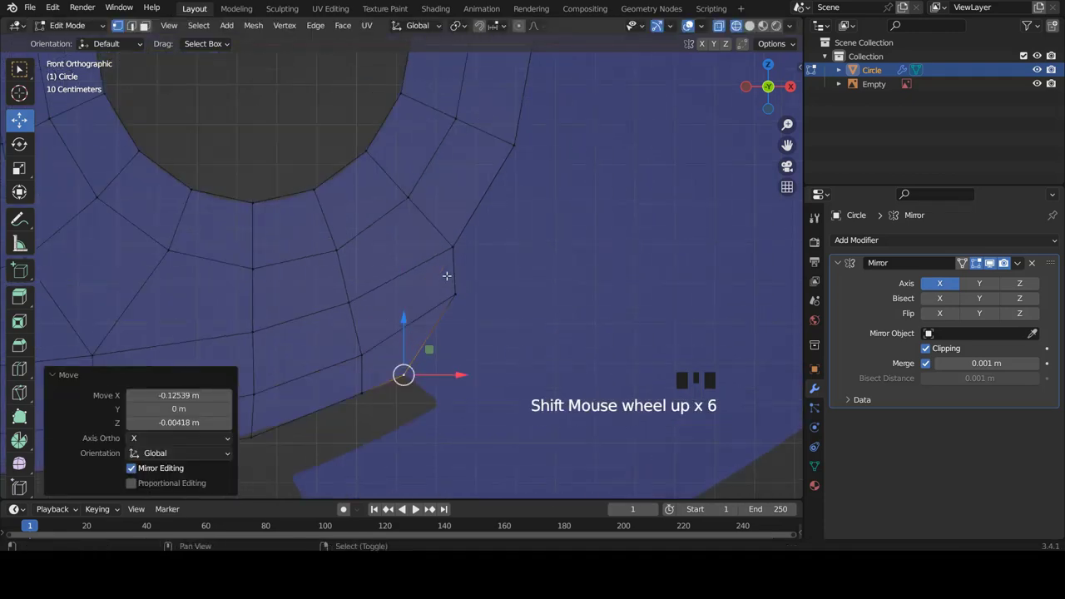
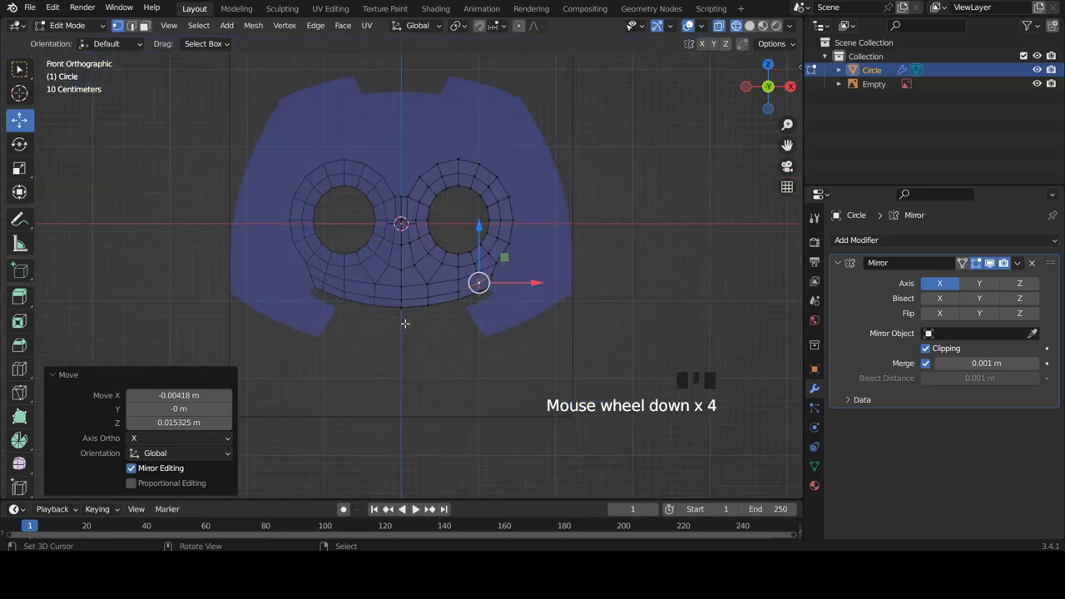
pyautogui.scroll(3)
pyautogui.scroll(-3)
pyautogui.scroll(3)
pyautogui.scroll(-3)
pyautogui.scroll(3)
pyautogui.scroll(-3)
pyautogui.scroll(3)
pyautogui.scroll(-3)
pyautogui.scroll(3)
pyautogui.scroll(3)
pyautogui.scroll(-3)
# - Select three vertices along the bottom rim at the right eye's outer corner for repositioning
pyautogui.press('a')
pyautogui.scroll(3)
pyautogui.scroll(3)
pyautogui.scroll(-3)
pyautogui.scroll(3)
pyautogui.rightClick(476, 175)
pyautogui.rightClick(460, 224)
pyautogui.rightClick(444, 277)
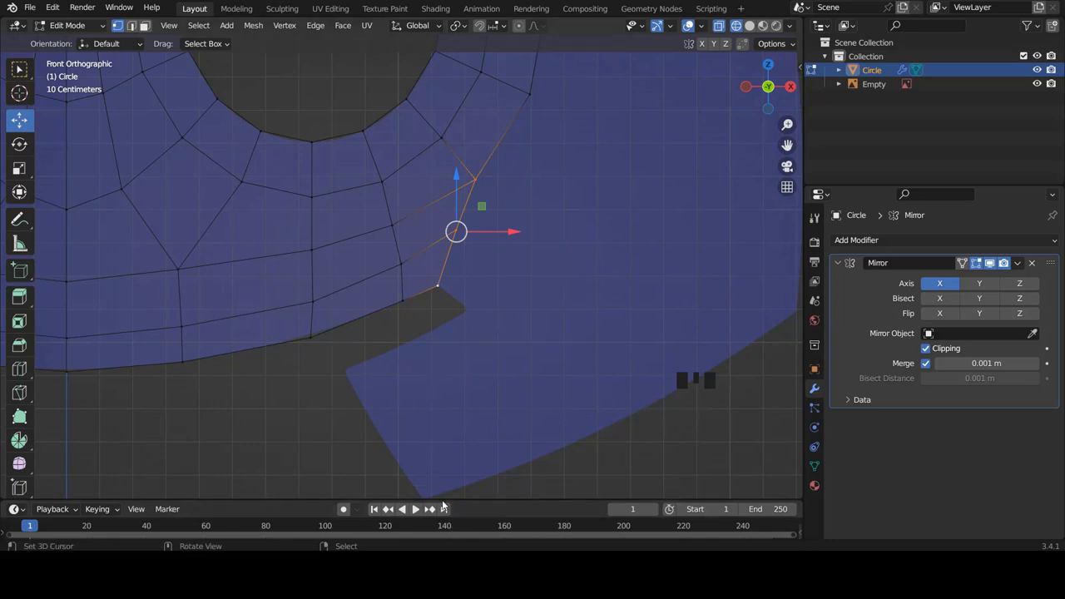
# - Select the face's lower outer boundary vertices and extrude them outward from the eye corner
pyautogui.scroll(3)
pyautogui.rightClick(421, 294)
pyautogui.rightClick(436, 249)
pyautogui.moveTo(450, 207); pyautogui.dragTo(419, 307)
pyautogui.press('e')
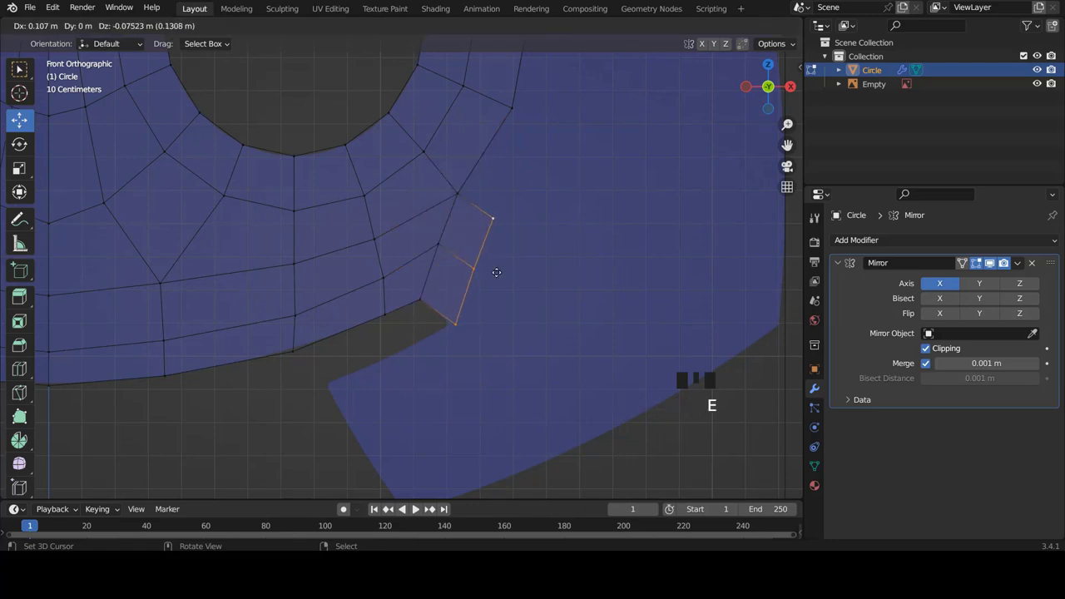
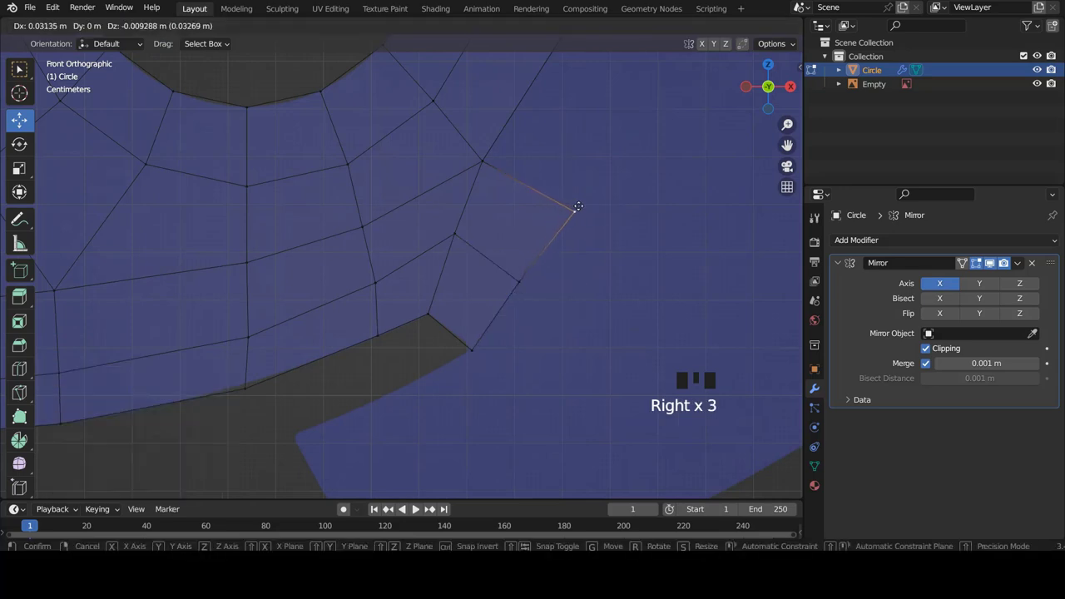
# - Adjust the corner vertex, then extrude the outer edge down toward the lower right foot
pyautogui.rightClick(528, 277)
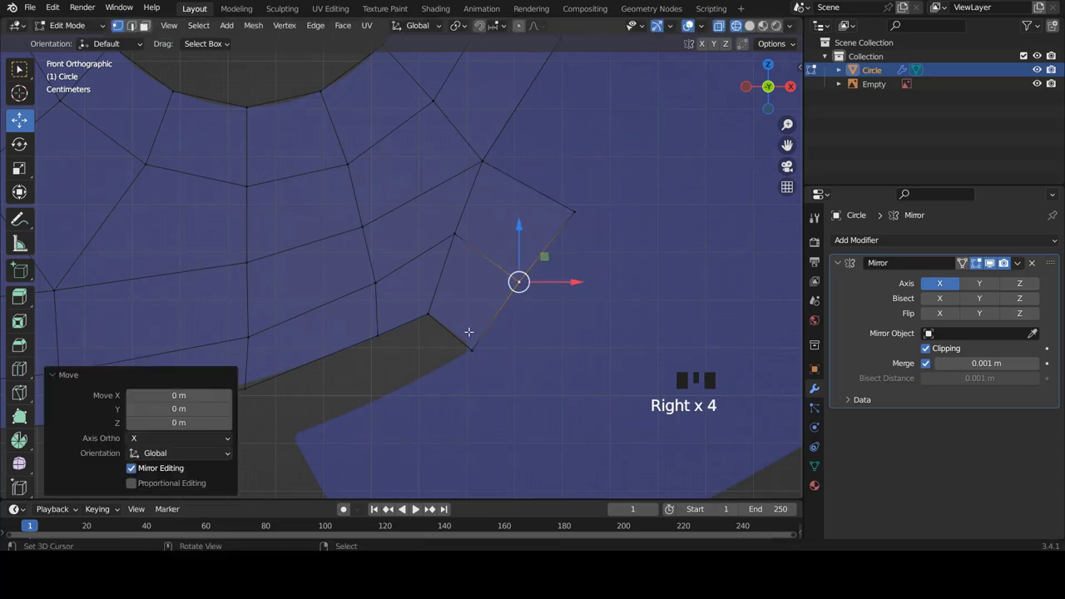
pyautogui.moveTo(481, 349); pyautogui.dragTo(551, 249)
pyautogui.moveTo(573, 215); pyautogui.dragTo(553, 255)
pyautogui.rightClick(521, 280)
pyautogui.scroll(-3)
pyautogui.press('e')
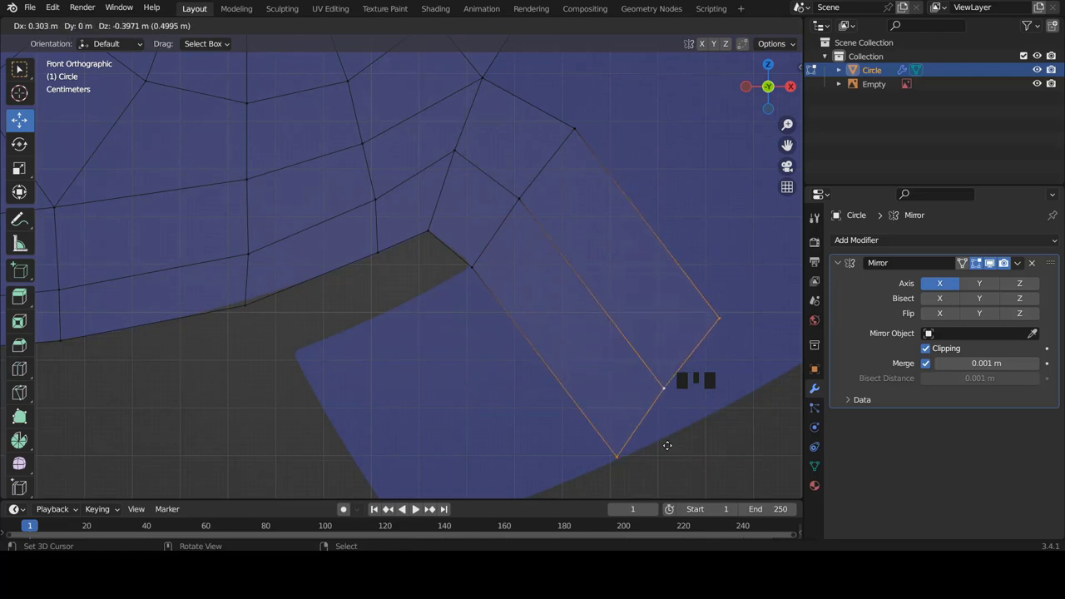
pyautogui.scroll(-3)
pyautogui.scroll(3)
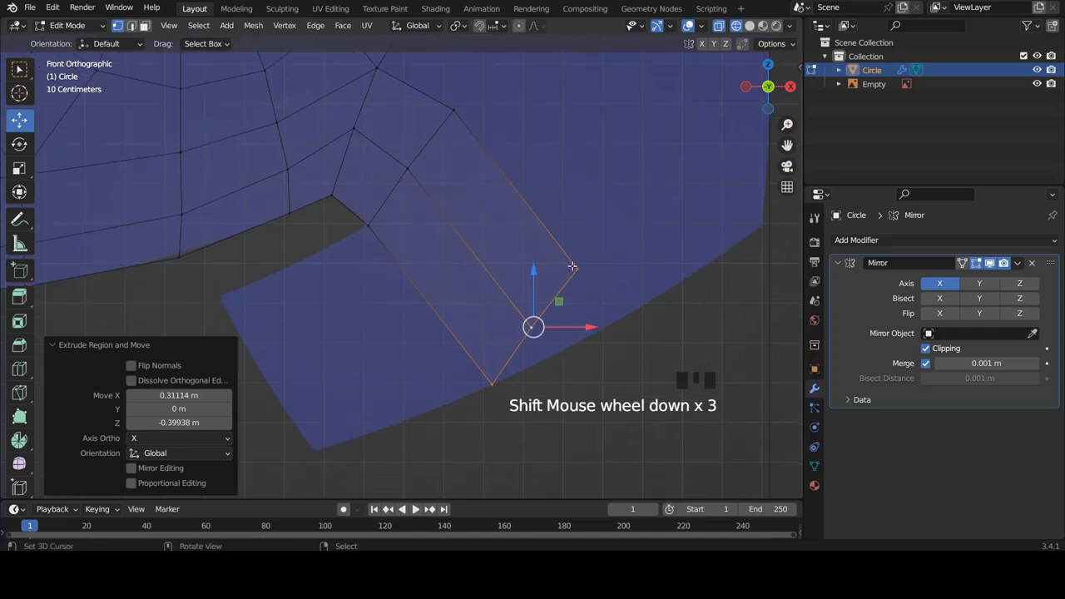
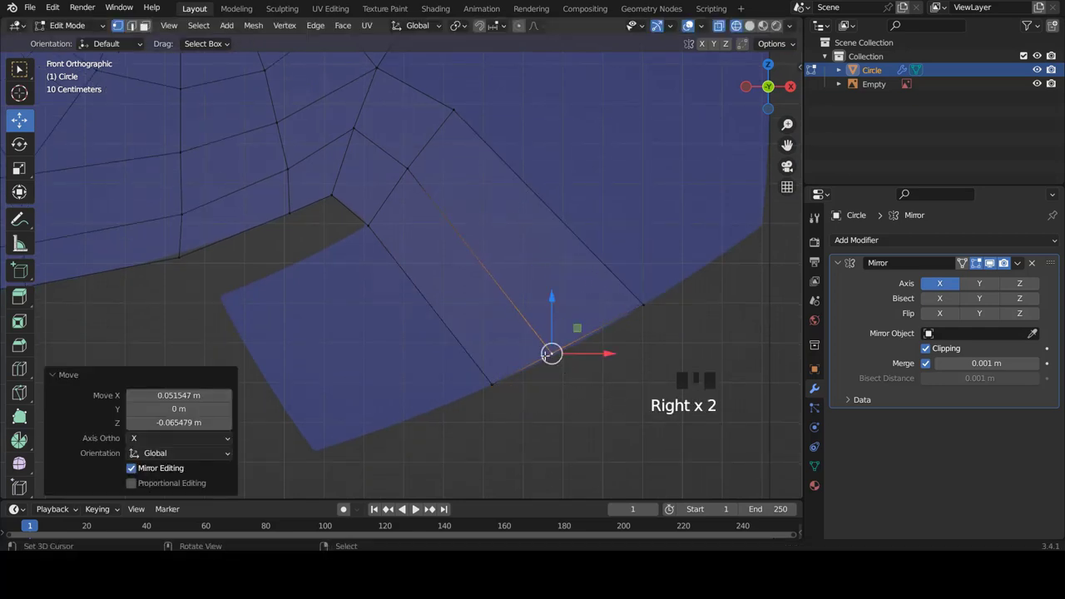
# - Loop-cut the foot strip, extrude its edge out to the foot tip and tidy via the Edge menu
pyautogui.press('ctrl+r')
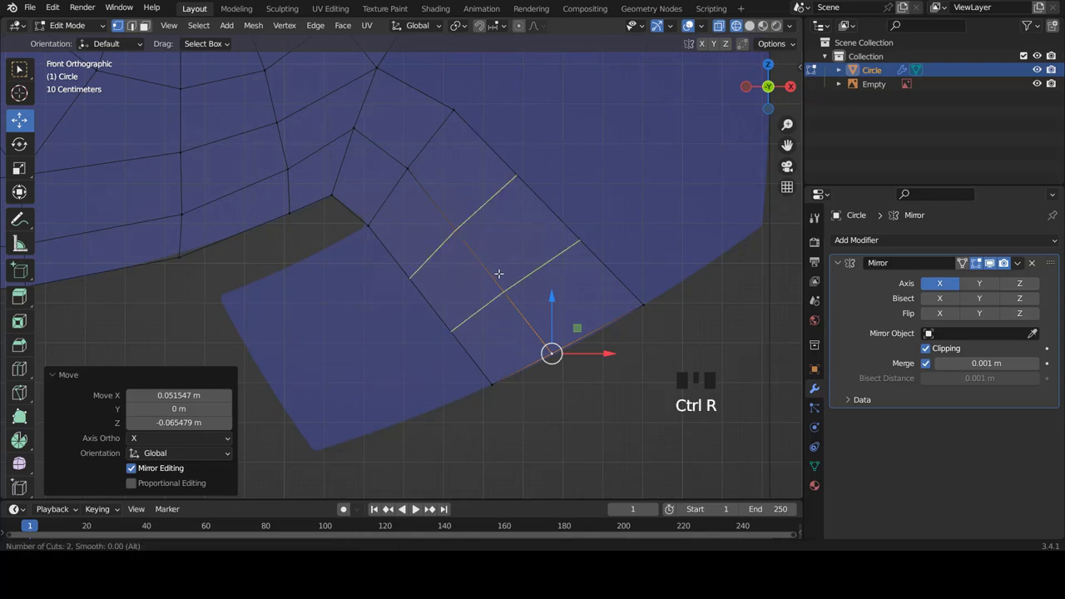
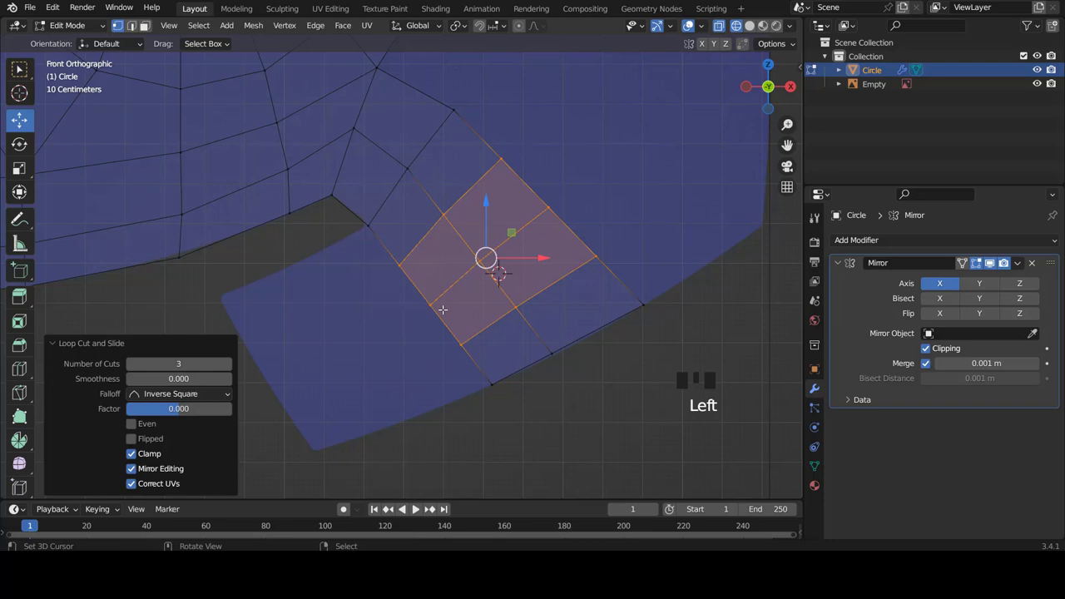
pyautogui.scroll(-3)
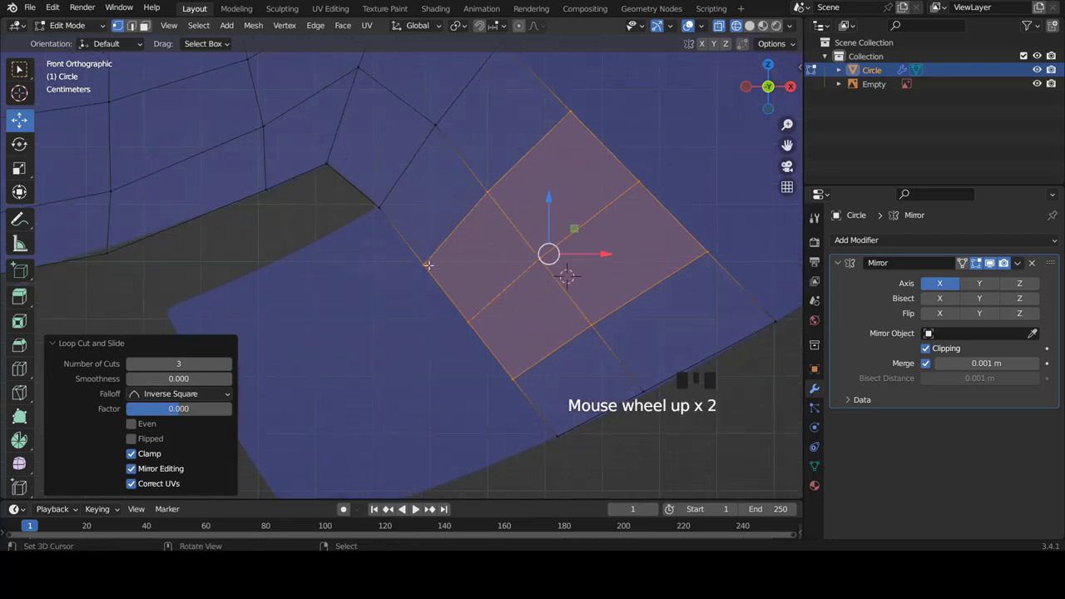
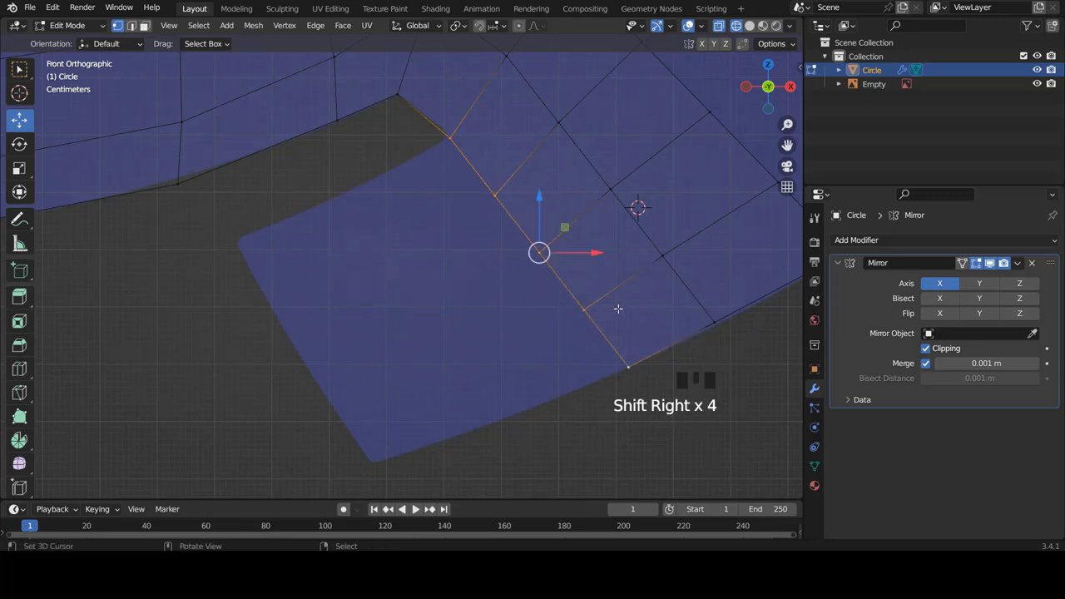
pyautogui.press('e')
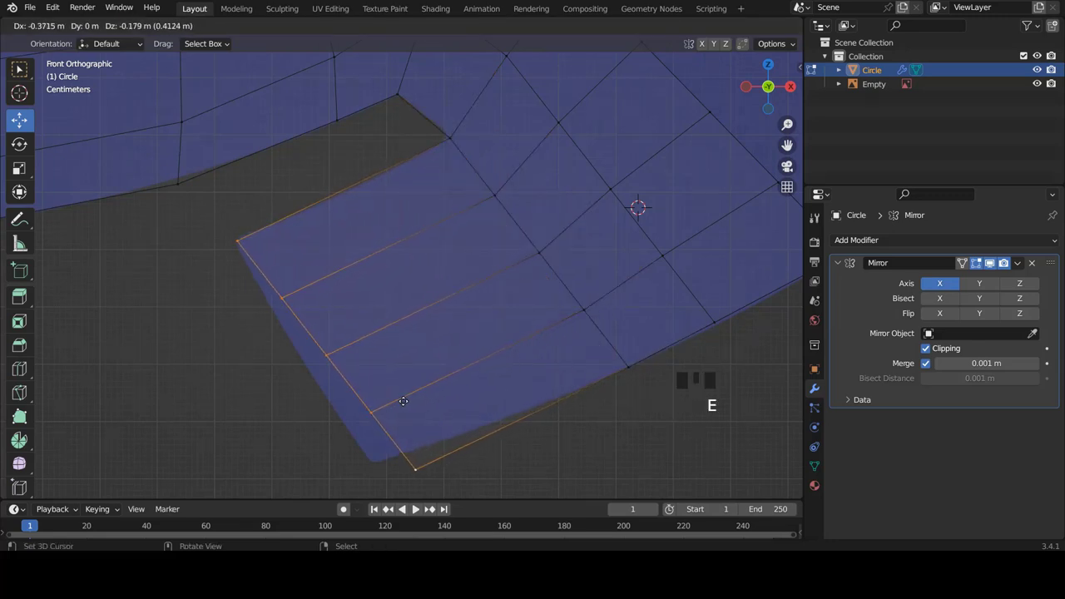
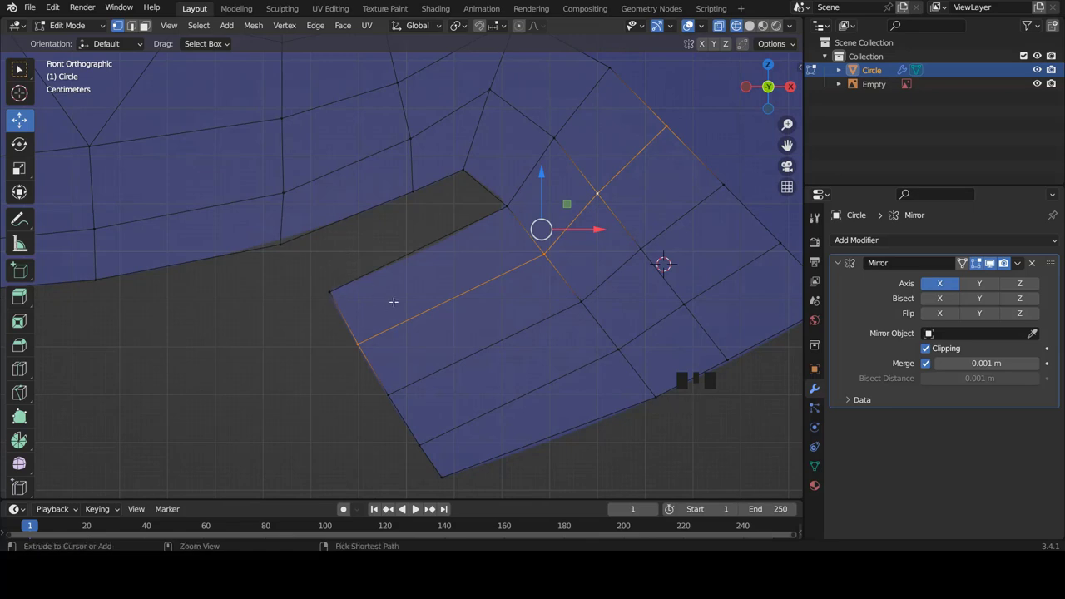
pyautogui.press('ctrl+e')
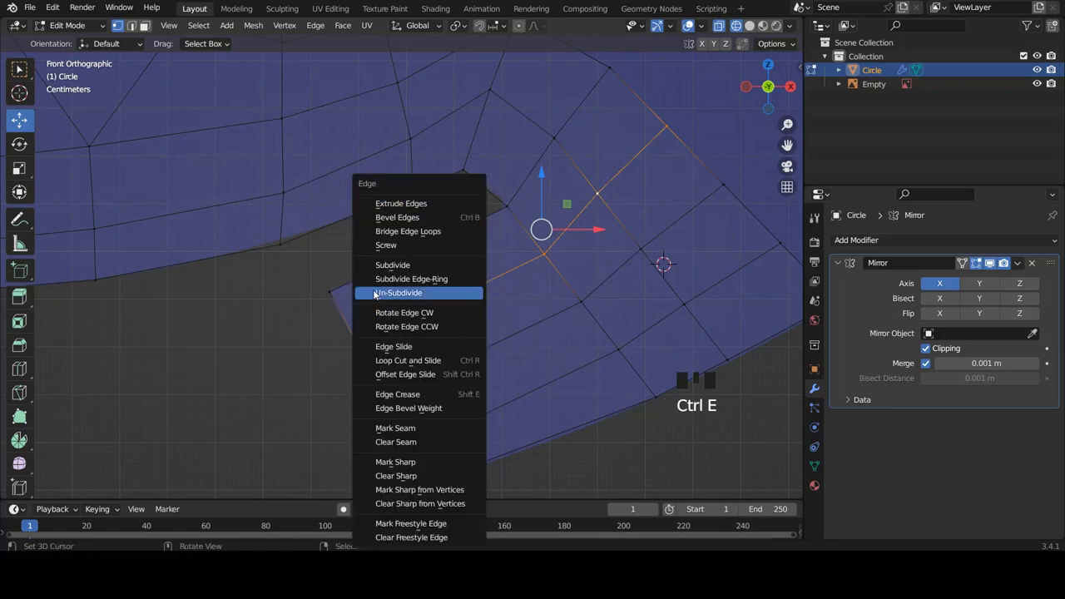
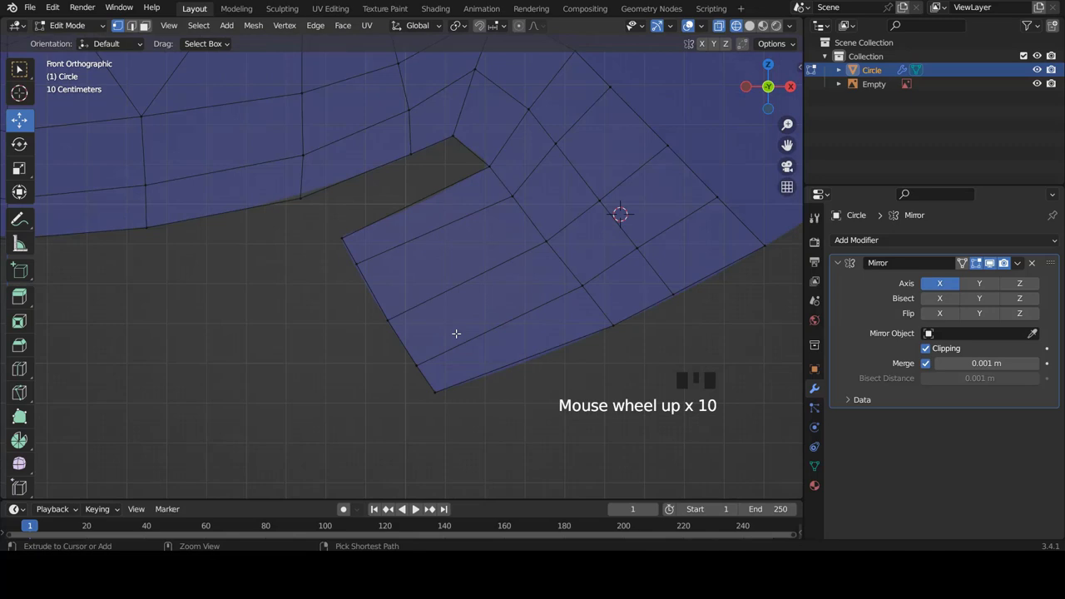
# - Cut two more edge loops across the foot and select the vertex where the foot joins the face
pyautogui.press('ctrl+r')
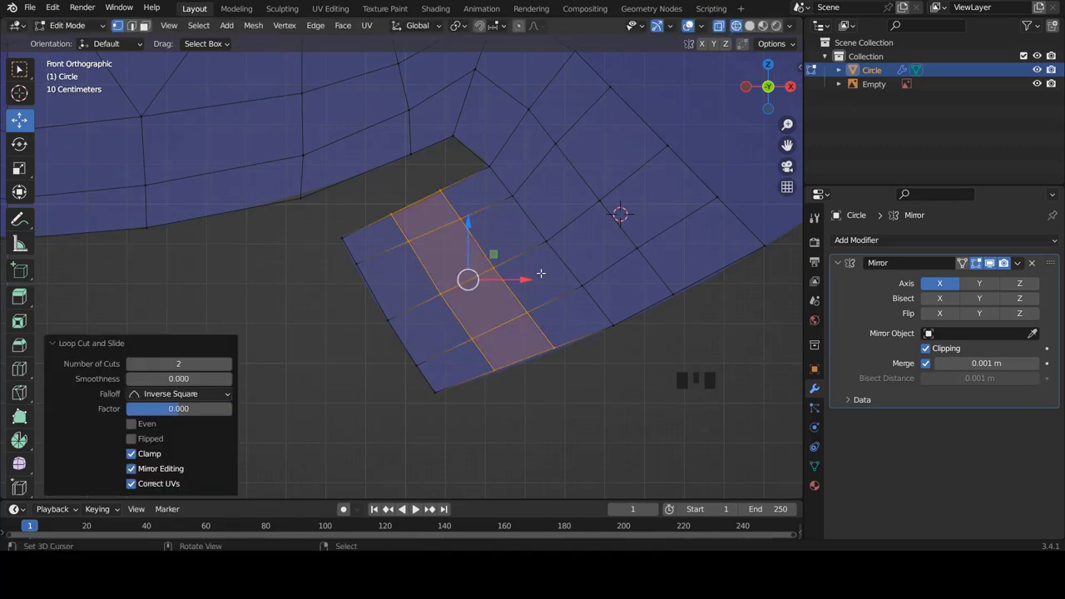
pyautogui.scroll(3)
pyautogui.press('a')
pyautogui.scroll(-3)
pyautogui.scroll(-3)
pyautogui.scroll(-3)
pyautogui.scroll(3)
pyautogui.scroll(3)
pyautogui.scroll(-3)
pyautogui.scroll(-3)
pyautogui.scroll(3)
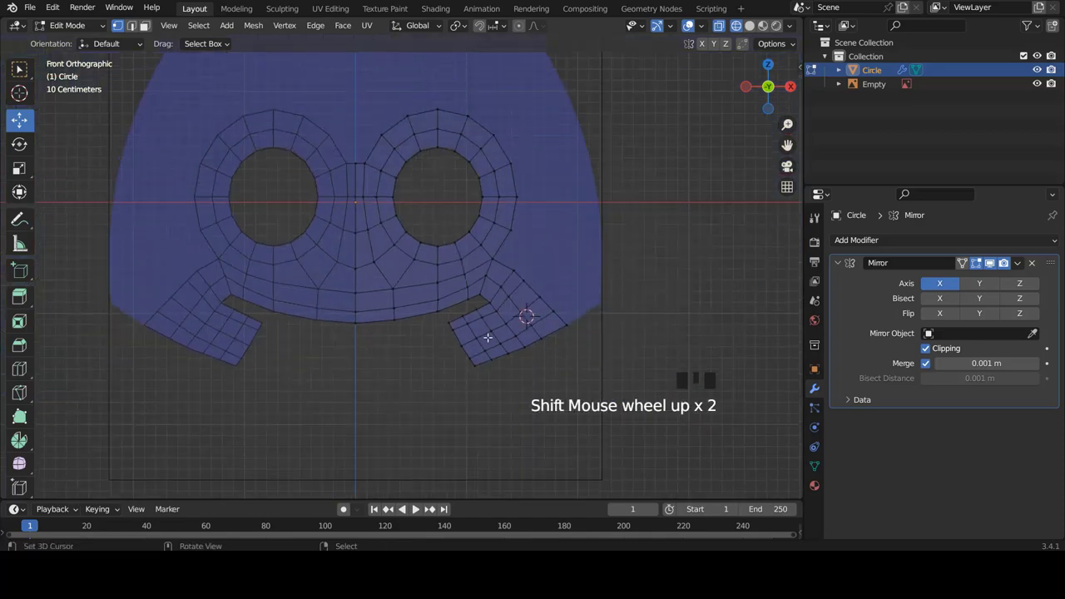
pyautogui.scroll(3)
pyautogui.rightClick(391, 246)
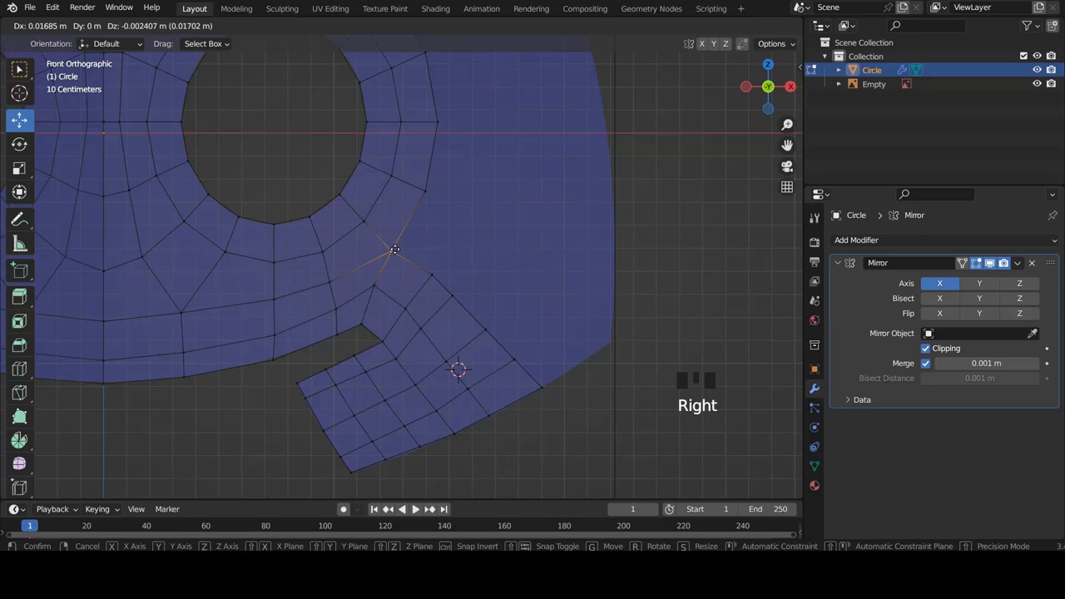
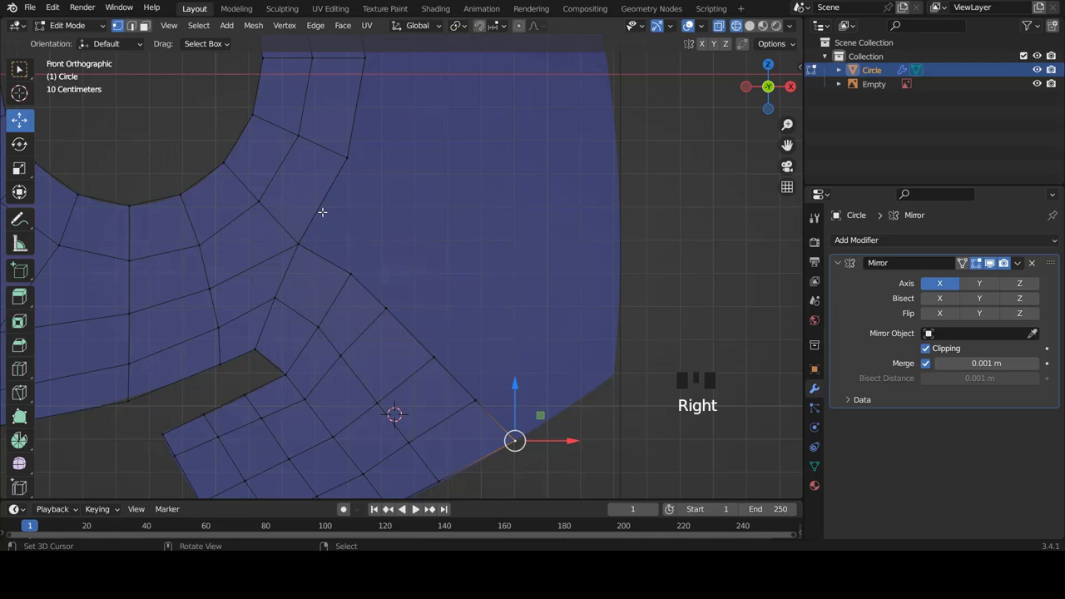
# - Move the foot-junction vertices and the vertex beside the eye ring to smooth the quad flow
pyautogui.rightClick(349, 274)
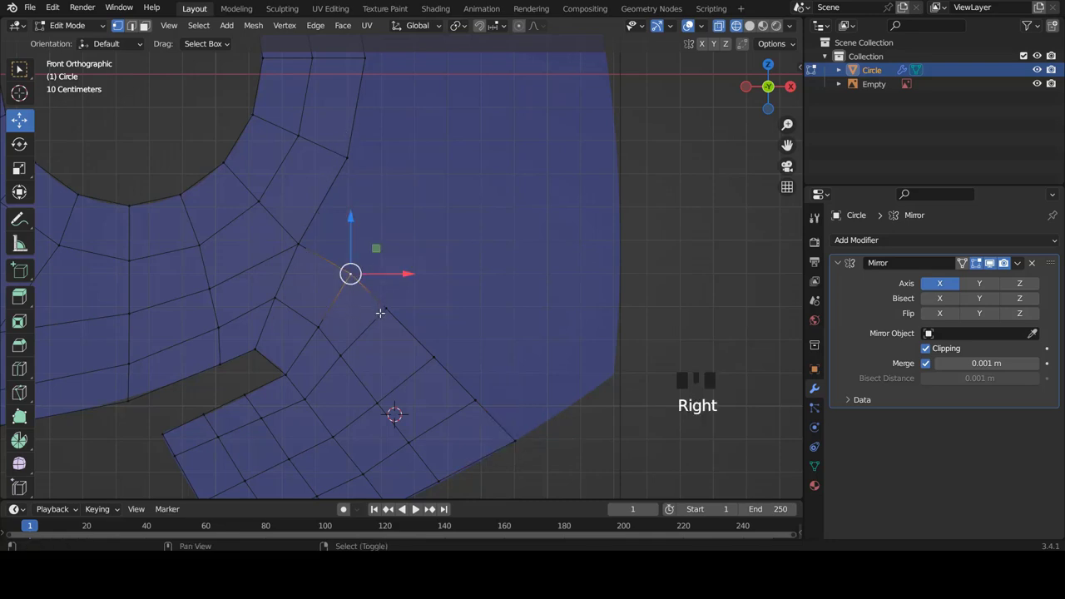
pyautogui.rightClick(350, 364)
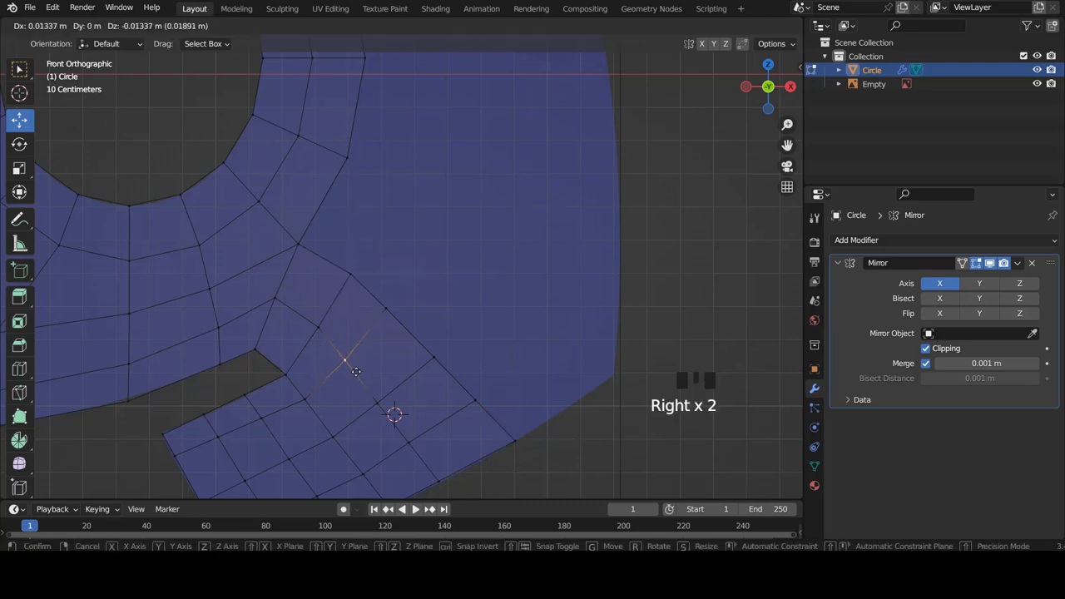
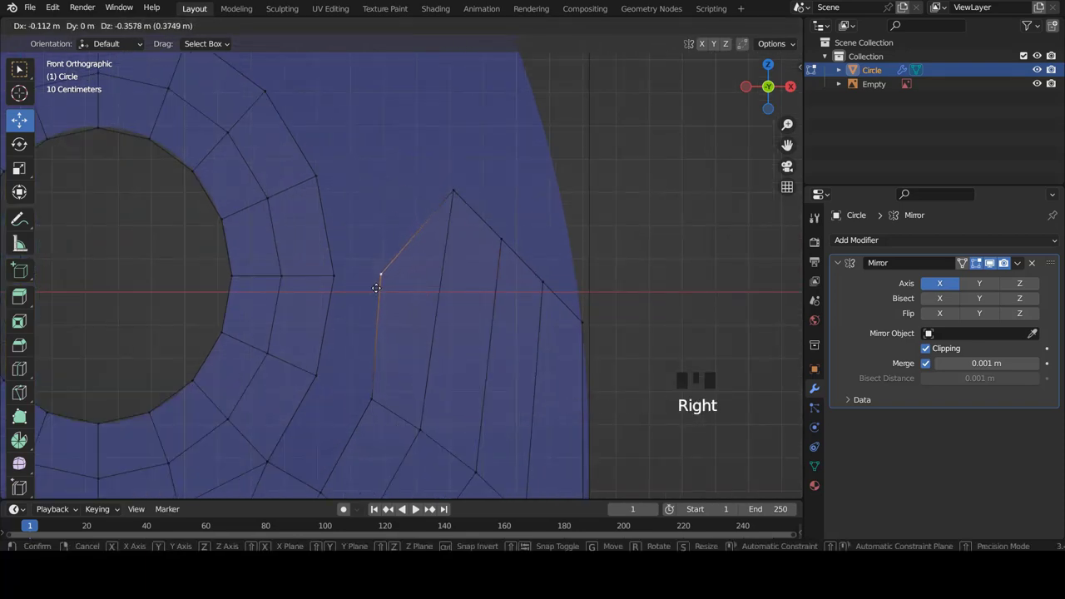
pyautogui.rightClick(449, 185)
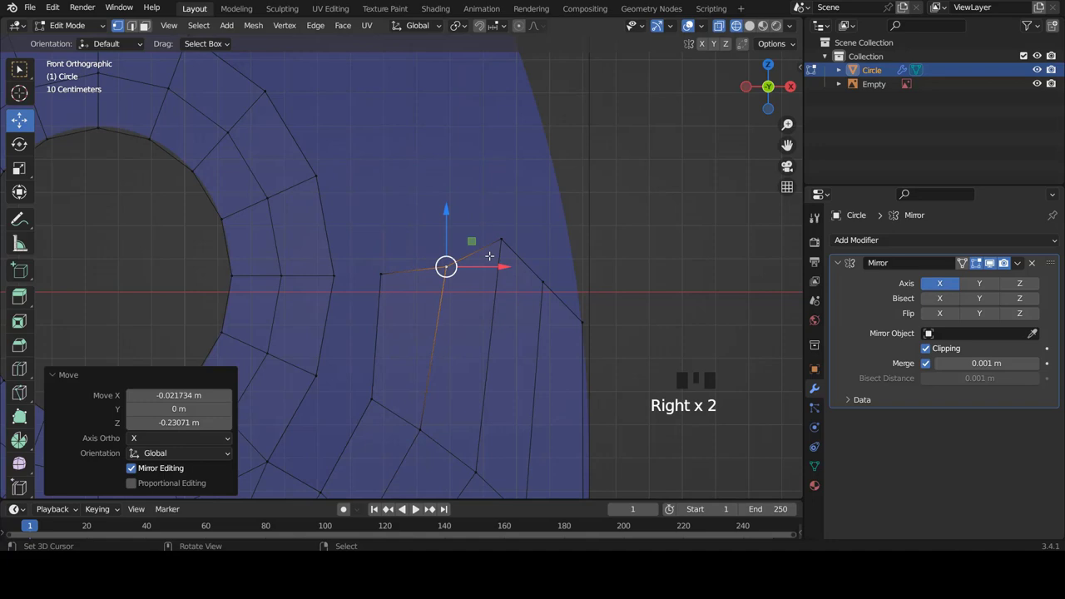
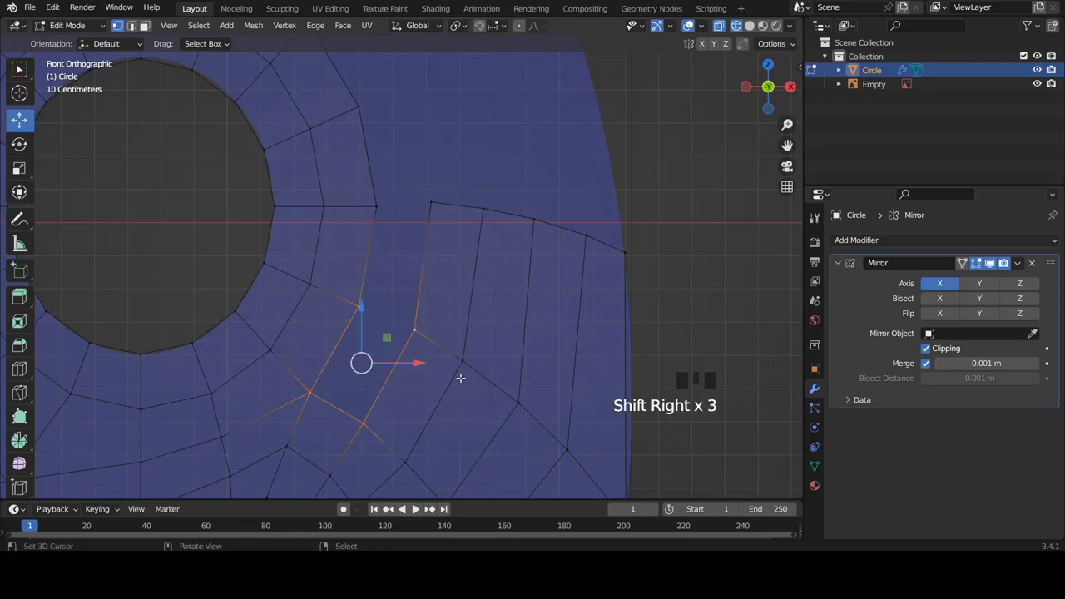
# - Align the seam vertices where the side strip meets the eye ring's outer quads
pyautogui.press('f')
pyautogui.scroll(3)
pyautogui.rightClick(374, 264)
pyautogui.rightClick(433, 259)
pyautogui.rightClick(417, 402)
pyautogui.rightClick(363, 357)
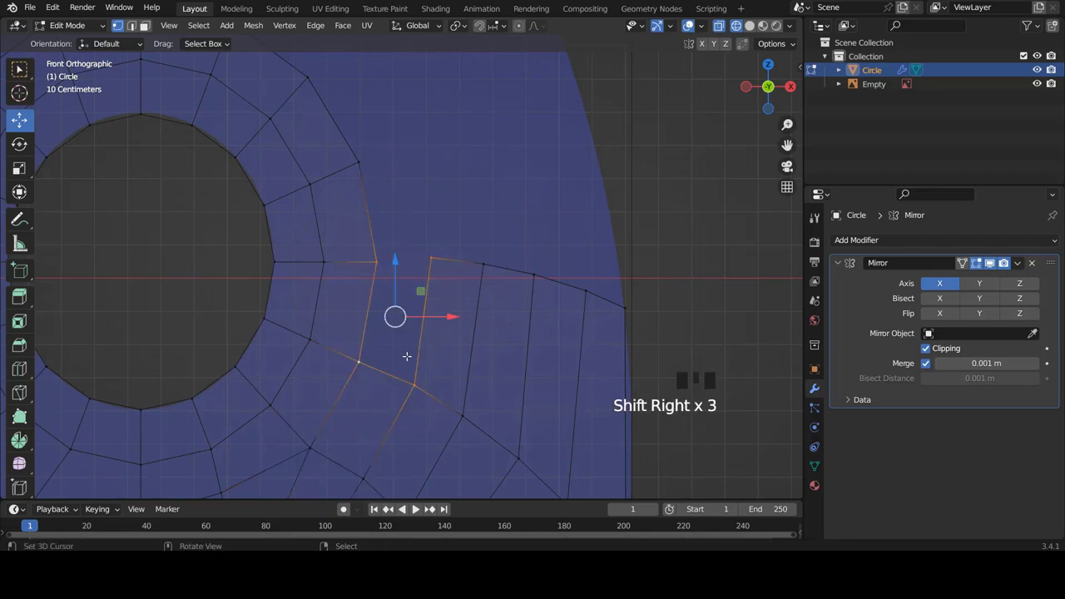
pyautogui.press('f')
pyautogui.scroll(-3)
pyautogui.scroll(3)
pyautogui.rightClick(362, 256)
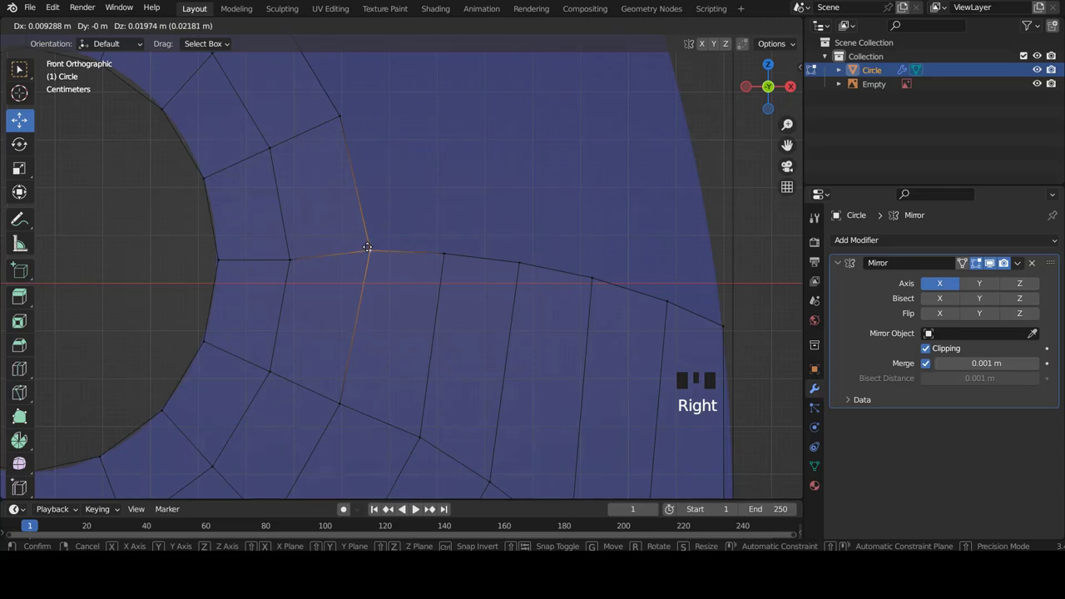
pyautogui.scroll(-3)
pyautogui.scroll(3)
pyautogui.scroll(-3)
pyautogui.scroll(3)
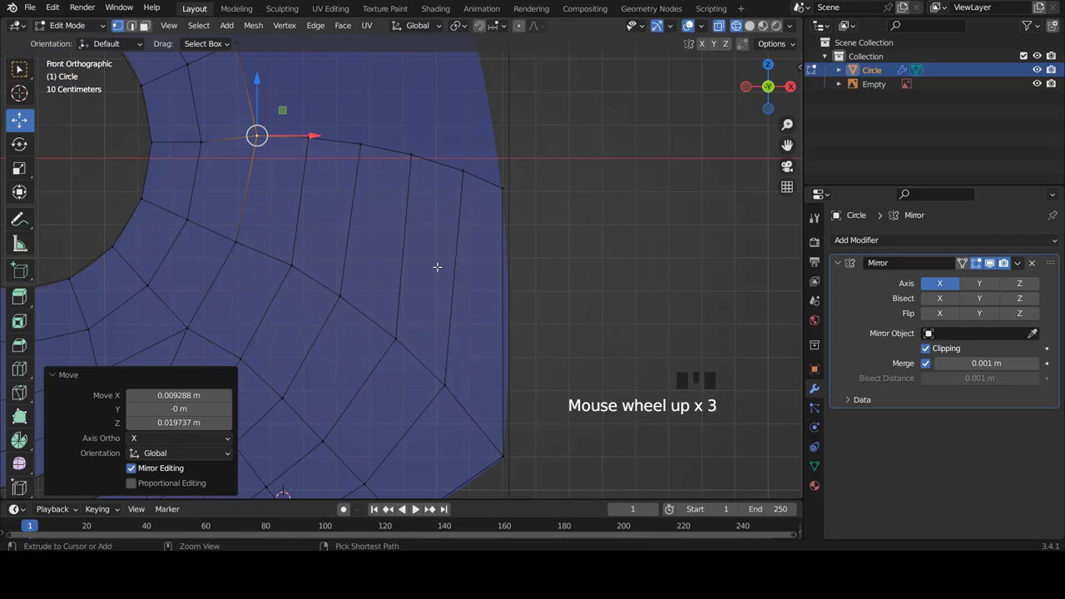
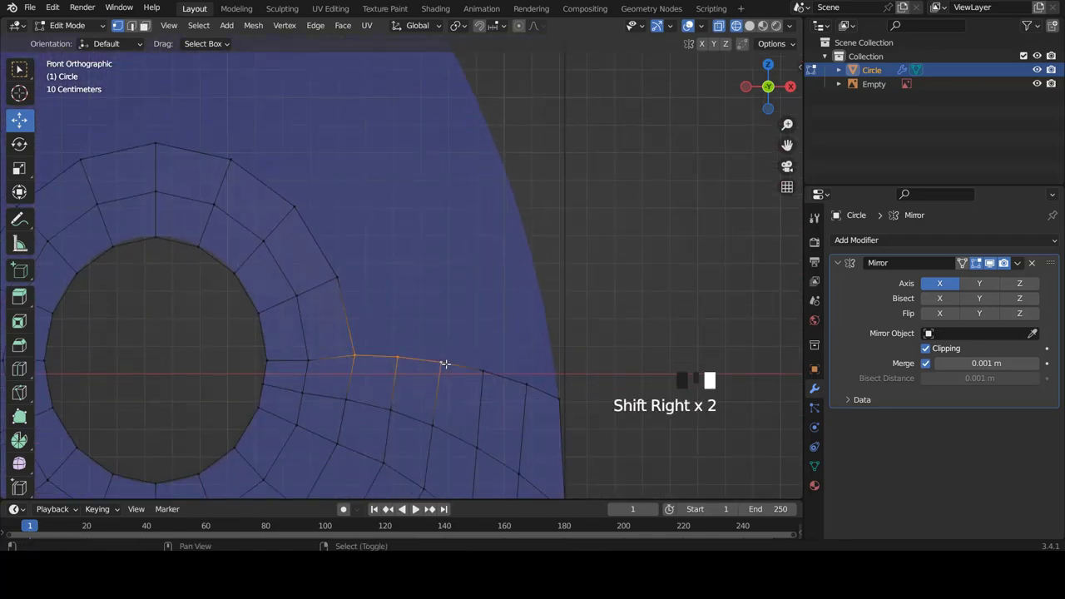
# - Select the run of outer edge vertices beside the eye ring ready to extend
pyautogui.rightClick(480, 368)
pyautogui.rightClick(400, 363)
pyautogui.rightClick(439, 365)
pyautogui.rightClick(485, 371)
pyautogui.rightClick(525, 385)
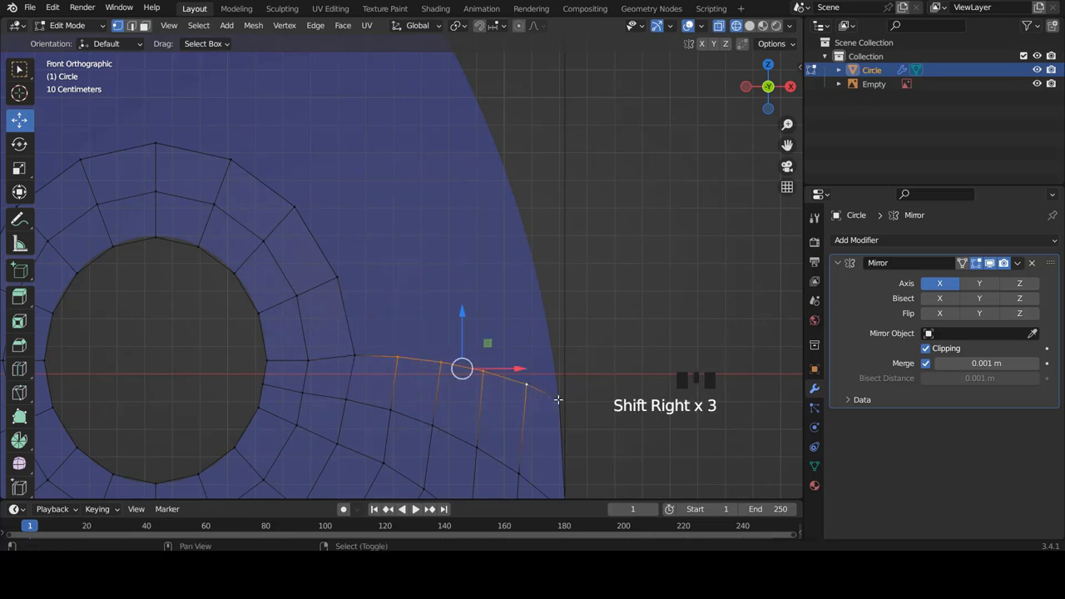
pyautogui.rightClick(560, 399)
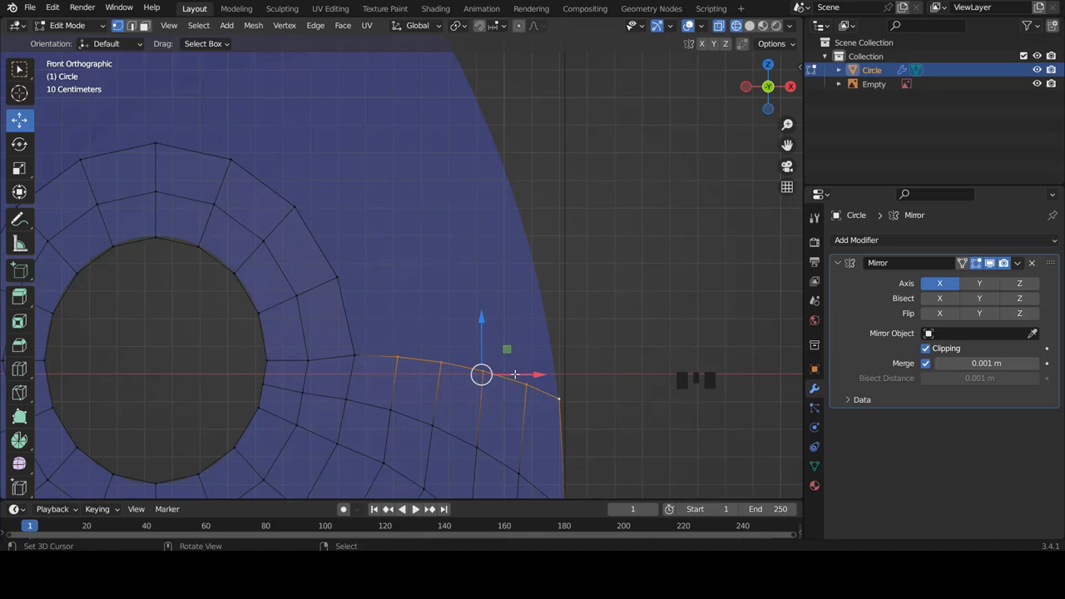
# - Extrude the outer edge into a new face row, rotated and moved up along the logo outline
pyautogui.press('e')
pyautogui.press('r')
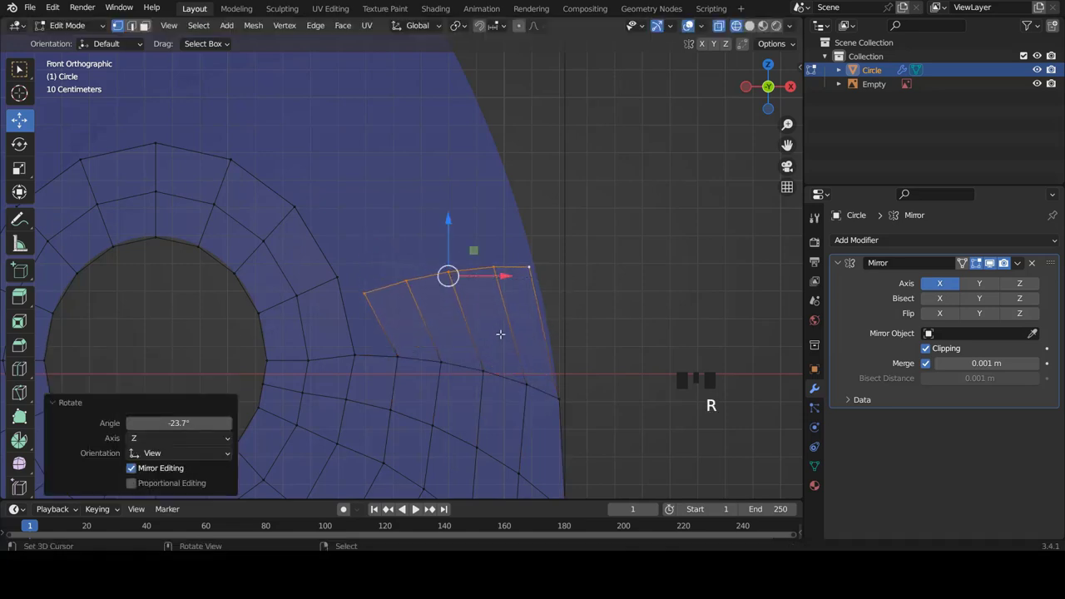
pyautogui.press('g')
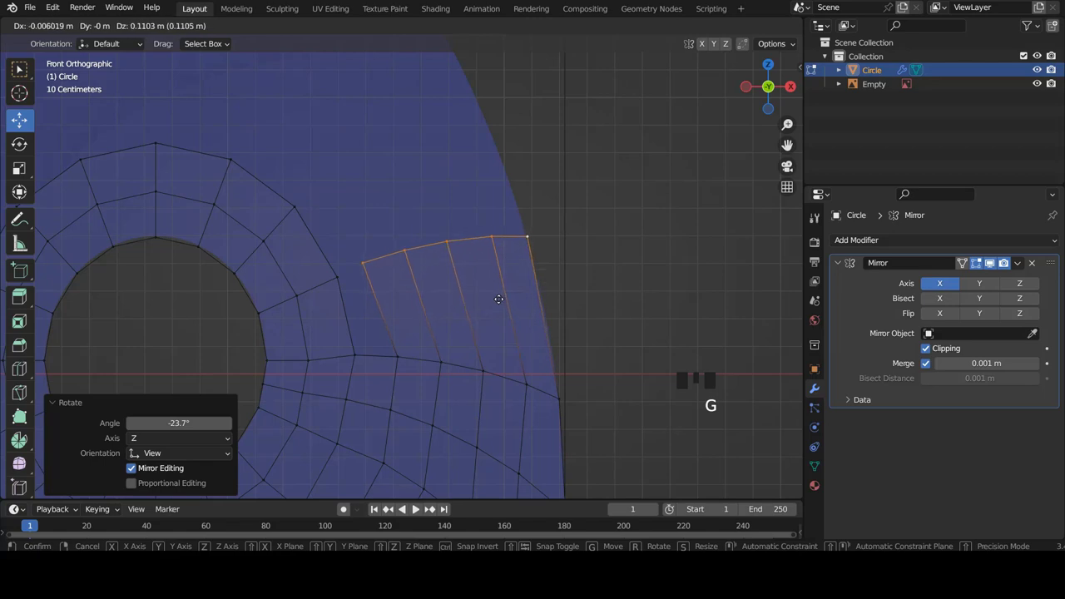
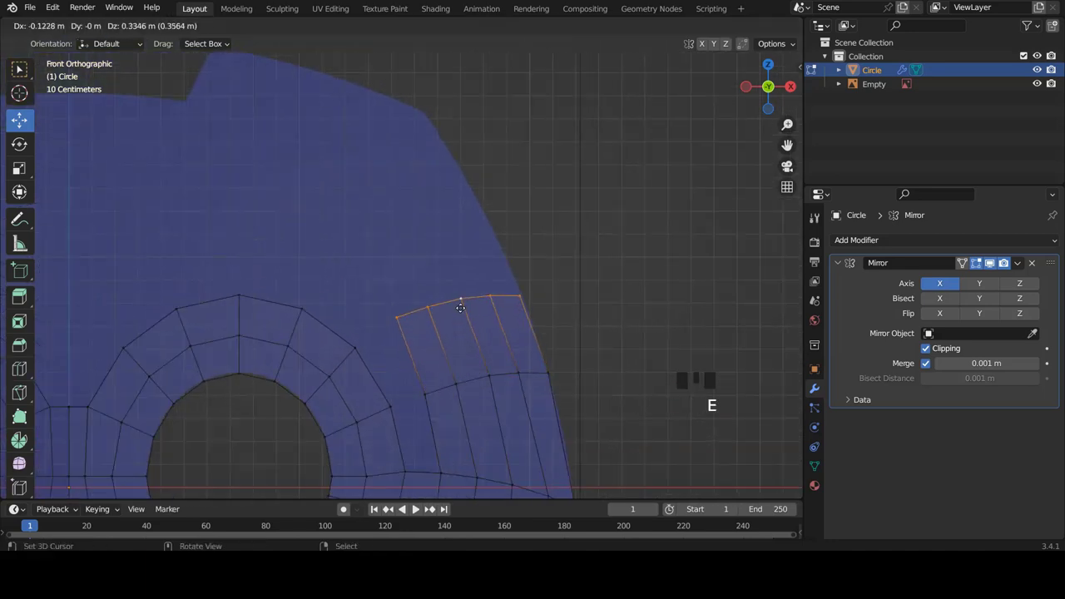
pyautogui.press('r')
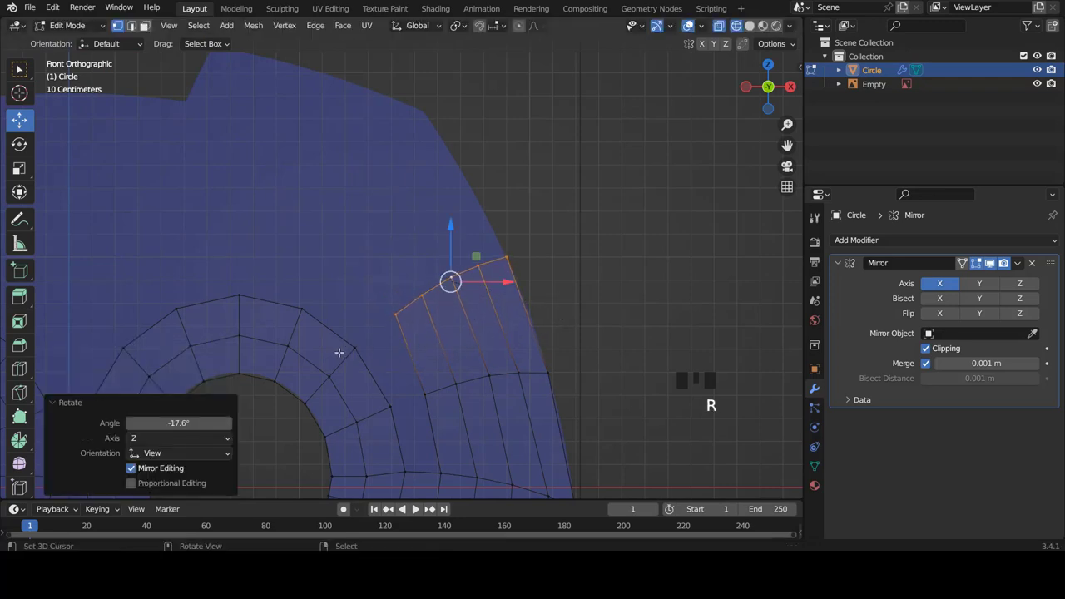
pyautogui.scroll(-3)
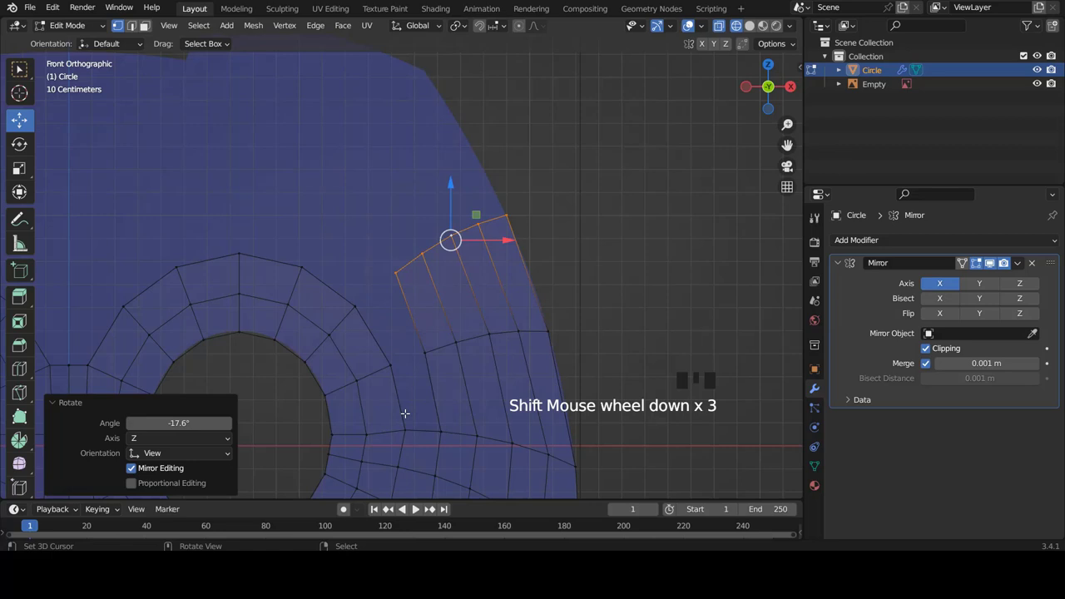
pyautogui.scroll(3)
pyautogui.press('g')
# - Extrude the strip end further up the outline and select its inner corner vertices
pyautogui.scroll(-3)
pyautogui.scroll(-3)
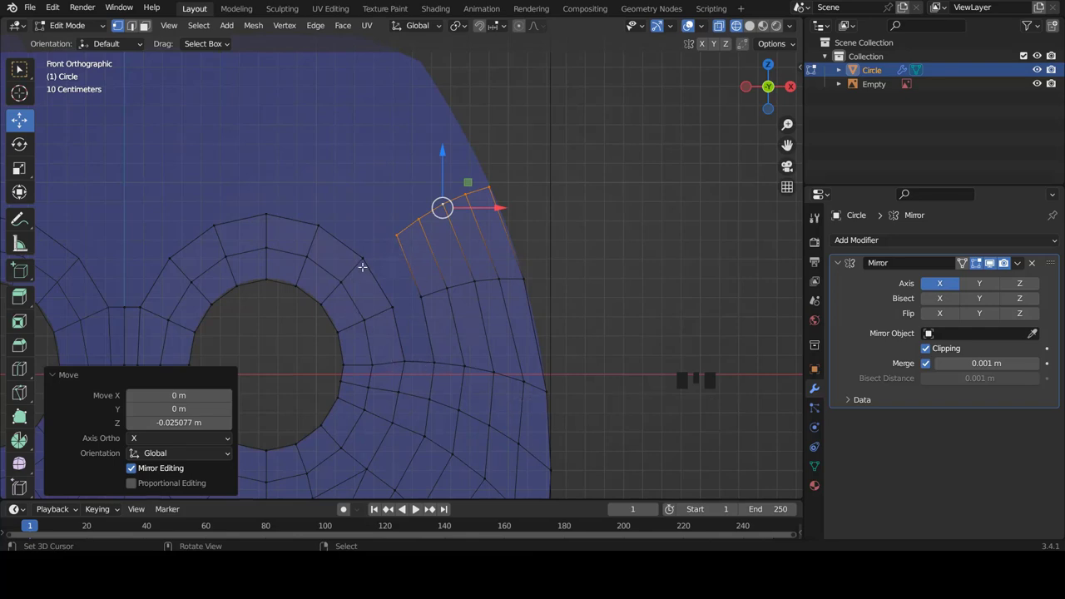
pyautogui.scroll(3)
pyautogui.scroll(3)
pyautogui.press('e')
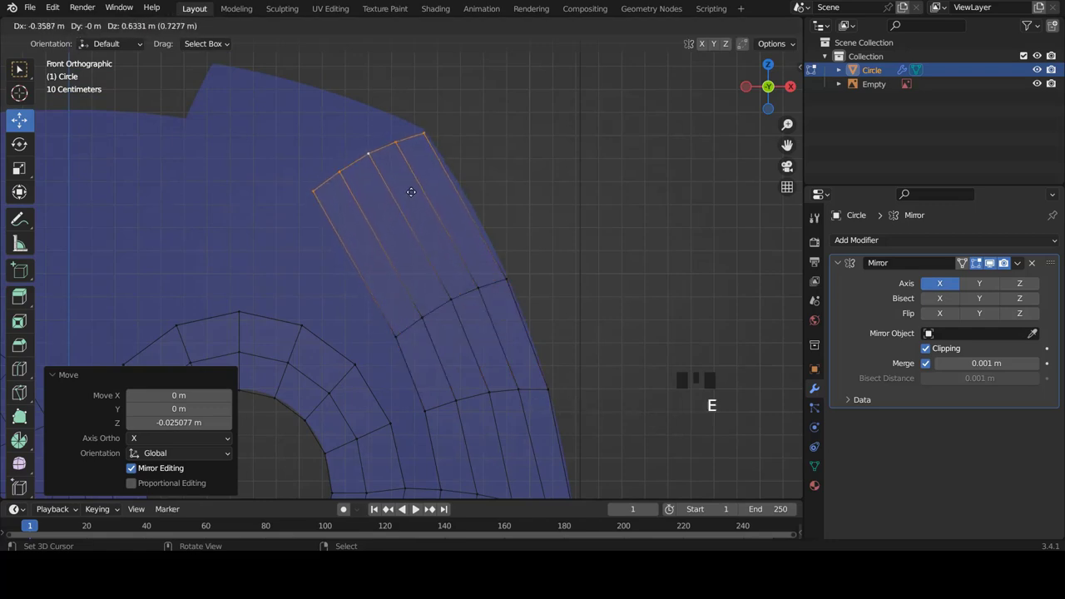
pyautogui.scroll(-3)
pyautogui.scroll(3)
pyautogui.rightClick(374, 302)
pyautogui.rightClick(397, 434)
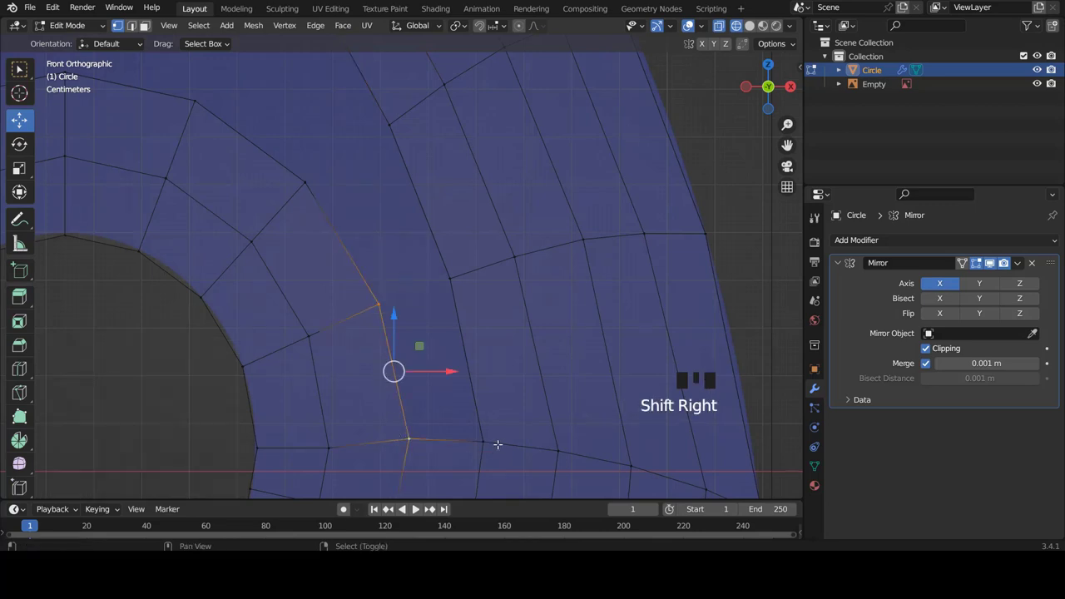
# - Pull the strip's corner vertices and a mid-strip vertex onto the logo outline
pyautogui.rightClick(494, 442)
pyautogui.rightClick(464, 277)
pyautogui.press('f')
pyautogui.scroll(3)
pyautogui.moveTo(300, 241); pyautogui.dragTo(351, 208)
pyautogui.moveTo(398, 168); pyautogui.dragTo(431, 244)
pyautogui.moveTo(470, 352); pyautogui.dragTo(426, 345)
pyautogui.rightClick(387, 363)
pyautogui.press('f')
pyautogui.scroll(-3)
pyautogui.scroll(3)
pyautogui.scroll(-3)
pyautogui.scroll(3)
# - Add an edge loop across the upper strip and reposition its top corner vertices on the outline
pyautogui.press('ctrl+r')
pyautogui.scroll(3)
pyautogui.scroll(-3)
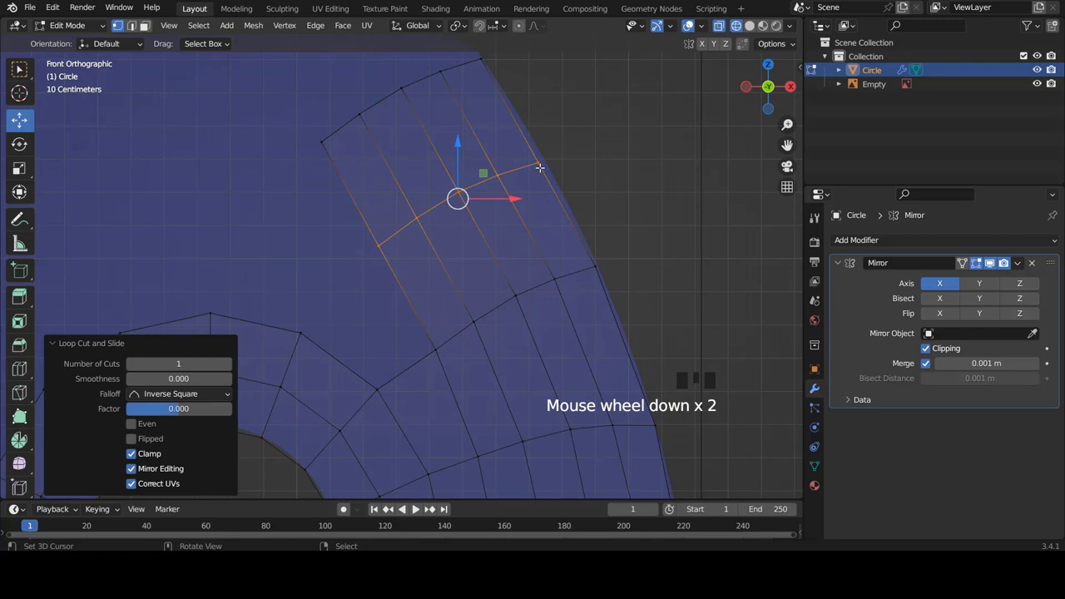
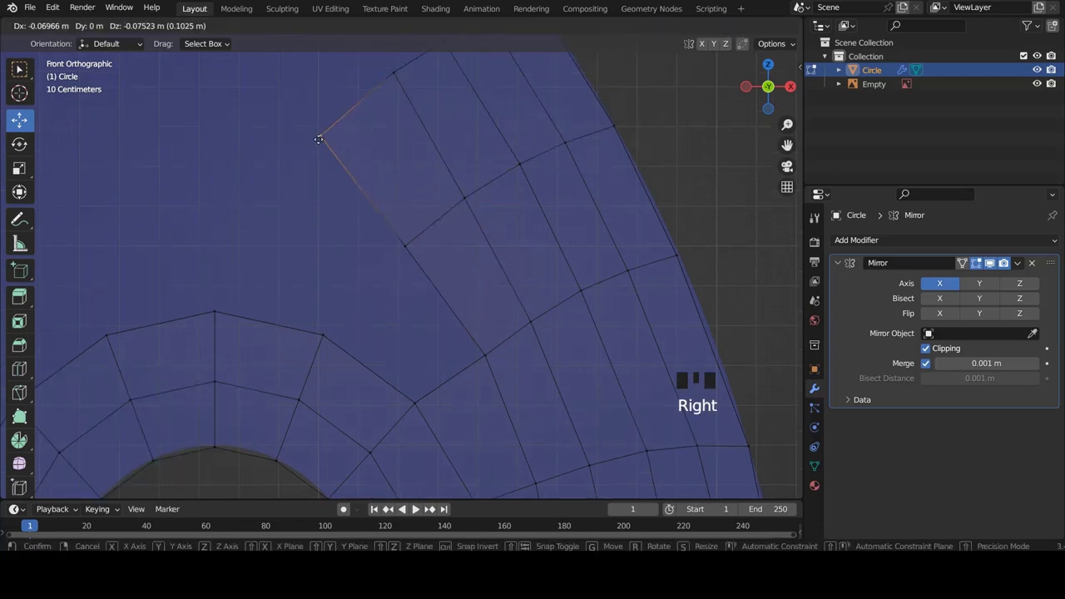
pyautogui.rightClick(322, 339)
pyautogui.rightClick(418, 413)
pyautogui.rightClick(509, 357)
pyautogui.rightClick(411, 233)
pyautogui.press('f')
pyautogui.press('a')
pyautogui.scroll(-3)
pyautogui.scroll(-3)
pyautogui.scroll(3)
pyautogui.scroll(-3)
pyautogui.scroll(3)
pyautogui.scroll(-3)
pyautogui.scroll(3)
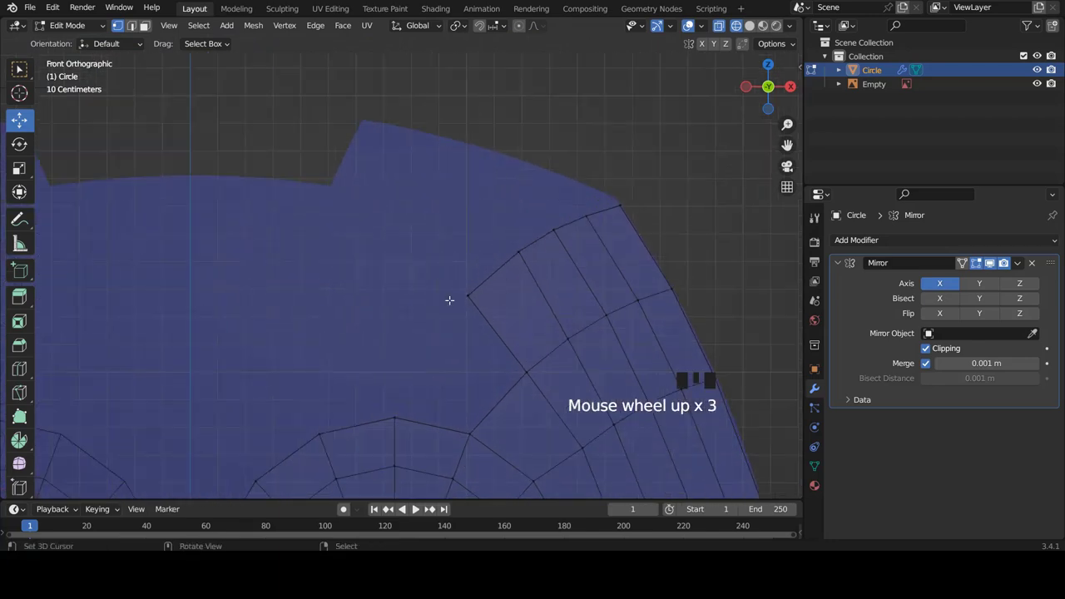
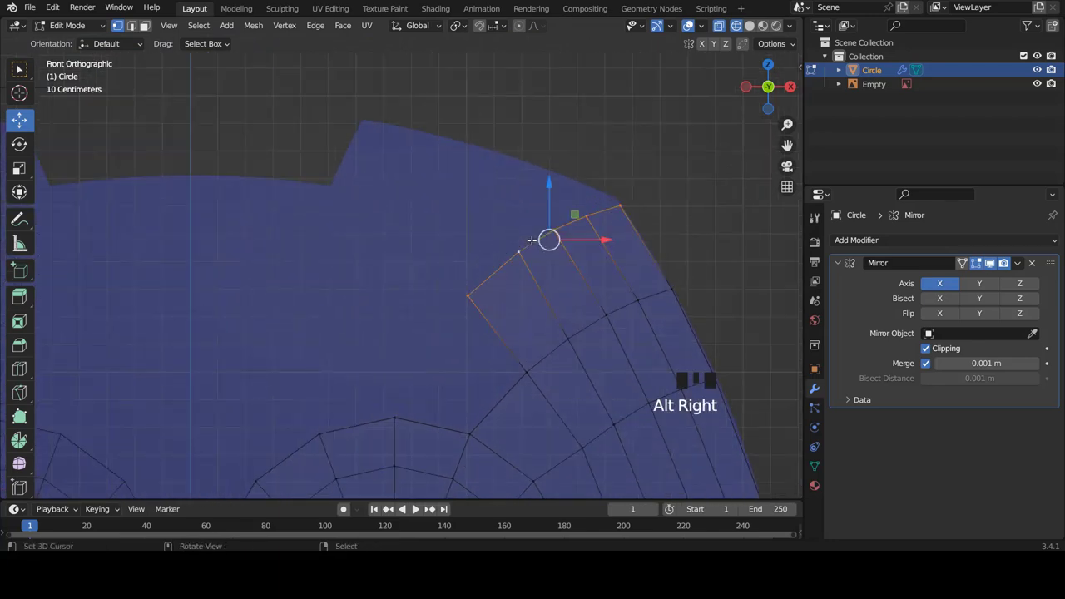
# - Extrude the strip's top edge into the upper ear, rotating and moving the new faces into the corner
pyautogui.press('e')
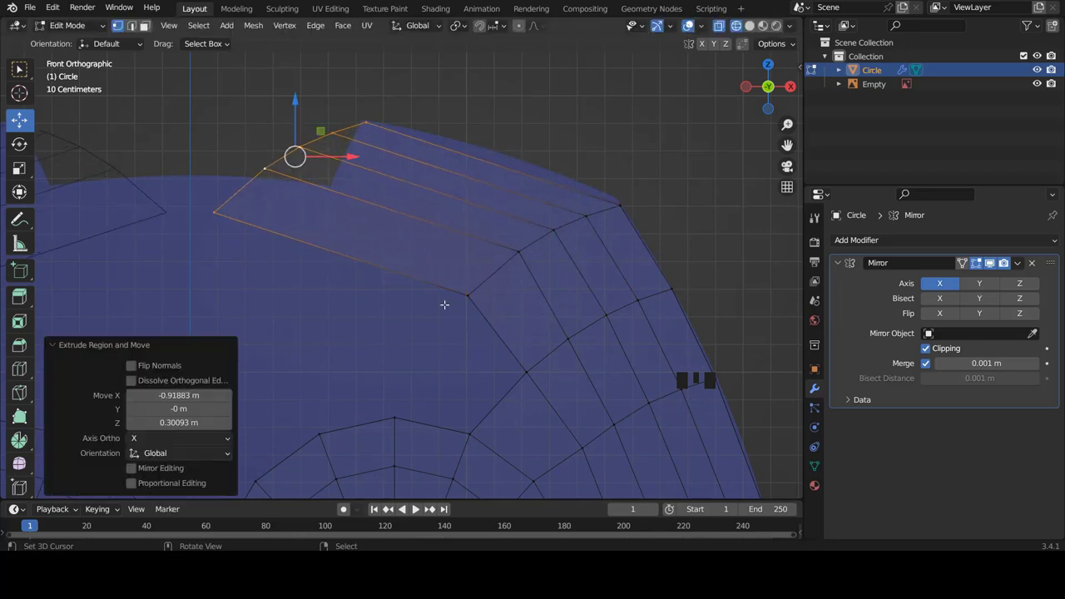
pyautogui.press('r')
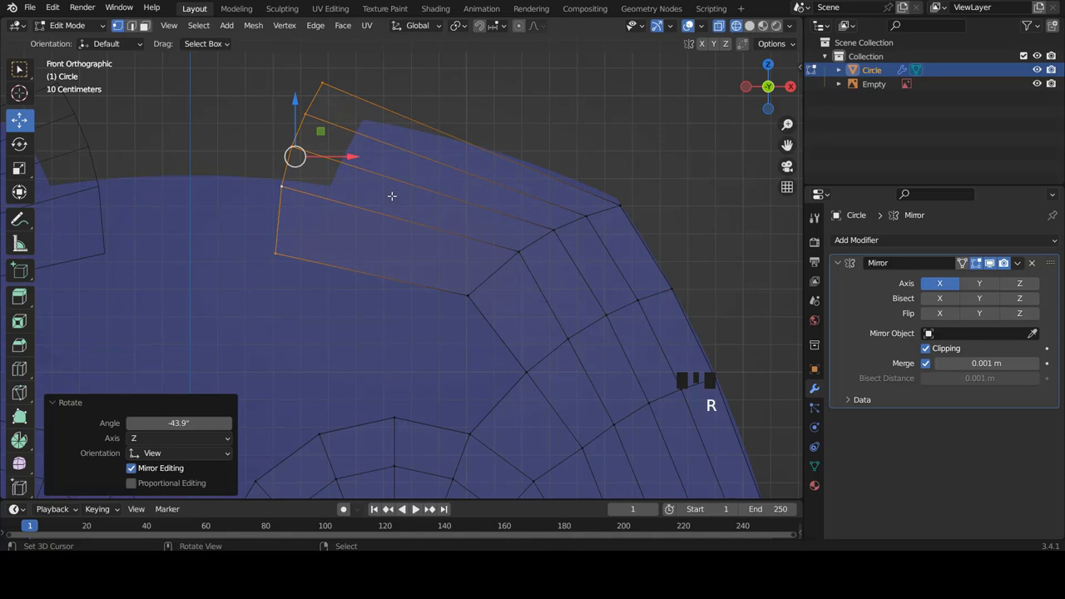
pyautogui.press('g')
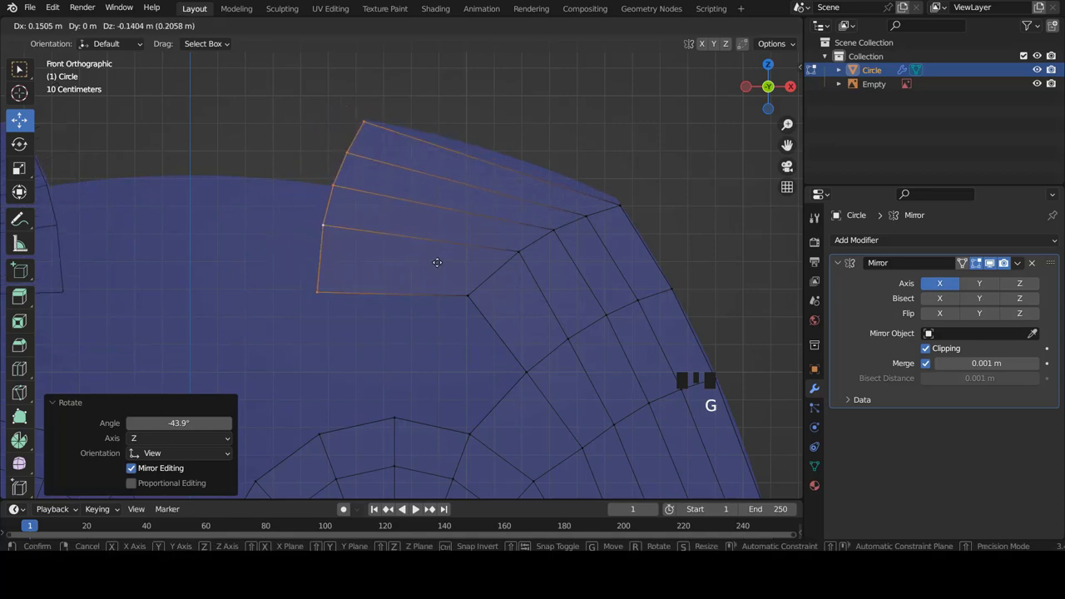
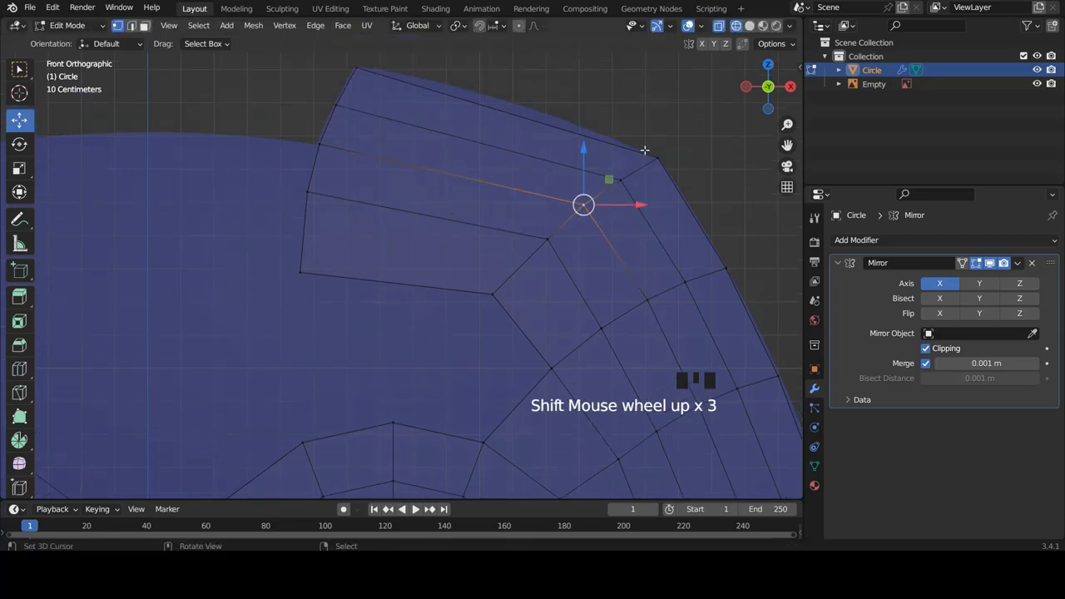
# - Cut an extra edge loop through the ear section faces
pyautogui.scroll(3)
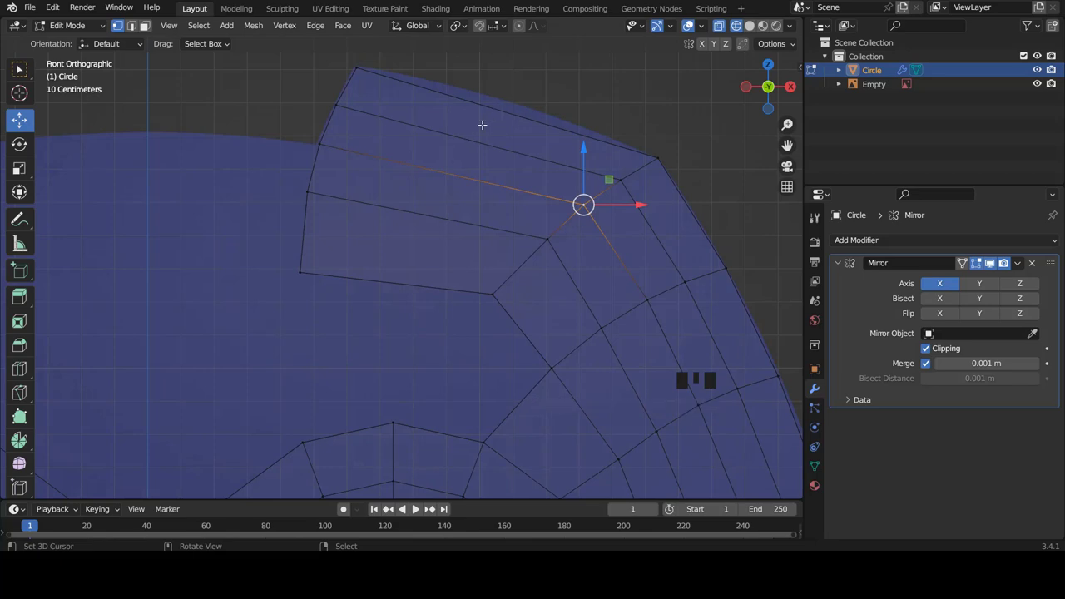
pyautogui.press('ctrl+r')
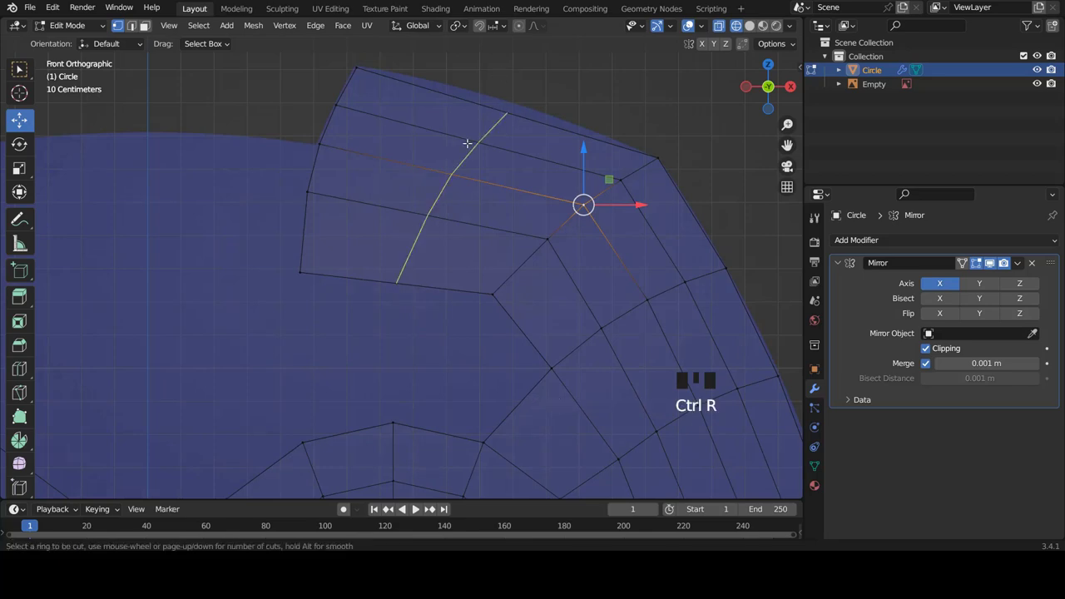
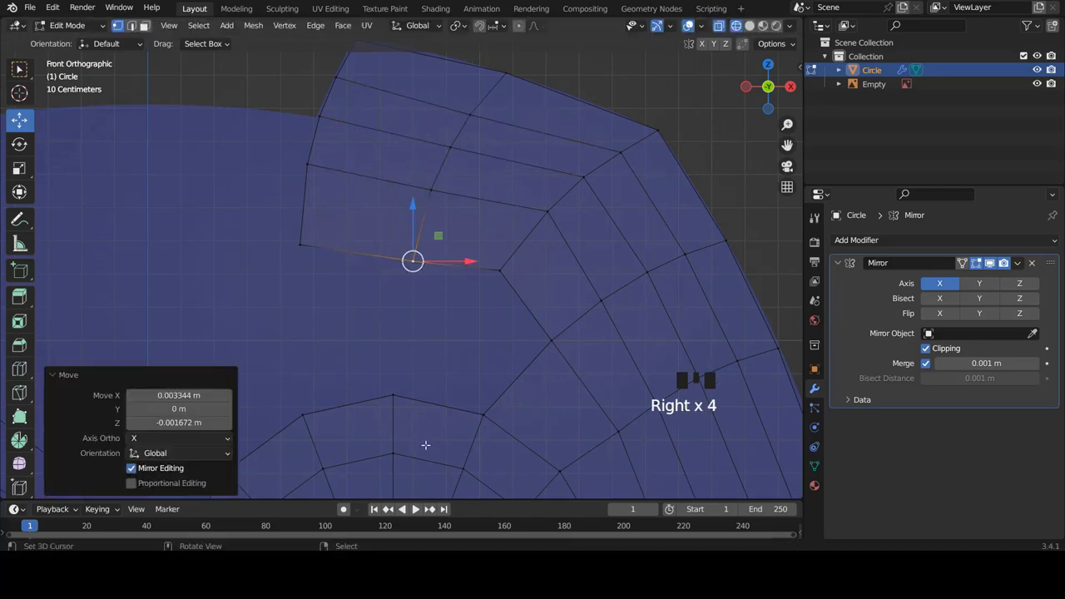
pyautogui.scroll(-3)
pyautogui.scroll(3)
pyautogui.scroll(3)
# - Pull the vertex above the eye hole onto the ring top and select the joining face
pyautogui.press('ctrl+r')
pyautogui.moveTo(435, 307); pyautogui.dragTo(429, 347)
pyautogui.scroll(3)
pyautogui.scroll(-3)
pyautogui.rightClick(431, 377)
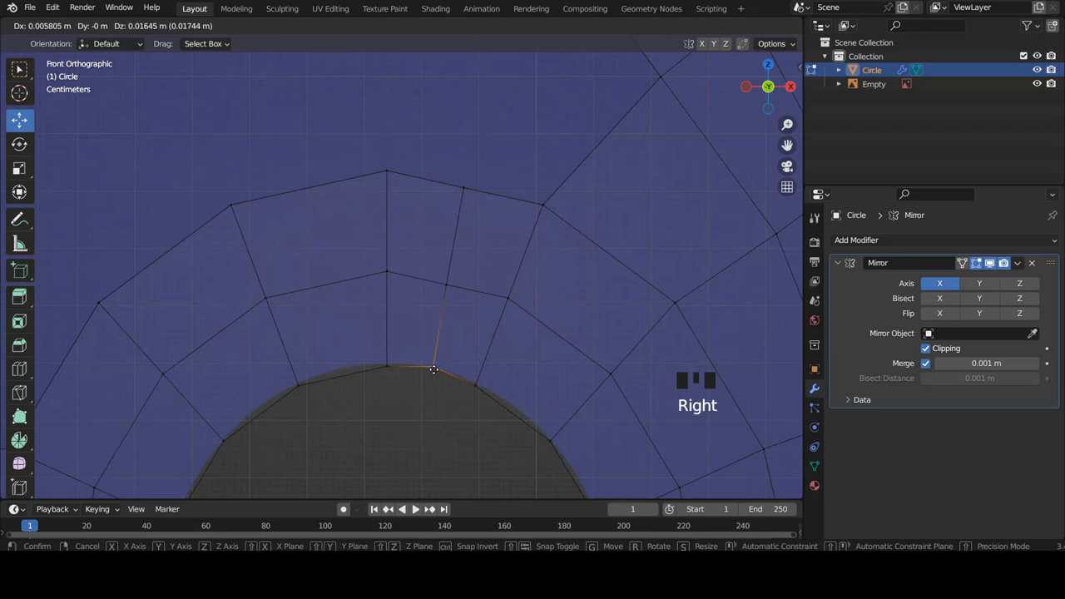
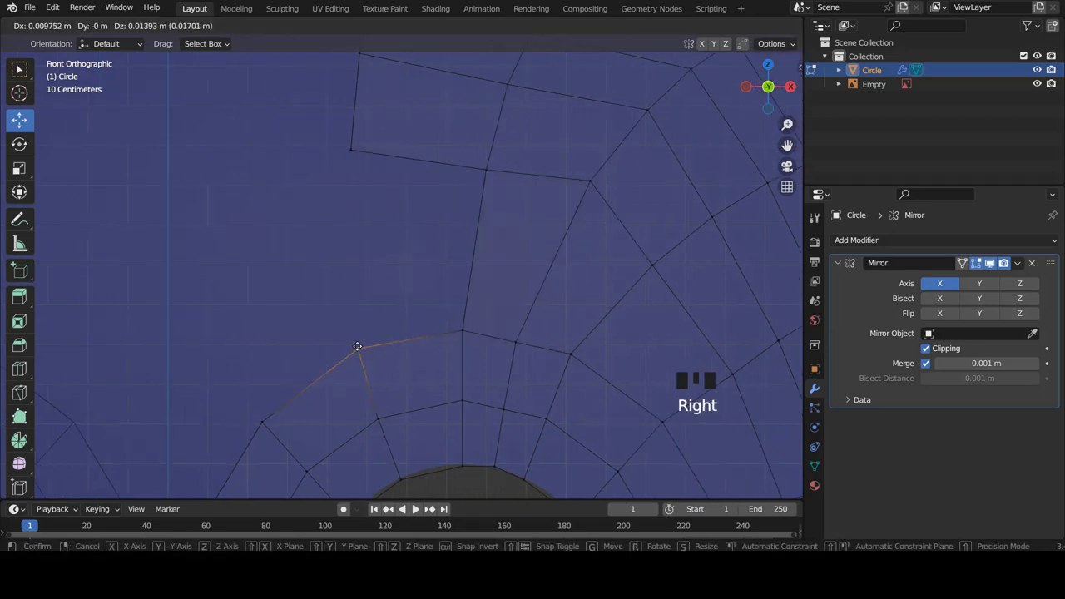
# - Place the new top vertices on the upper outline and extrude the top edge to continue the mesh
pyautogui.moveTo(354, 148); pyautogui.dragTo(368, 235)
pyautogui.moveTo(358, 352); pyautogui.dragTo(426, 334)
pyautogui.moveTo(458, 334); pyautogui.dragTo(484, 244)
pyautogui.rightClick(493, 171)
pyautogui.press('f')
pyautogui.press('a')
pyautogui.scroll(-3)
pyautogui.scroll(3)
pyautogui.scroll(-3)
pyautogui.scroll(3)
pyautogui.scroll(3)
# - Extrude the edge across the top gap between the ears and move its vertex into line
pyautogui.moveTo(524, 86); pyautogui.dragTo(515, 114)
pyautogui.rightClick(512, 131)
pyautogui.scroll(3)
pyautogui.scroll(3)
pyautogui.press('e')
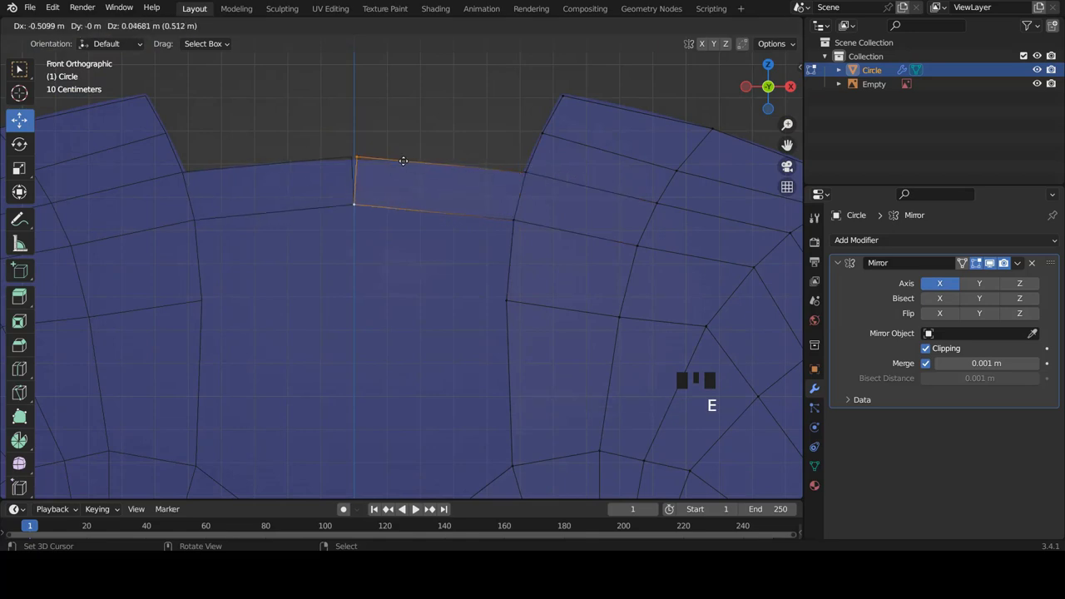
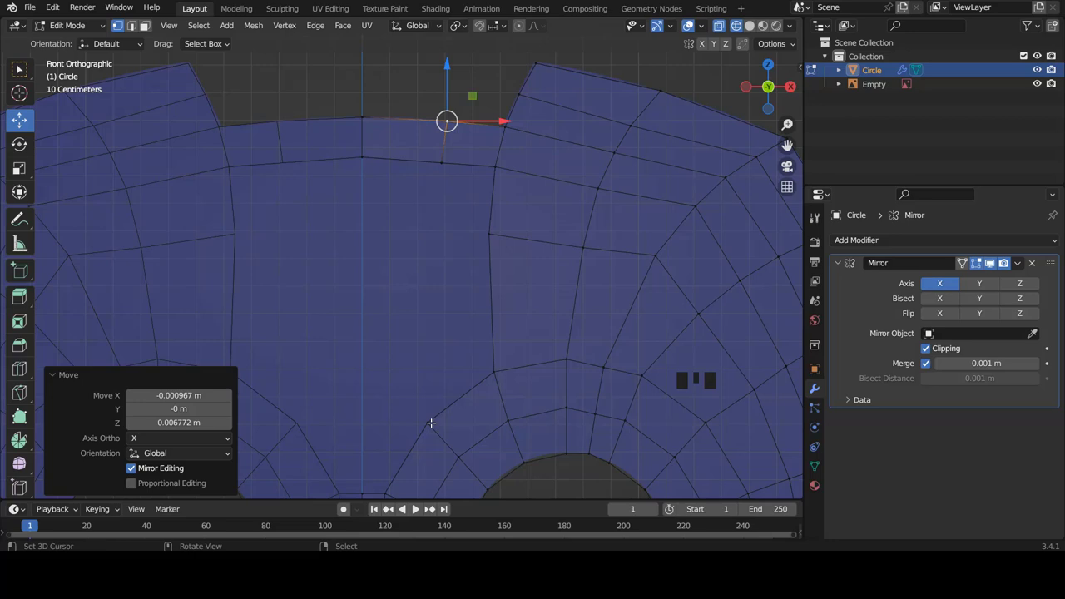
pyautogui.scroll(3)
pyautogui.rightClick(485, 224)
pyautogui.press('g')
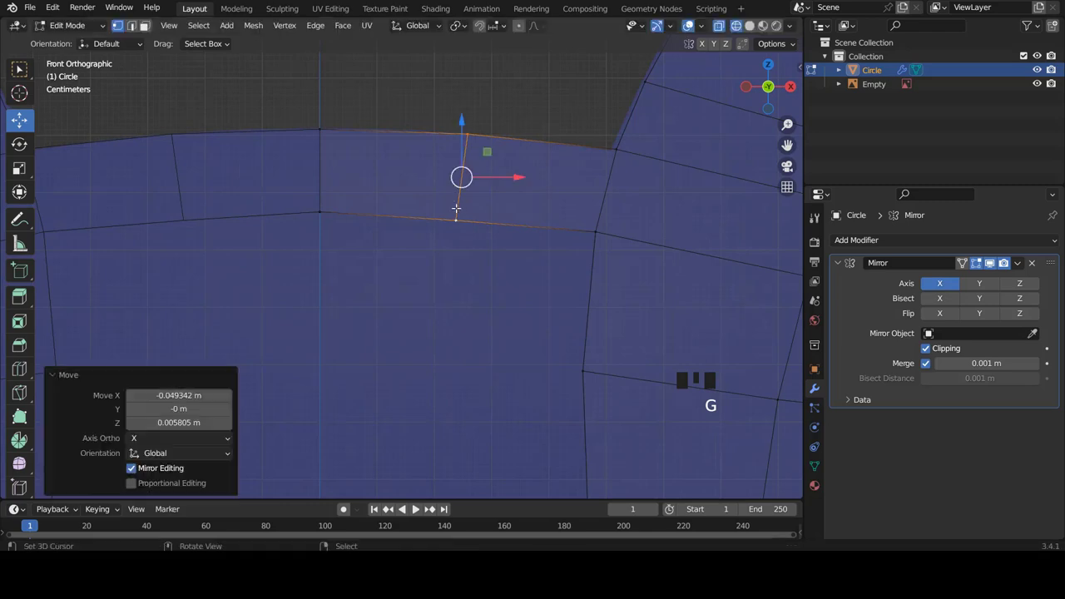
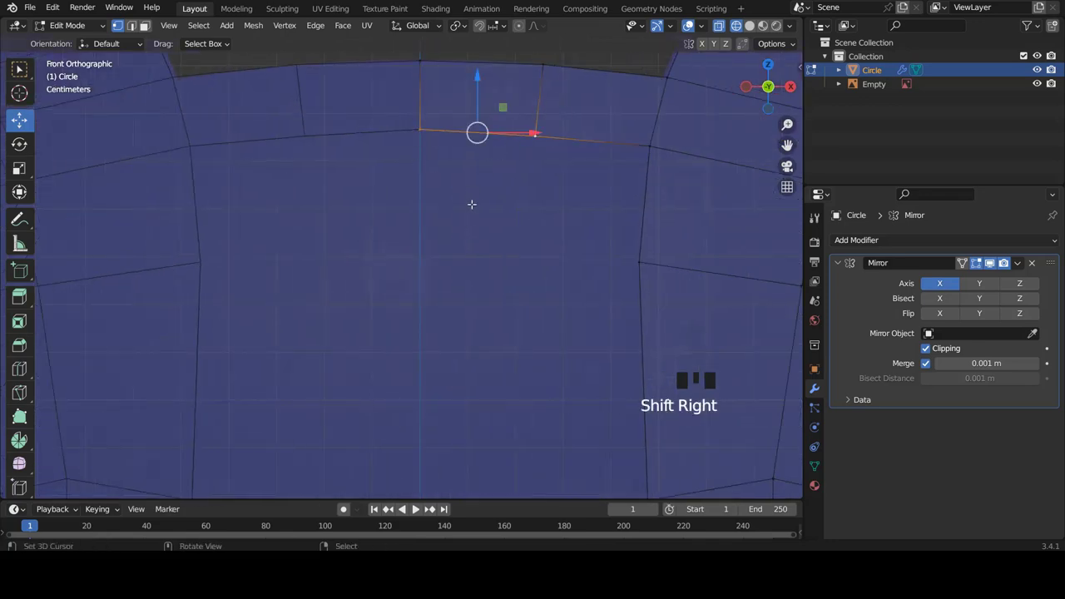
# - Extrude the top centre edge downward twice to carry the centre strip toward the eye holes
pyautogui.press('e')
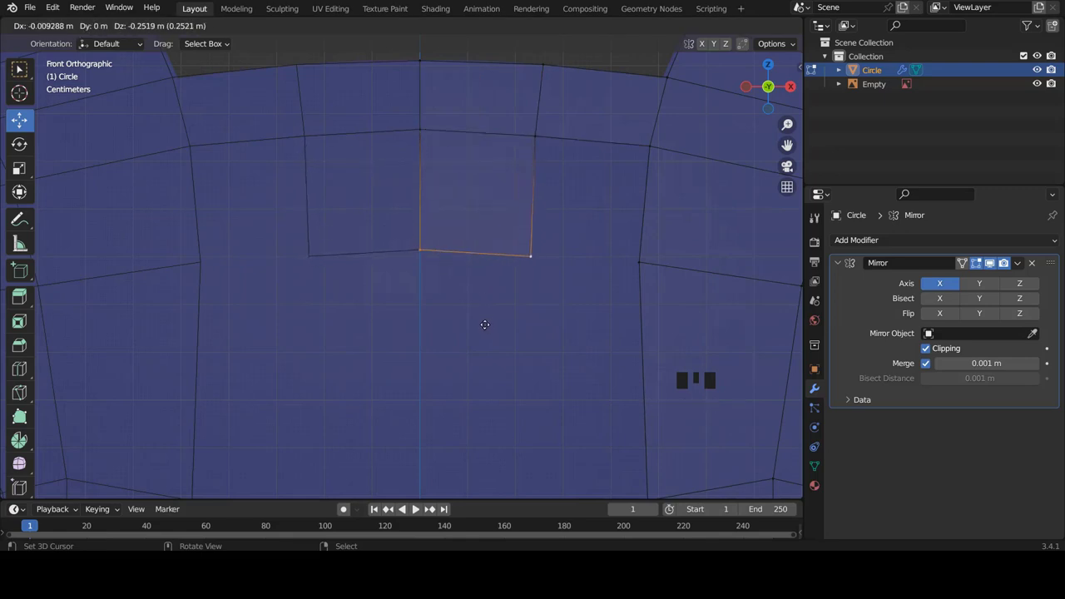
pyautogui.scroll(-3)
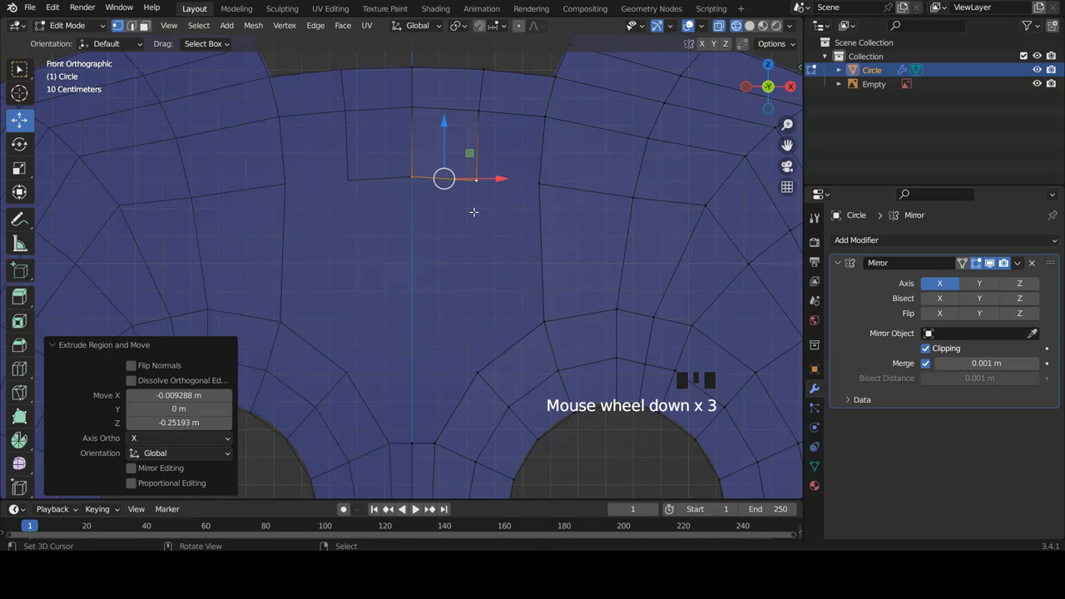
pyautogui.press('e')
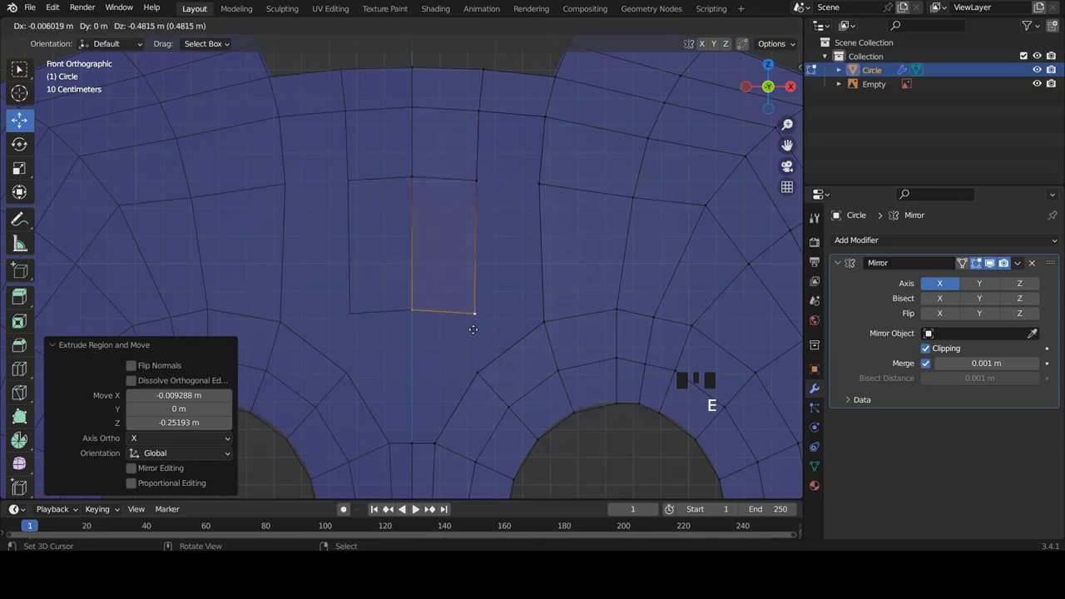
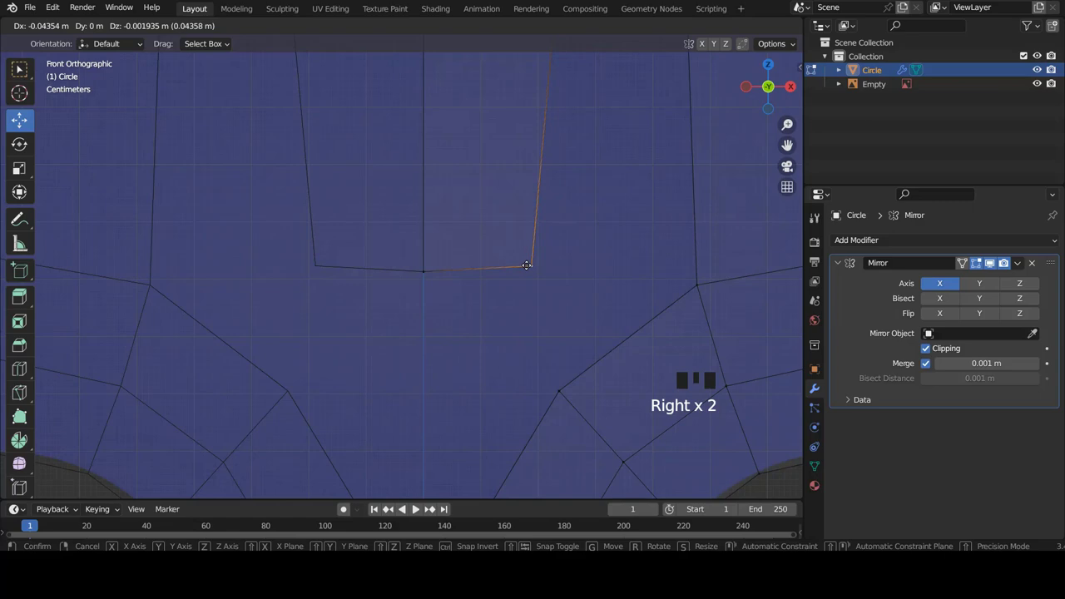
pyautogui.scroll(-3)
pyautogui.scroll(3)
pyautogui.scroll(3)
pyautogui.scroll(-3)
pyautogui.scroll(3)
pyautogui.scroll(-3)
pyautogui.scroll(3)
# - Fill the remaining four-vertex gap with a quad face and nudge it into place
pyautogui.rightClick(420, 210)
pyautogui.rightClick(403, 357)
pyautogui.rightClick(501, 375)
pyautogui.rightClick(497, 214)
pyautogui.press('f')
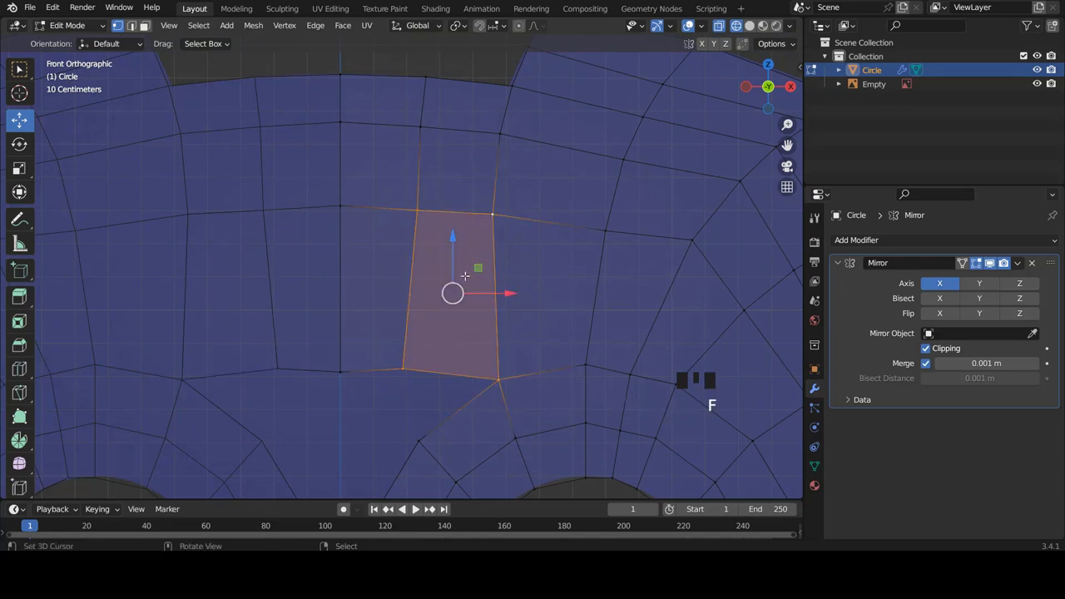
pyautogui.scroll(-3)
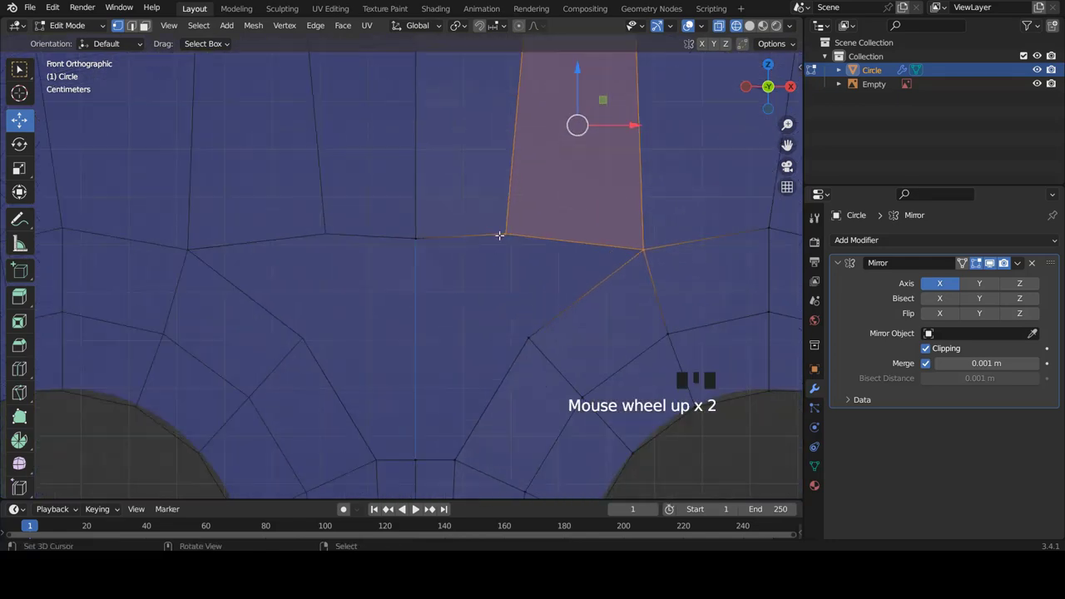
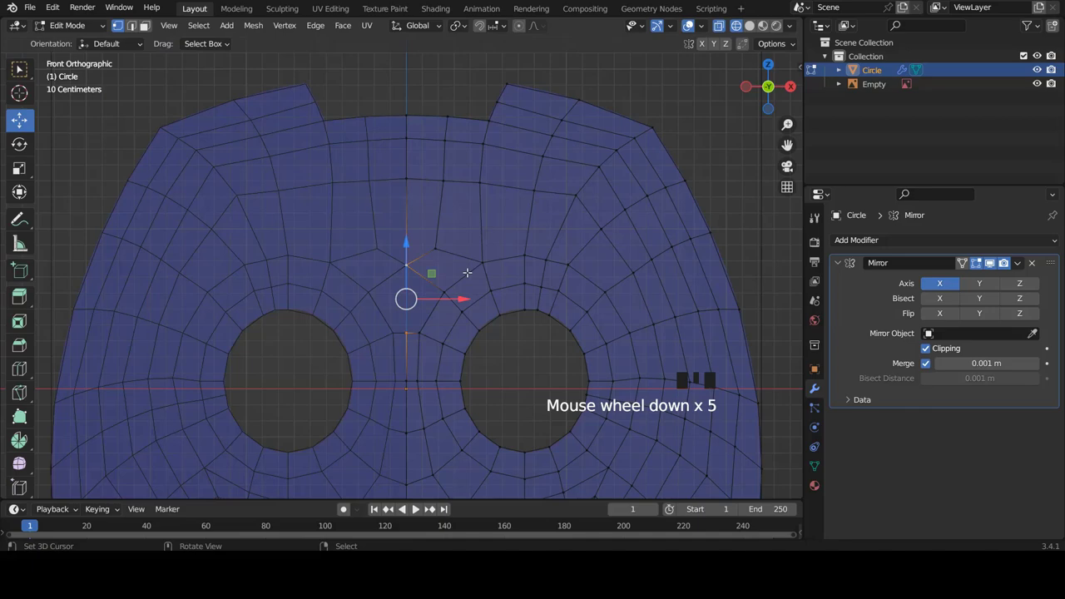
# - Insert an extra edge loop around the logo with a loop cut and confirm its placement
pyautogui.scroll(3)
pyautogui.press('a')
pyautogui.scroll(-3)
pyautogui.scroll(3)
pyautogui.press('a')
pyautogui.press('ctrl+r')
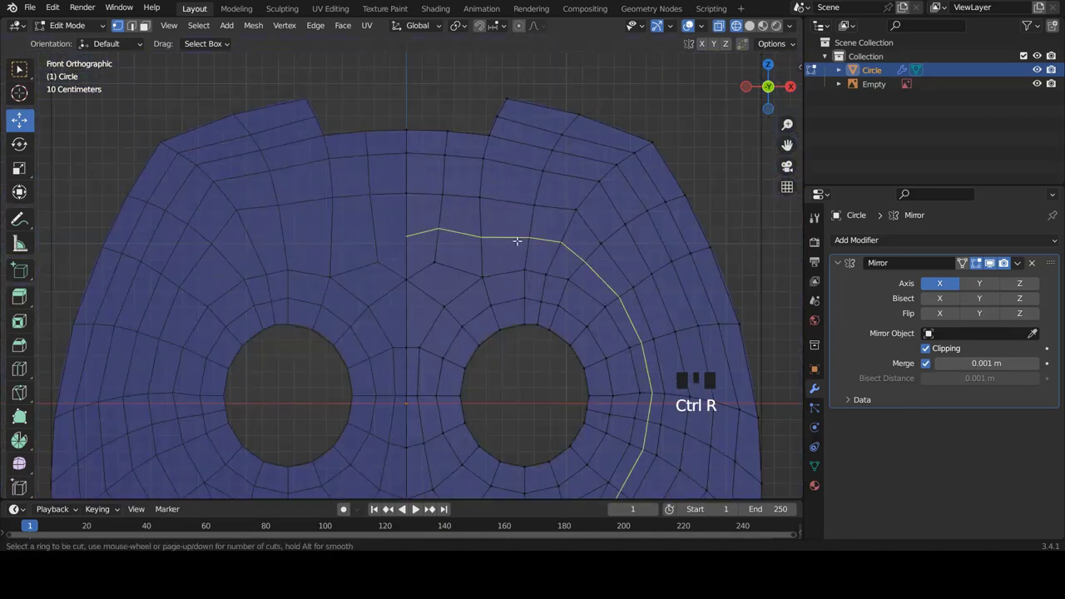
pyautogui.scroll(-3)
pyautogui.press('a')
pyautogui.scroll(3)
pyautogui.scroll(-3)
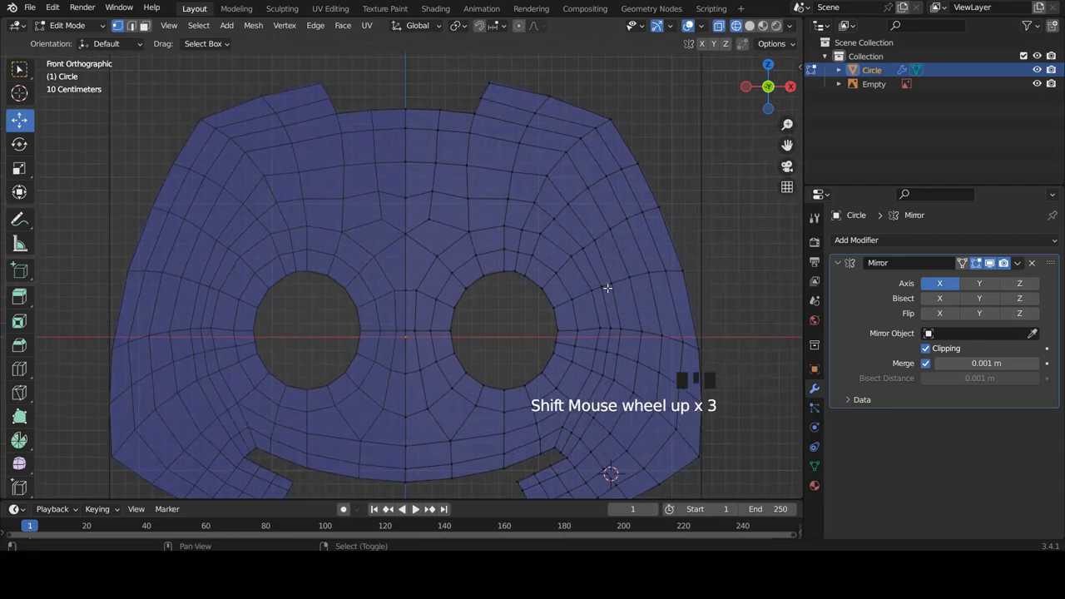
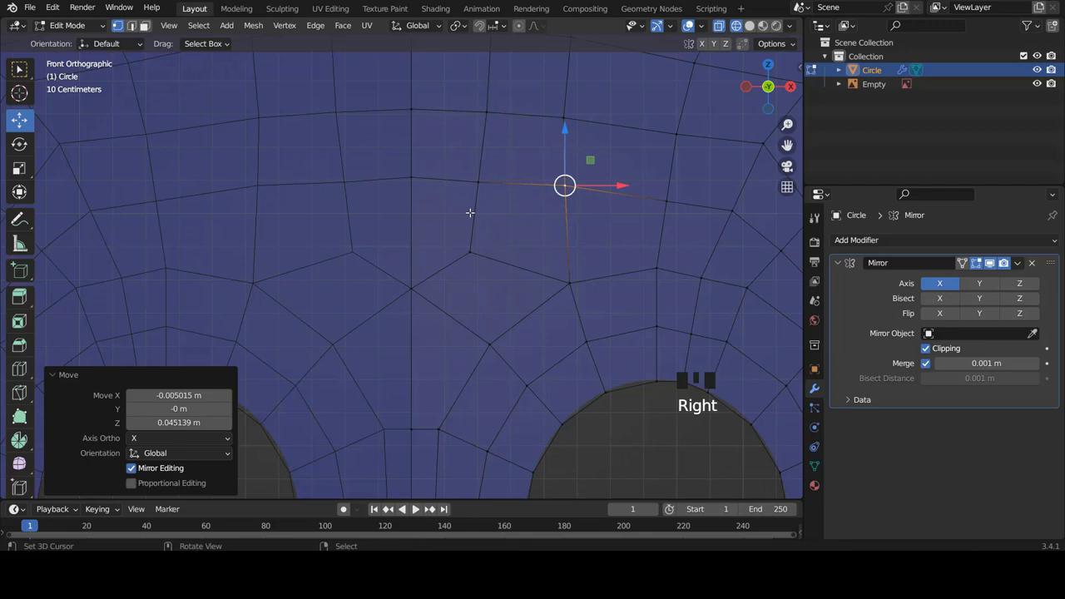
# - Move individual vertices around the eye holes to even out the quad grid, then inspect the mesh
pyautogui.scroll(-3)
pyautogui.scroll(3)
pyautogui.press('a')
pyautogui.scroll(-3)
pyautogui.scroll(-3)
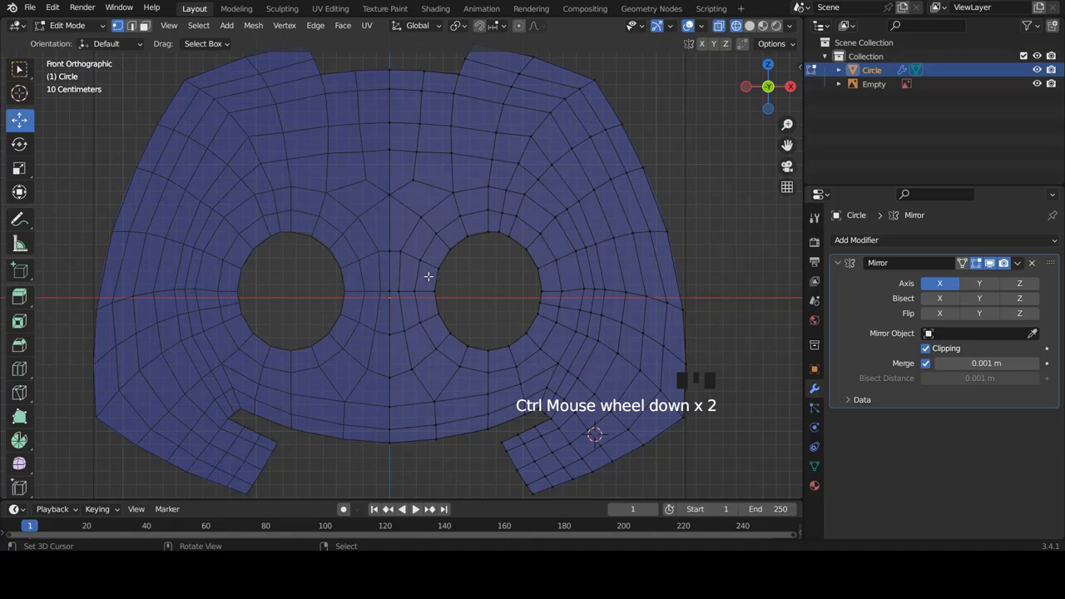
pyautogui.scroll(-3)
pyautogui.moveTo(538, 255); pyautogui.dragTo(520, 256)
pyautogui.press('KP_1')
pyautogui.scroll(3)
pyautogui.scroll(3)
pyautogui.scroll(-3)
pyautogui.scroll(3)
pyautogui.scroll(-3)
pyautogui.scroll(3)
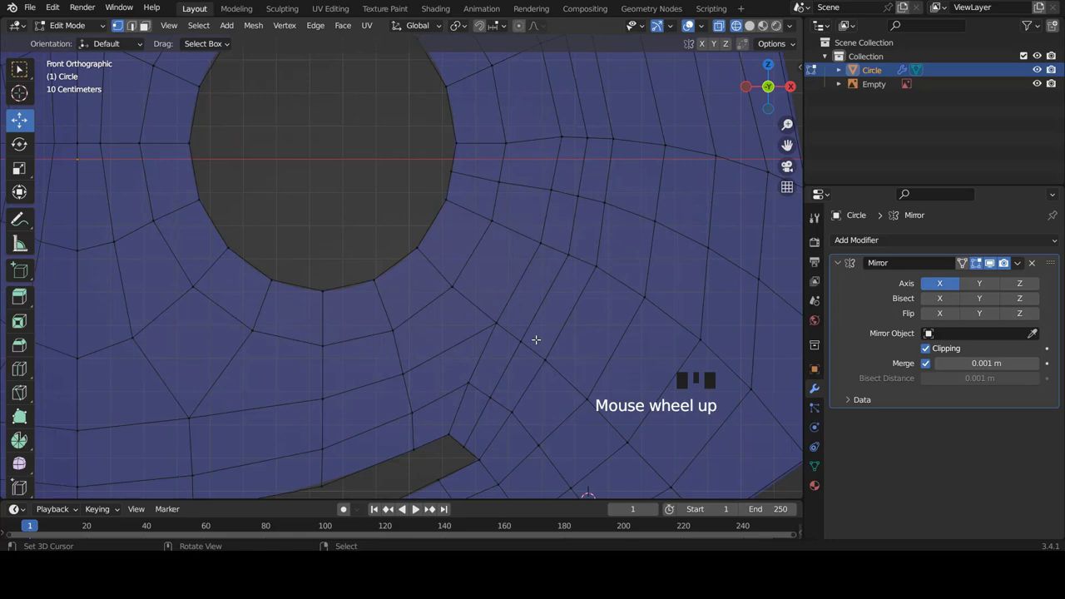
pyautogui.rightClick(534, 337)
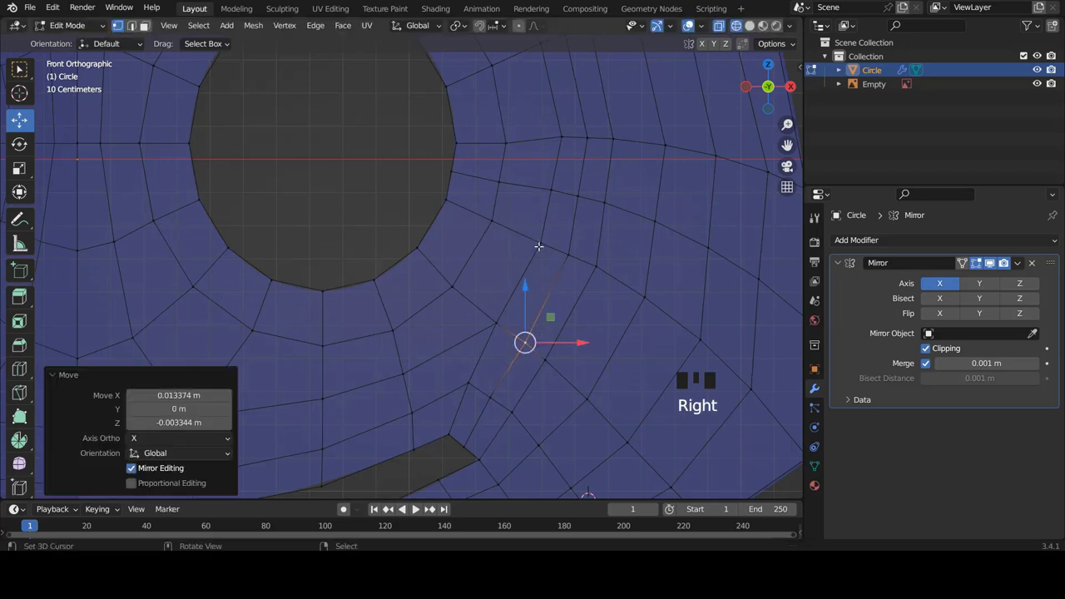
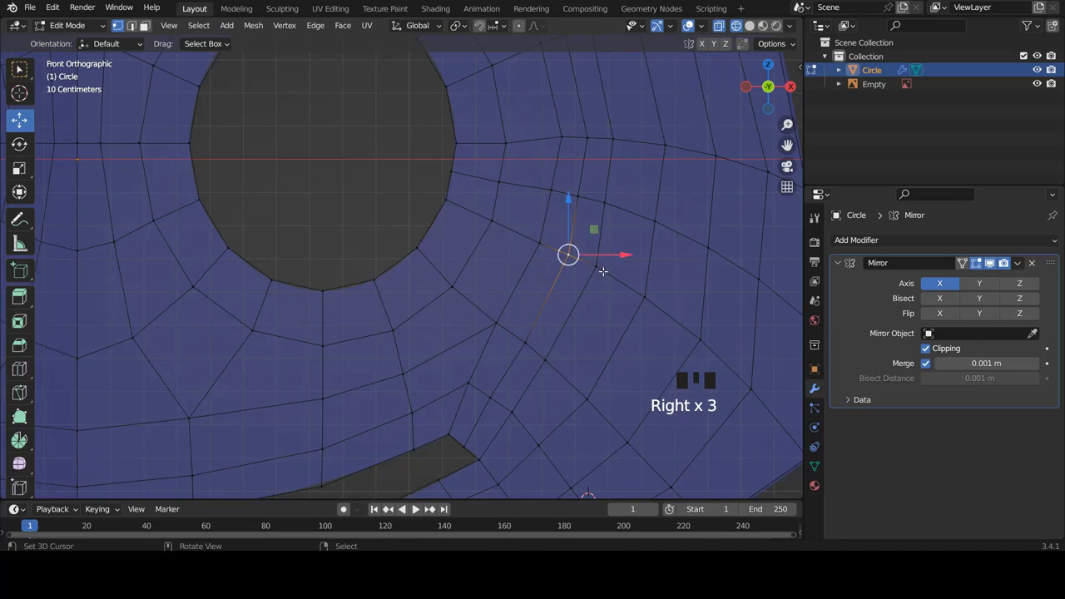
pyautogui.rightClick(603, 273)
pyautogui.moveTo(462, 237); pyautogui.dragTo(426, 271)
# - Show the logo opaque from the front, save as dicord.blend and hide the Empty reference
pyautogui.press('z')
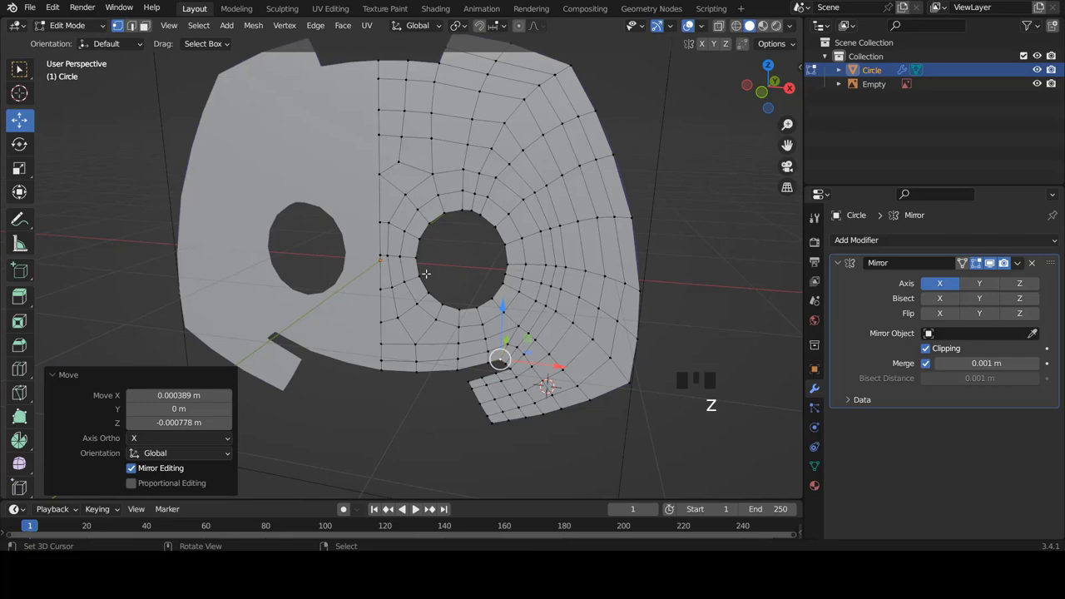
pyautogui.press('KP_1')
pyautogui.scroll(-3)
pyautogui.scroll(3)
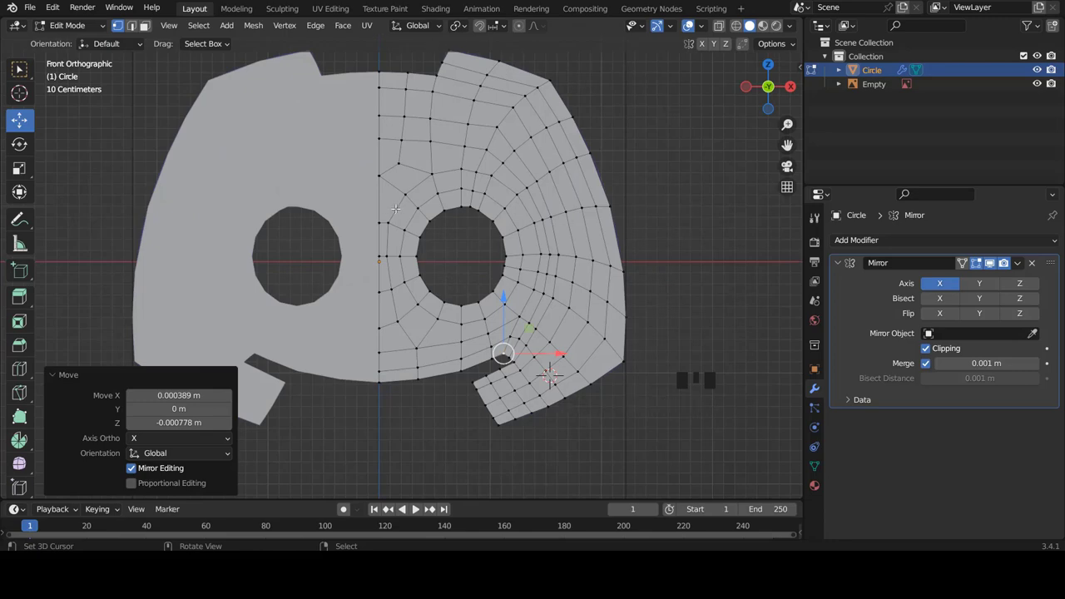
pyautogui.press('ctrl+s')
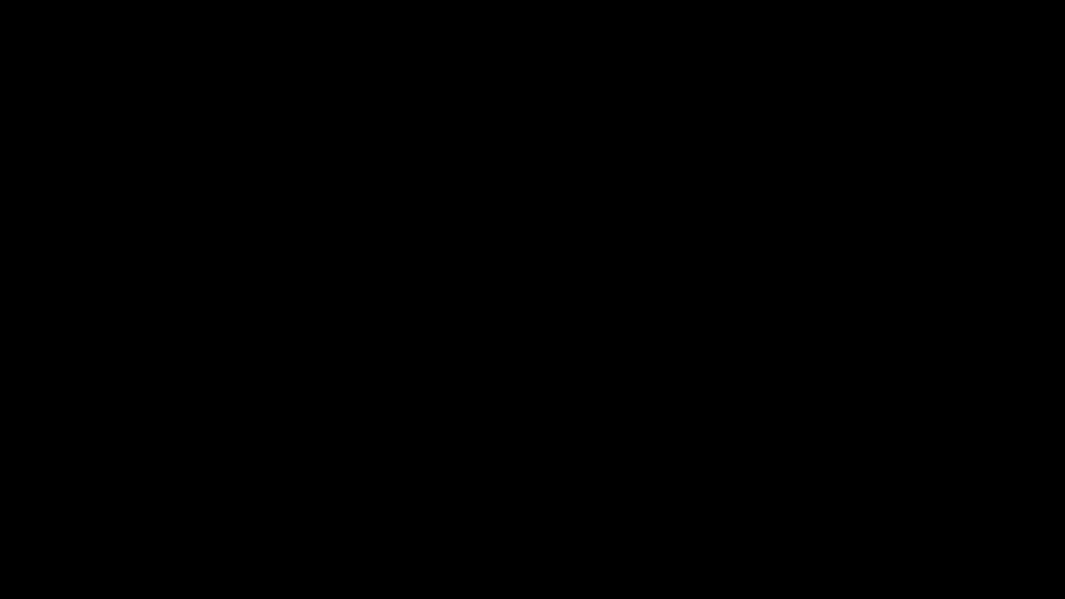
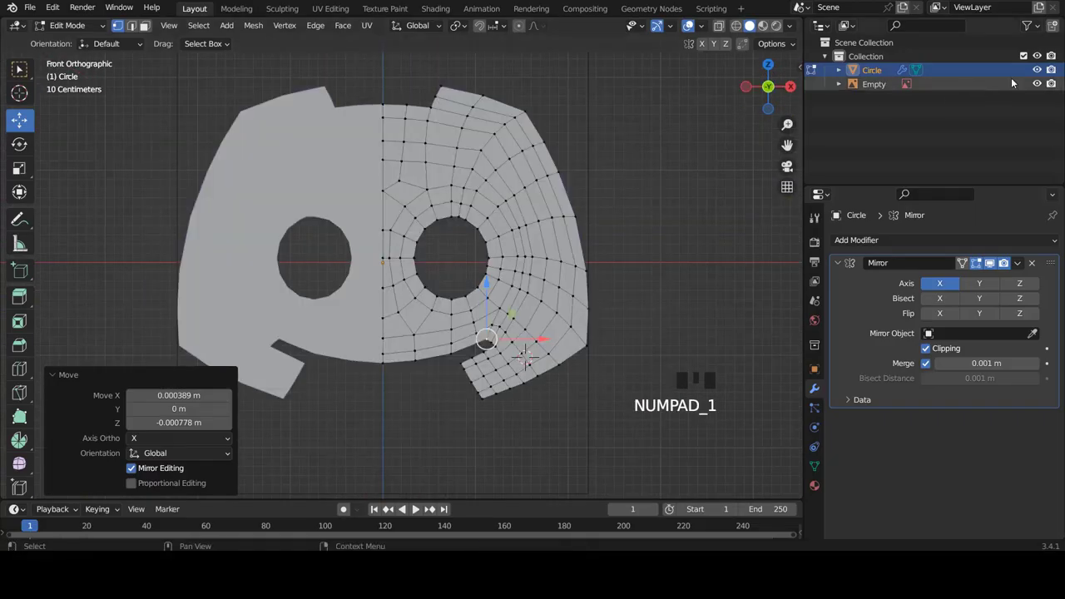
pyautogui.click(1039, 83)
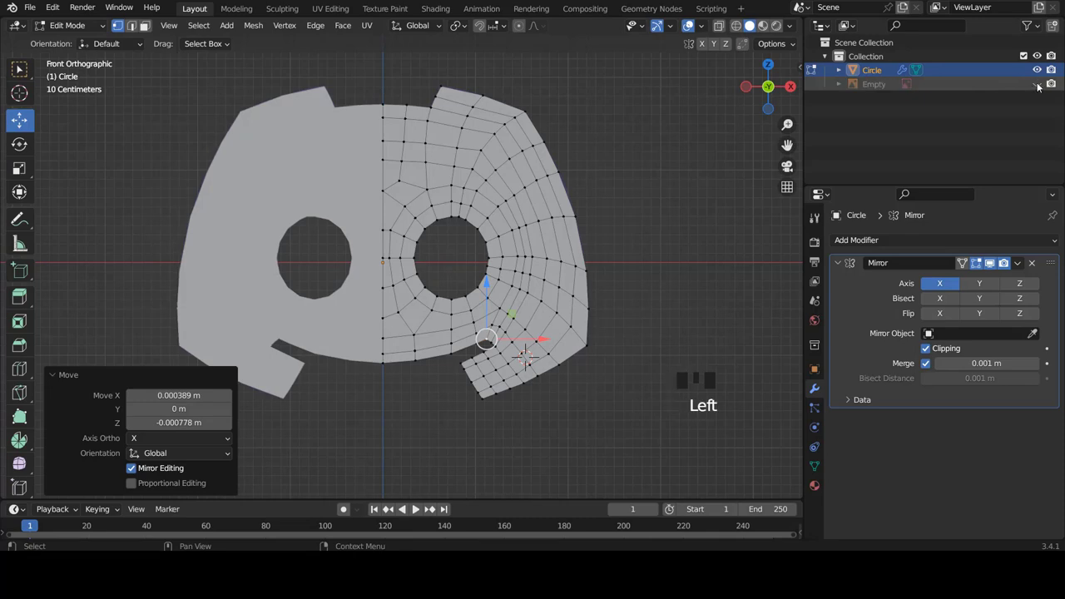
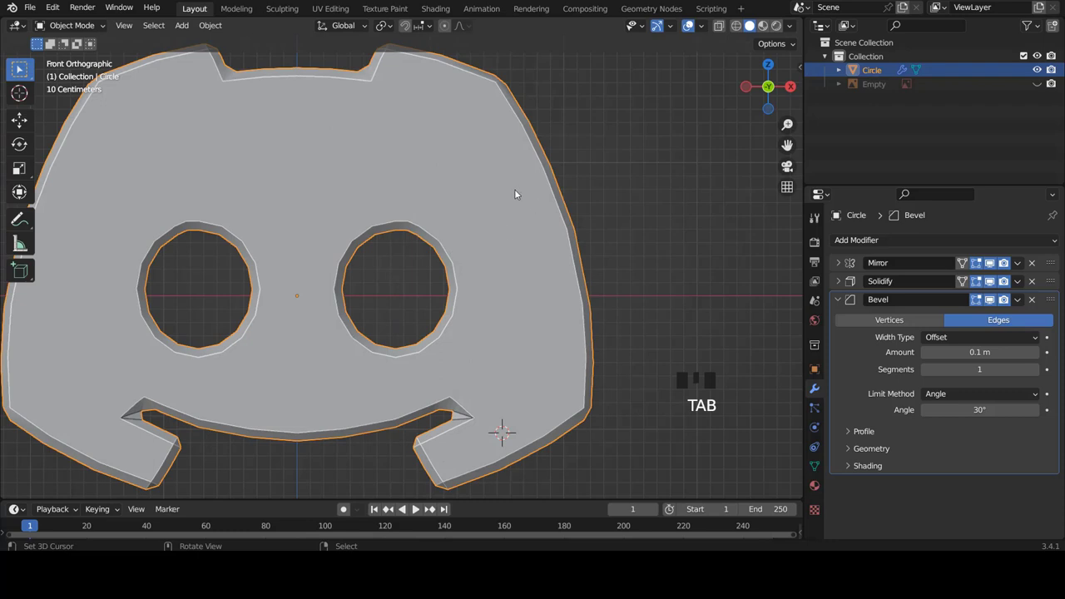
# - Orbit and zoom the view to inspect the solidified, beveled logo's thickness
pyautogui.scroll(-3)
pyautogui.middleClick(566, 292)
pyautogui.scroll(3)
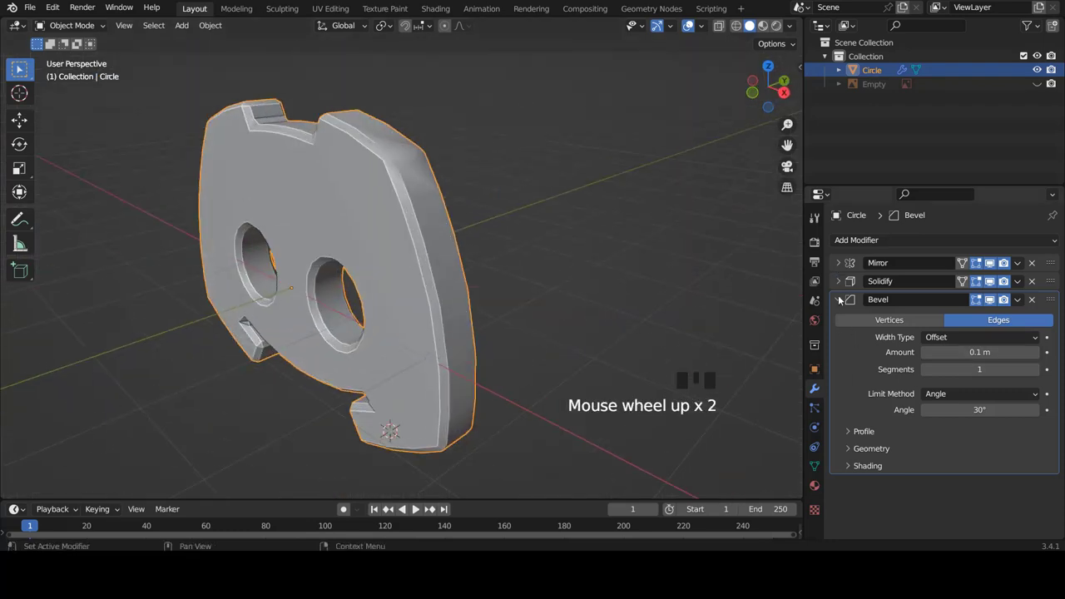